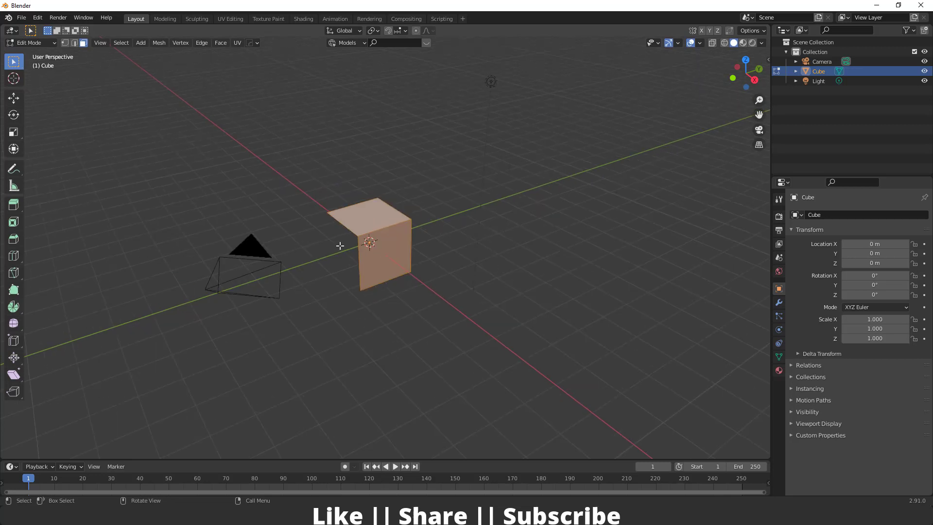
Step: Scale the cube's mesh along Y in Edit Mode into a long, narrow beam
{"action": "key", "text": "s"}
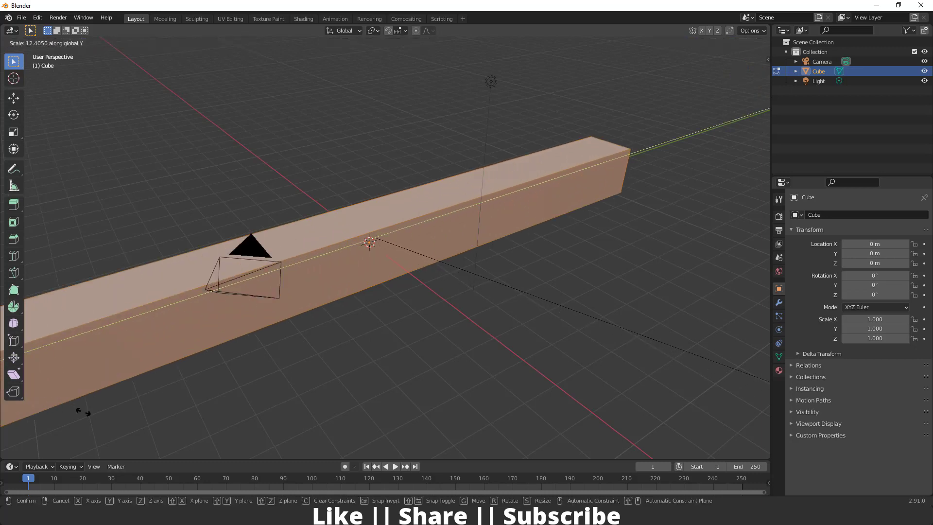
{"action": "scroll", "scroll_direction": "down", "scroll_amount": 3}
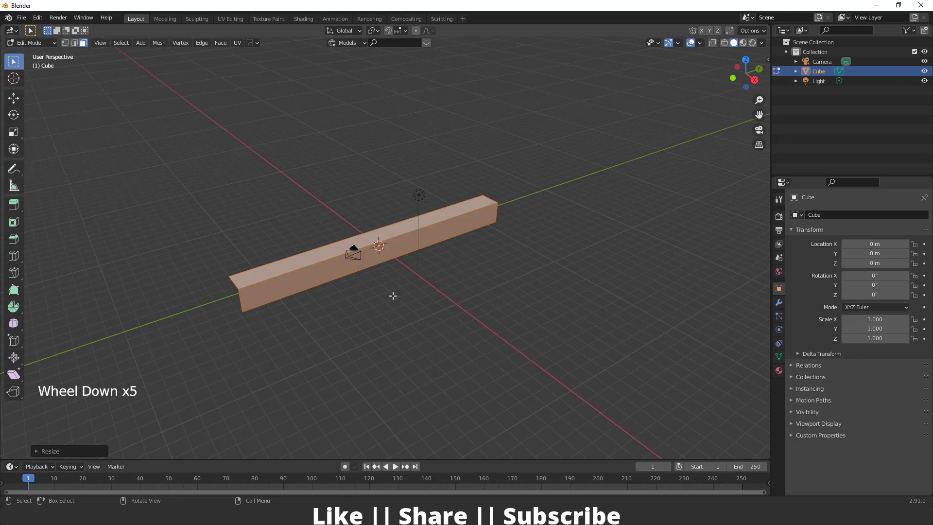
{"action": "key", "text": "s"}
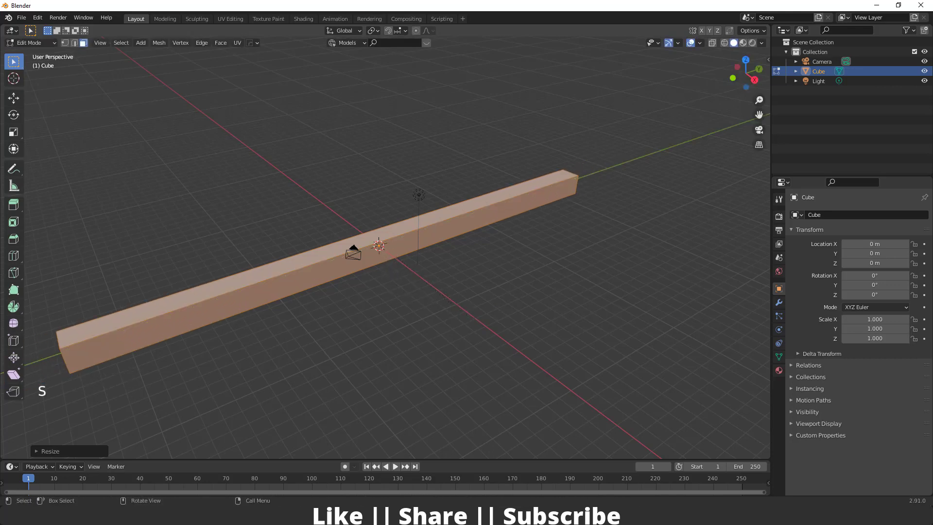
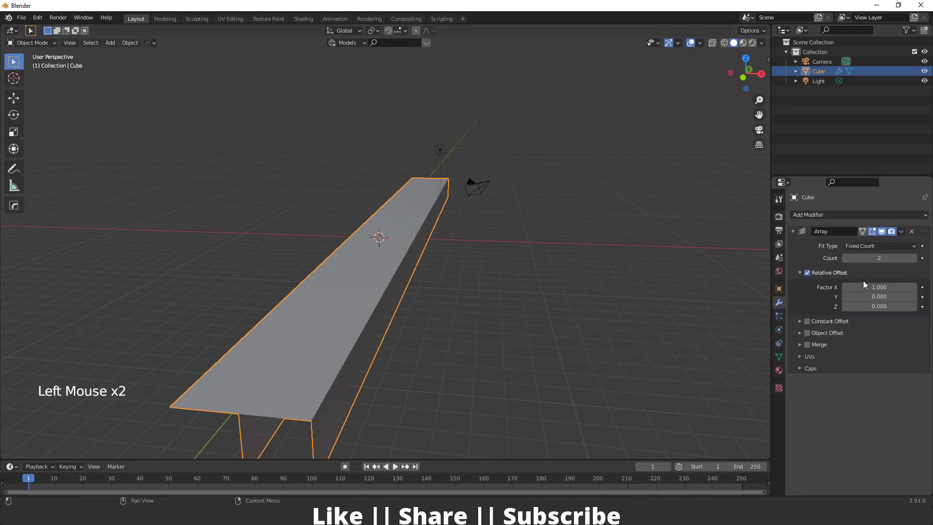
Step: Add an Array modifier with Relative Offset X -1 and Z 1 so copies step back and up
{"action": "middle_click", "coordinate": [545, 304]}
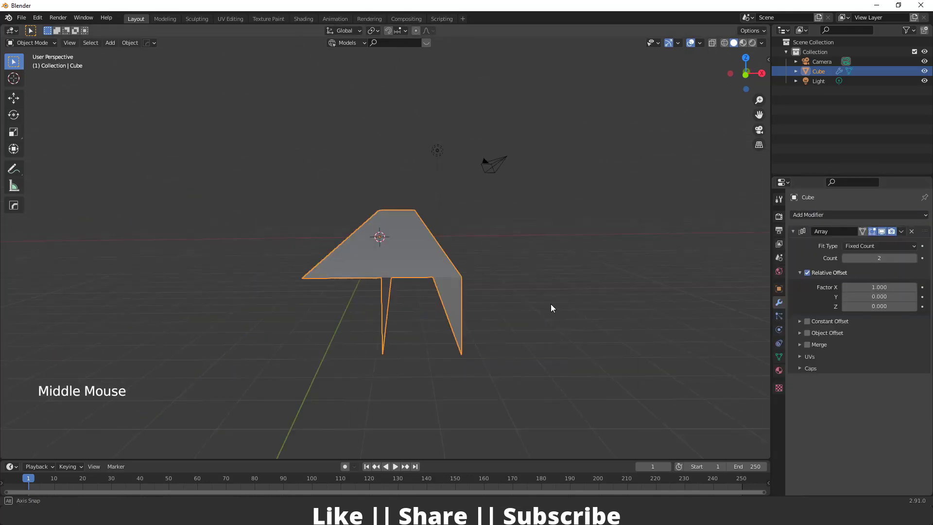
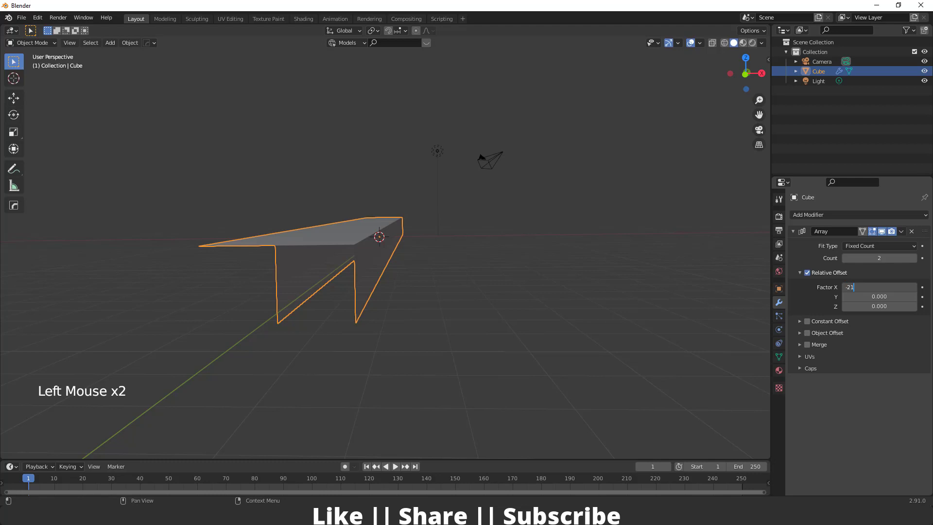
{"action": "key", "text": "BackSpace"}
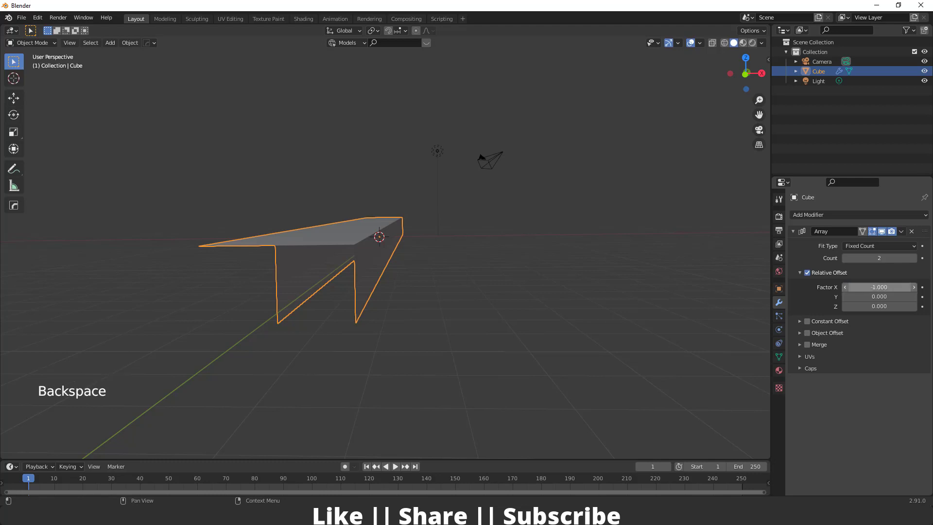
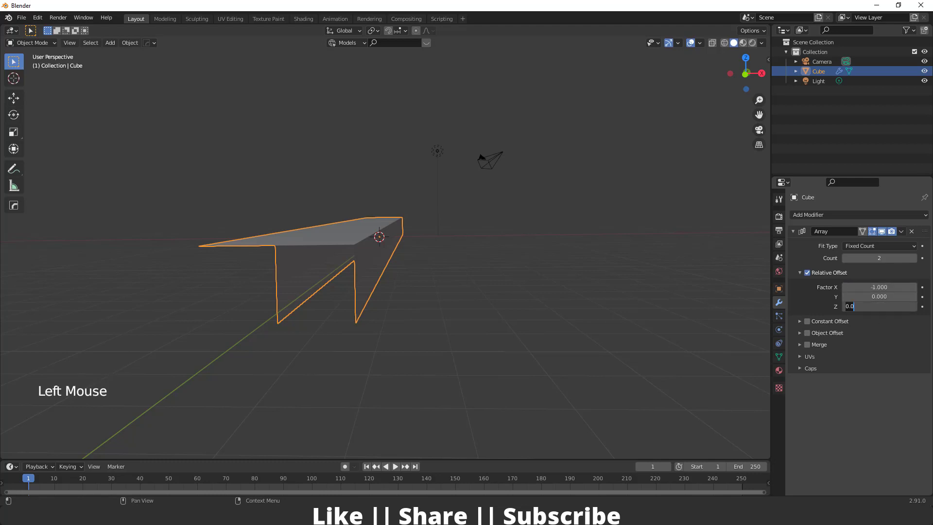
{"action": "scroll", "scroll_direction": "down", "scroll_amount": 3}
{"action": "middle_click", "coordinate": [422, 335]}
{"action": "scroll", "scroll_direction": "up", "scroll_amount": 3}
{"action": "middle_click", "coordinate": [420, 290]}
{"action": "middle_click", "coordinate": [441, 304]}
Step: Raise the Array count to 10 to form a ten-step staircase
{"action": "left_click", "coordinate": [484, 309]}
{"action": "middle_click", "coordinate": [365, 281]}
{"action": "middle_click", "coordinate": [488, 276]}
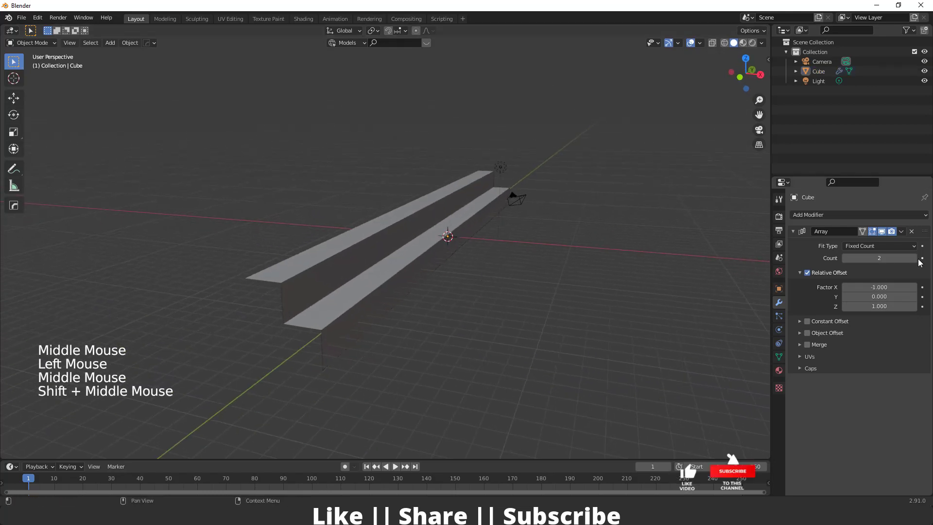
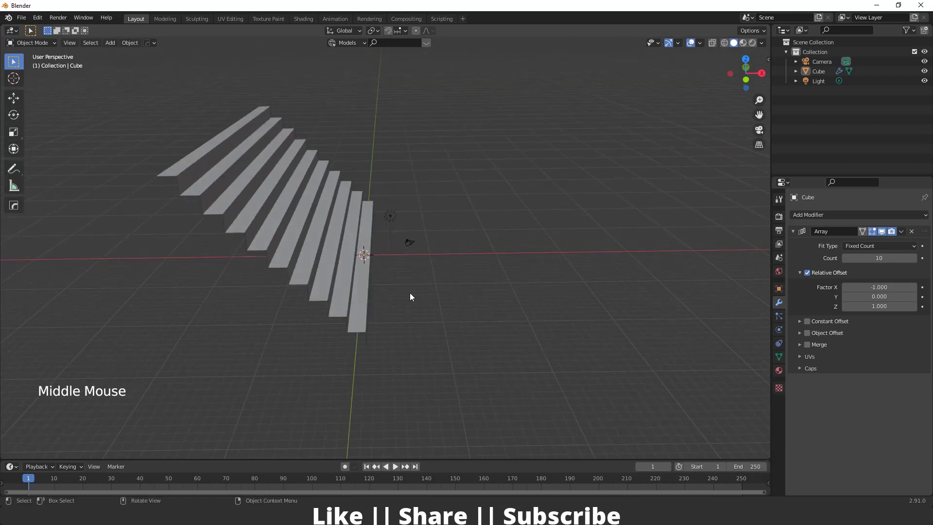
Step: Add a ground plane scaled up large beneath the staircase, then add a new cube
{"action": "key", "text": "shift+a"}
{"action": "key", "text": "d"}
{"action": "key", "text": "s"}
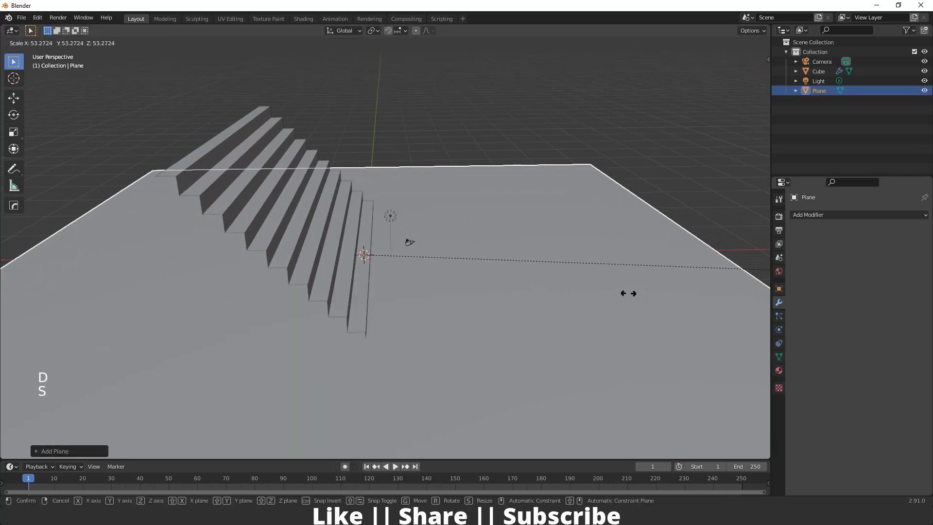
{"action": "key", "text": "s"}
{"action": "middle_click", "coordinate": [254, 296]}
{"action": "key", "text": "shift+a"}
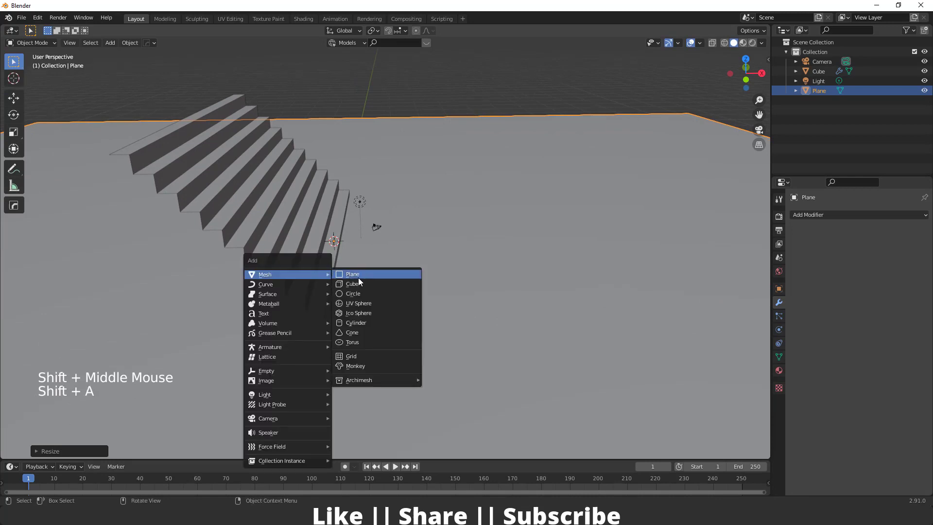
{"action": "middle_click", "coordinate": [329, 316]}
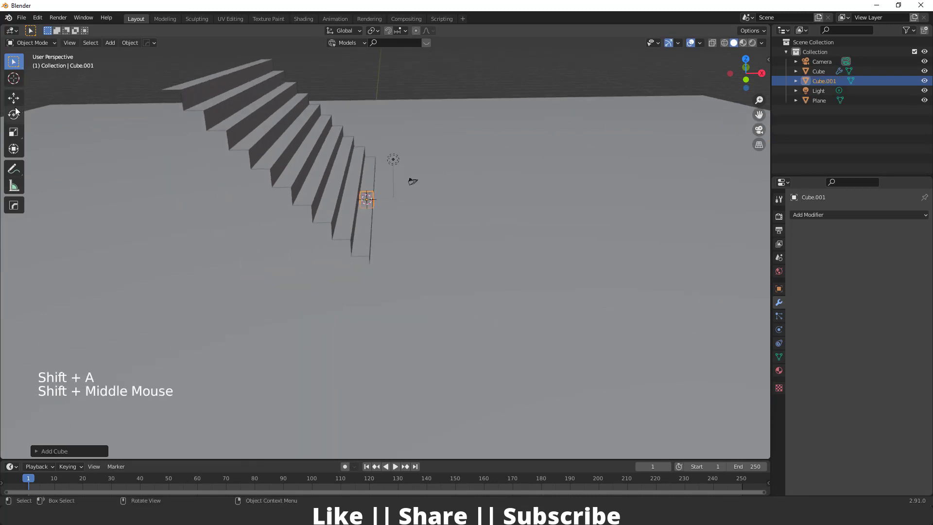
Step: Scale Cube.001 into a long bar and move it beside the staircase
{"action": "left_click", "coordinate": [17, 131]}
{"action": "left_click", "coordinate": [407, 200]}
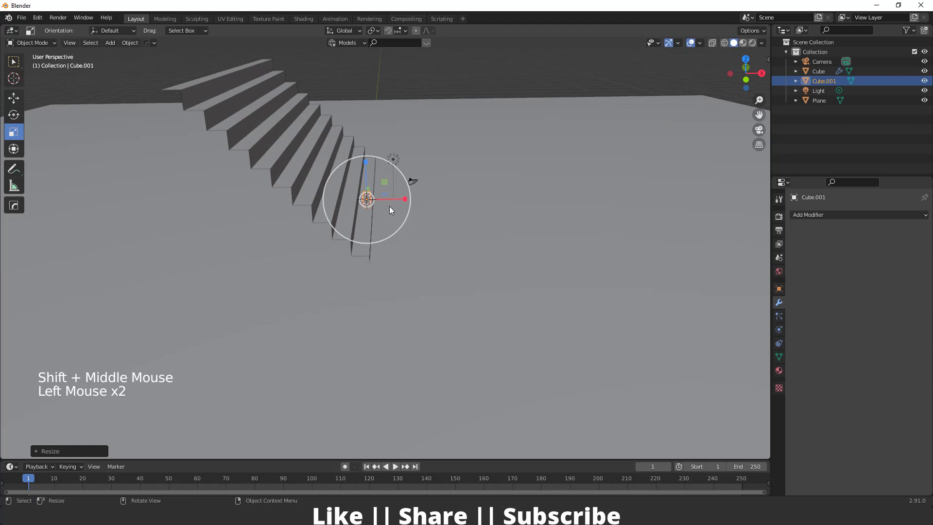
{"action": "middle_click", "coordinate": [380, 231]}
{"action": "left_click", "coordinate": [456, 192]}
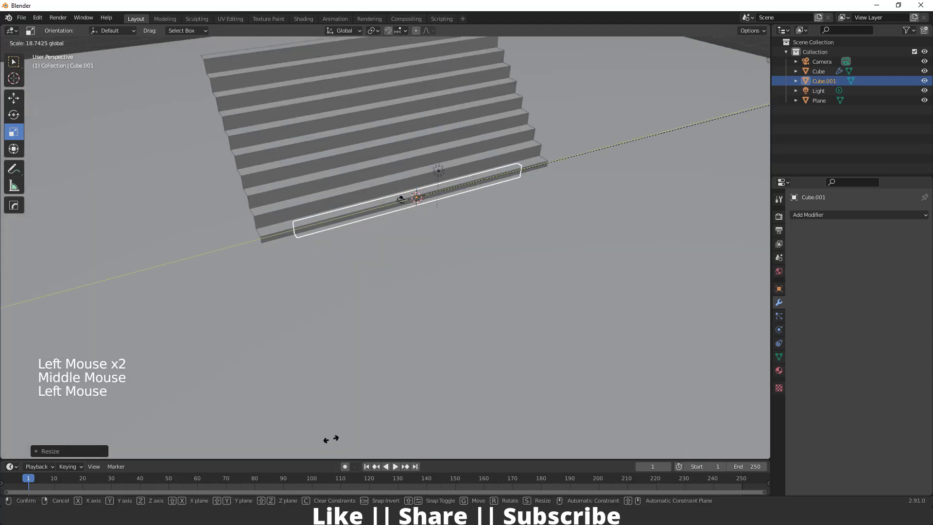
{"action": "left_click", "coordinate": [458, 192]}
{"action": "middle_click", "coordinate": [374, 250]}
{"action": "key", "text": "w"}
{"action": "left_click", "coordinate": [418, 201]}
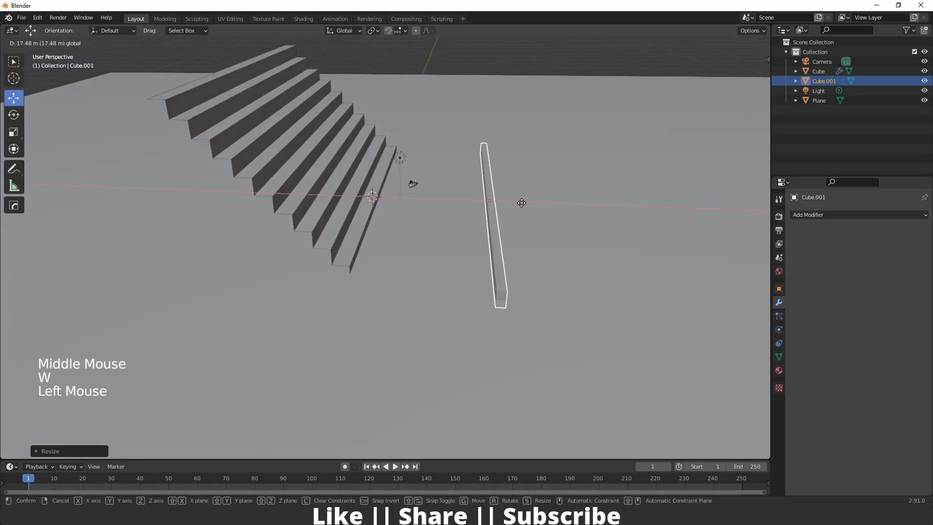
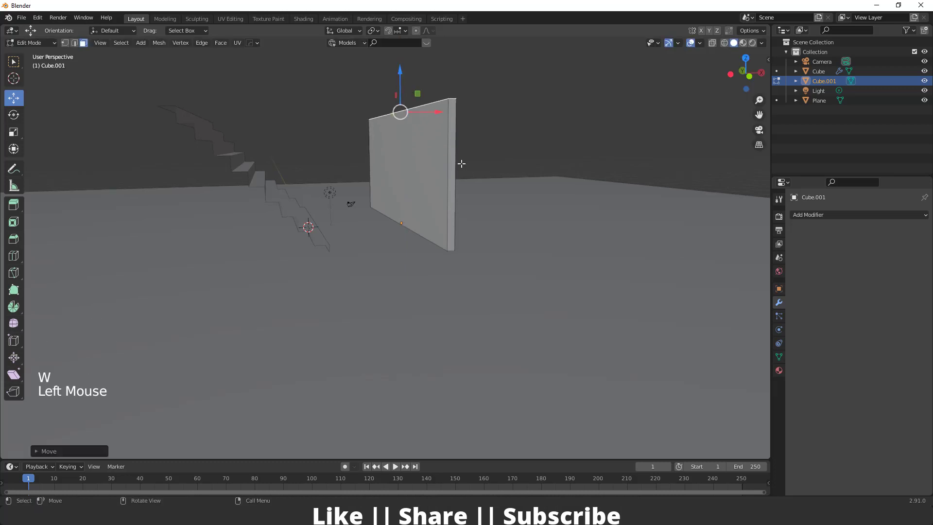
Step: In Edit Mode make the bar a thin upright wall and extend its end face
{"action": "key", "text": "Tab"}
{"action": "middle_click", "coordinate": [465, 199]}
{"action": "left_click", "coordinate": [16, 133]}
{"action": "left_click", "coordinate": [449, 222]}
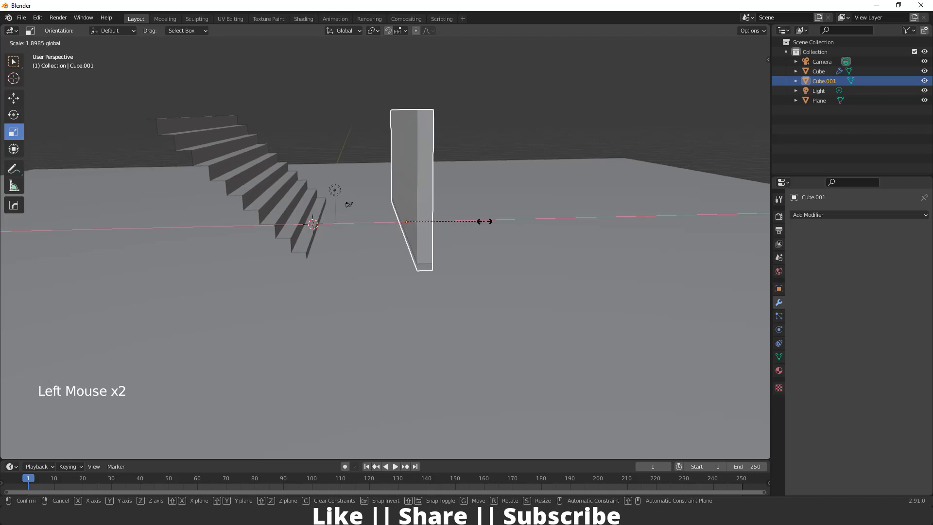
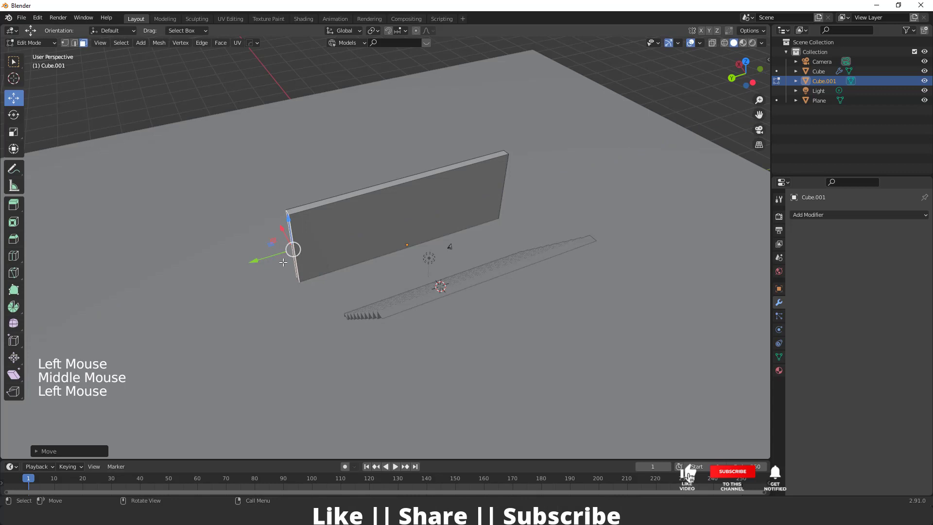
{"action": "key", "text": "e"}
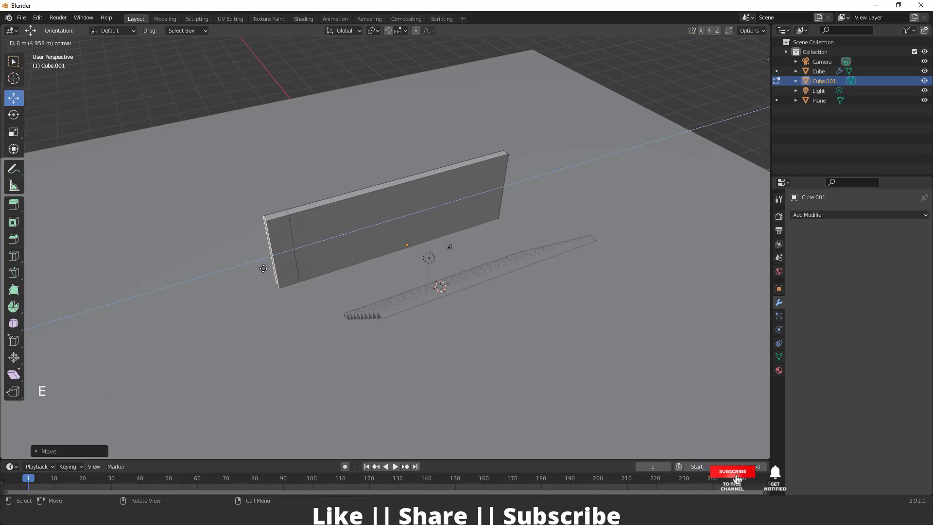
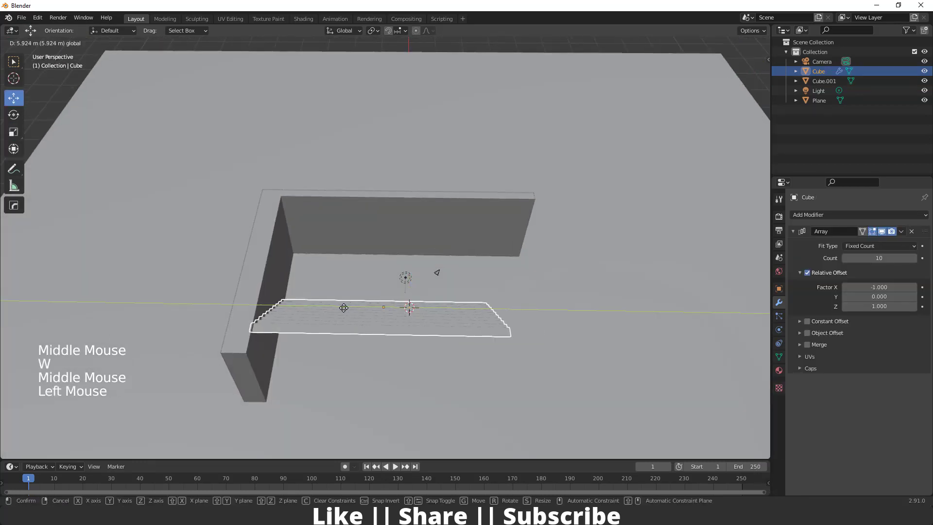
Step: Settle the staircase against the wall and orbit to inspect the scene
{"action": "middle_click", "coordinate": [474, 332]}
{"action": "middle_click", "coordinate": [429, 325]}
{"action": "left_click", "coordinate": [394, 323]}
{"action": "scroll", "scroll_direction": "up", "scroll_amount": 3}
{"action": "middle_click", "coordinate": [365, 288]}
{"action": "scroll", "scroll_direction": "down", "scroll_amount": 3}
{"action": "middle_click", "coordinate": [340, 267]}
{"action": "scroll", "scroll_direction": "up", "scroll_amount": 3}
{"action": "middle_click", "coordinate": [426, 282]}
{"action": "middle_click", "coordinate": [459, 285]}
{"action": "scroll", "scroll_direction": "down", "scroll_amount": 3}
{"action": "middle_click", "coordinate": [395, 281]}
{"action": "middle_click", "coordinate": [410, 258]}
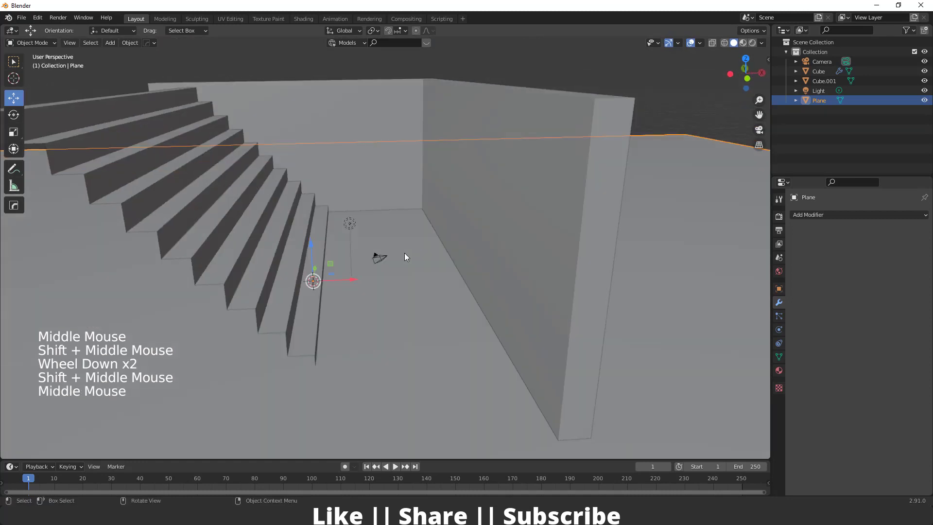
{"action": "middle_click", "coordinate": [366, 247]}
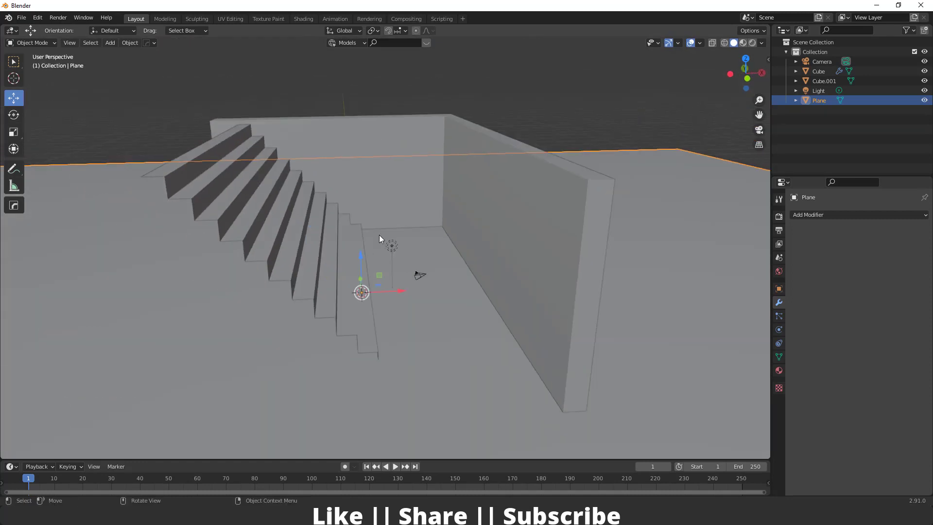
Step: Add an icosphere and move it to the top of the stairs
{"action": "key", "text": "shift+a"}
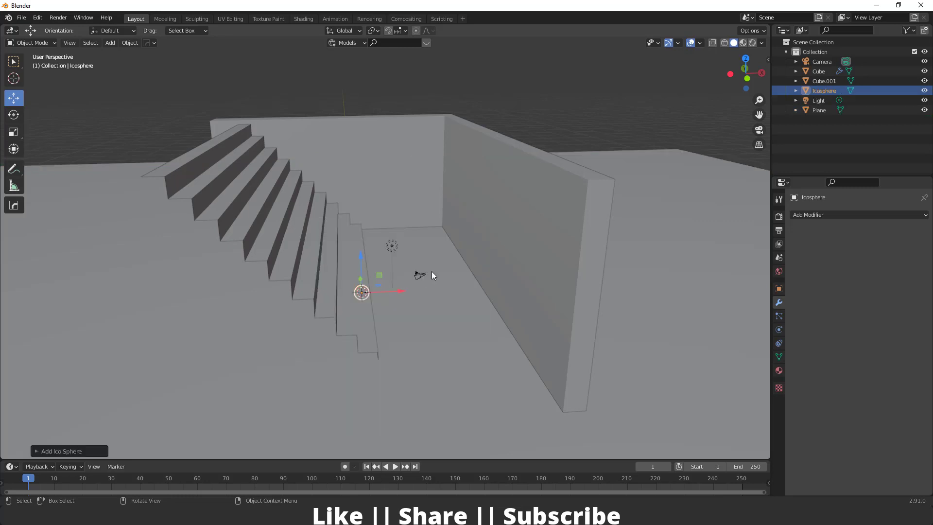
{"action": "scroll", "scroll_direction": "up", "scroll_amount": 3}
{"action": "middle_click", "coordinate": [355, 311]}
{"action": "middle_click", "coordinate": [359, 291]}
{"action": "left_click", "coordinate": [359, 258]}
{"action": "middle_click", "coordinate": [339, 153]}
{"action": "scroll", "scroll_direction": "up", "scroll_amount": 3}
{"action": "left_click", "coordinate": [335, 98]}
{"action": "middle_click", "coordinate": [334, 146]}
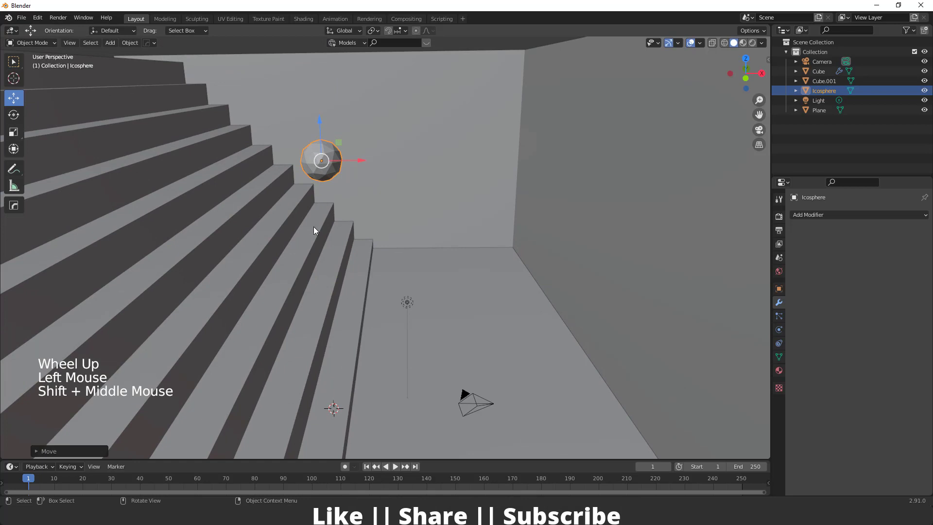
Step: Smooth the sphere with a level-2 Subdivision modifier and adjust its object options
{"action": "key", "text": "ctrl+2"}
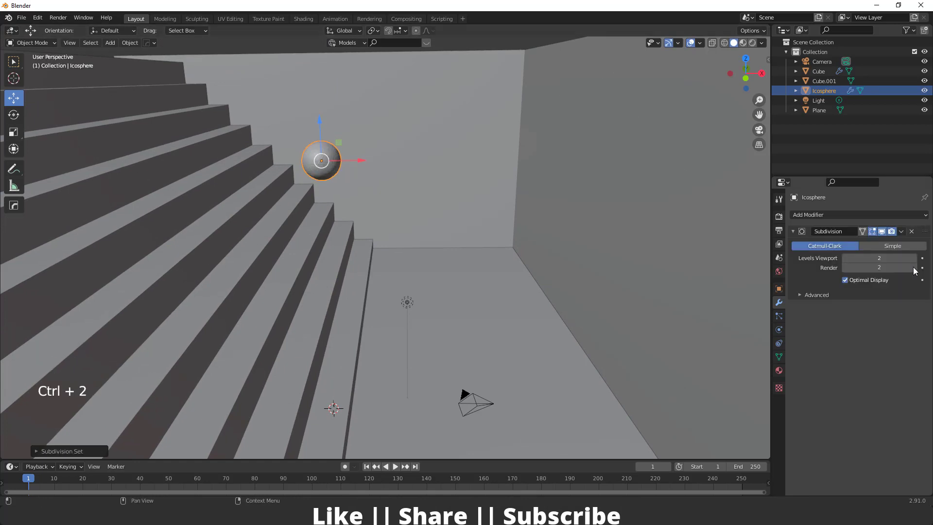
{"action": "scroll", "scroll_direction": "up", "scroll_amount": 3}
{"action": "middle_click", "coordinate": [351, 192]}
{"action": "right_click", "coordinate": [354, 208]}
{"action": "scroll", "scroll_direction": "down", "scroll_amount": 3}
{"action": "scroll", "scroll_direction": "down", "scroll_amount": 3}
{"action": "middle_click", "coordinate": [383, 252]}
{"action": "scroll", "scroll_direction": "up", "scroll_amount": 3}
{"action": "middle_click", "coordinate": [339, 271]}
{"action": "scroll", "scroll_direction": "down", "scroll_amount": 3}
Step: Scale the sphere down to ball size sitting atop the staircase
{"action": "key", "text": "s"}
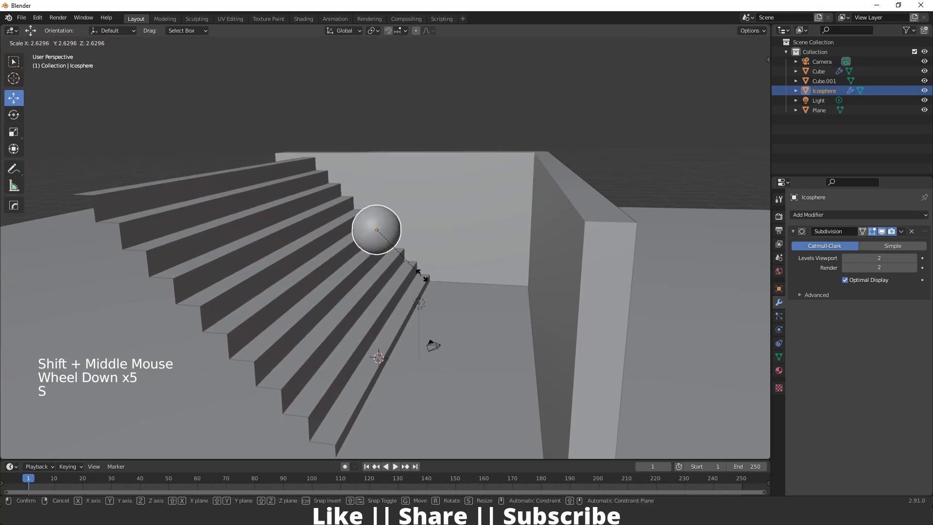
{"action": "left_click", "coordinate": [379, 186]}
{"action": "left_click", "coordinate": [398, 176]}
{"action": "middle_click", "coordinate": [315, 209]}
{"action": "scroll", "scroll_direction": "up", "scroll_amount": 3}
{"action": "middle_click", "coordinate": [363, 254]}
{"action": "left_click", "coordinate": [369, 180]}
{"action": "key", "text": "s"}
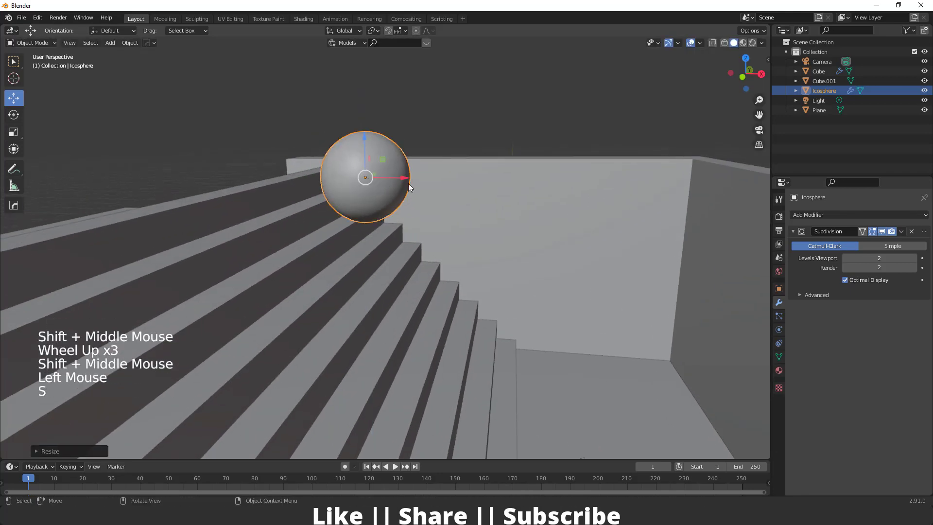
{"action": "left_click", "coordinate": [387, 176]}
{"action": "scroll", "scroll_direction": "down", "scroll_amount": 3}
{"action": "middle_click", "coordinate": [360, 255]}
{"action": "scroll", "scroll_direction": "up", "scroll_amount": 3}
{"action": "middle_click", "coordinate": [338, 242]}
{"action": "middle_click", "coordinate": [300, 256]}
{"action": "scroll", "scroll_direction": "up", "scroll_amount": 3}
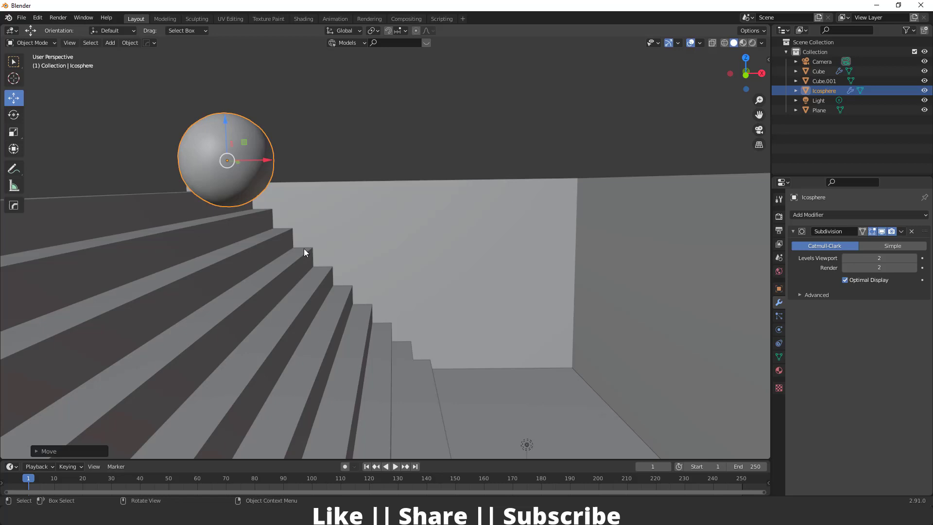
Step: Apply the sphere's transforms and enable Soft Body physics with Goal turned off
{"action": "key", "text": "ctrl+a"}
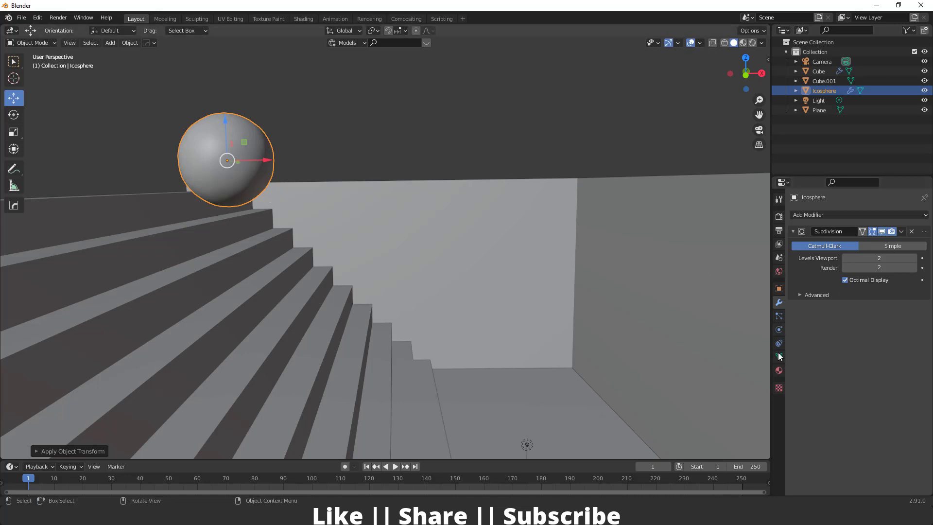
{"action": "left_click", "coordinate": [782, 332]}
{"action": "left_click", "coordinate": [891, 231]}
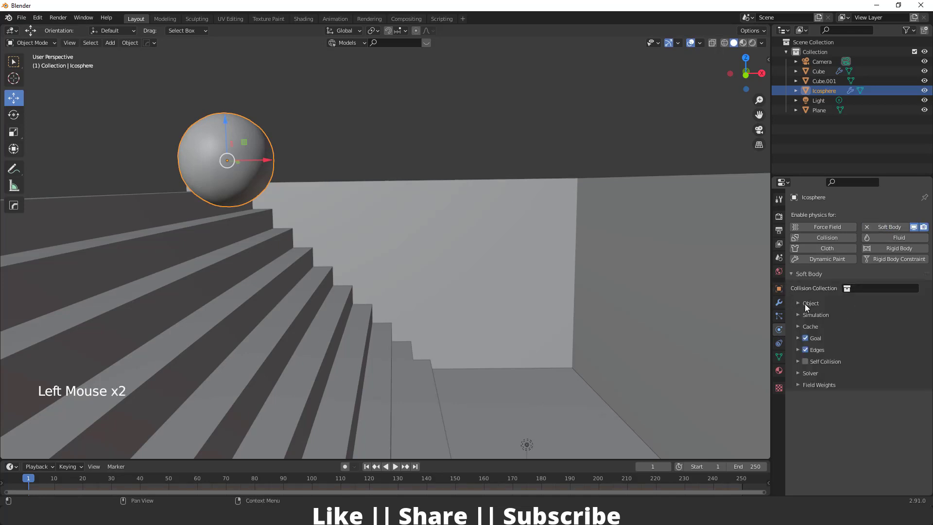
{"action": "left_click", "coordinate": [802, 307]}
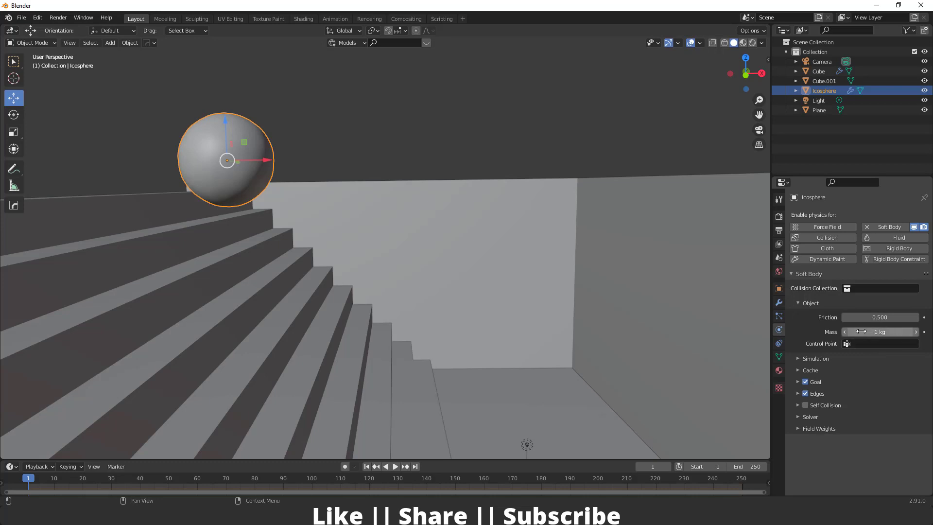
{"action": "left_click", "coordinate": [805, 304]}
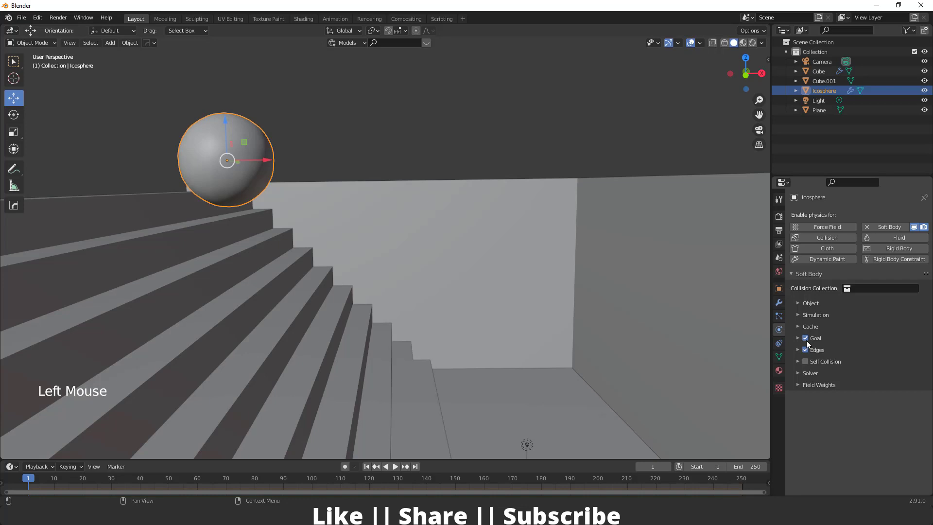
{"action": "left_click", "coordinate": [808, 339]}
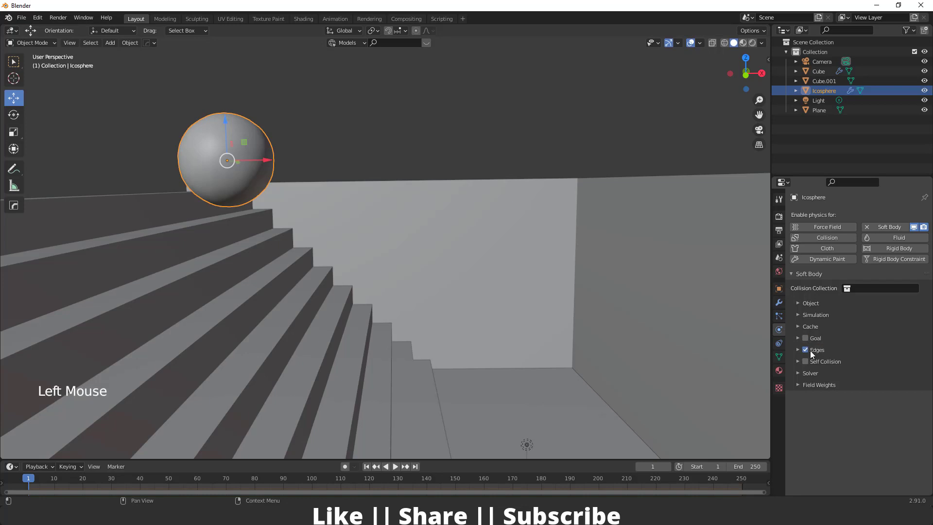
Step: Set soft-body edge Pull and Push to 0.6 and Bending to 1
{"action": "left_click", "coordinate": [802, 354]}
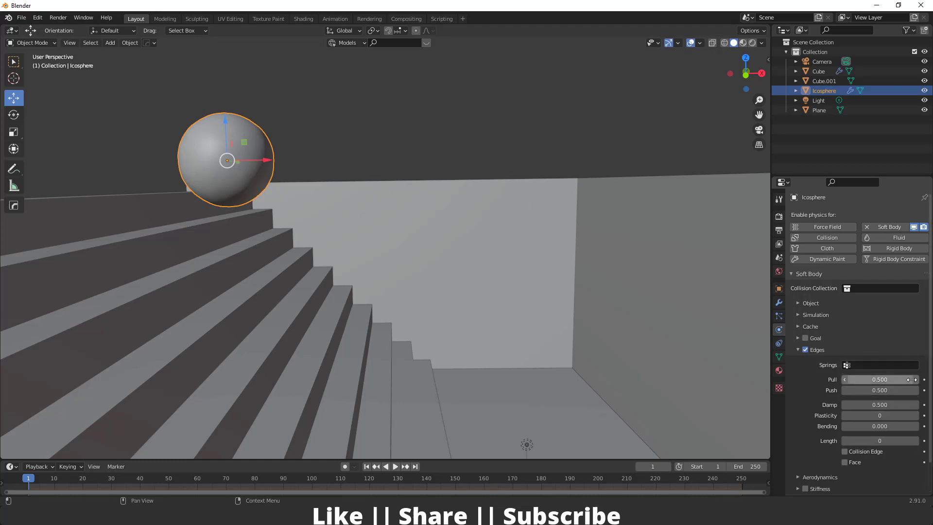
{"action": "left_click", "coordinate": [918, 384]}
{"action": "left_click", "coordinate": [902, 371]}
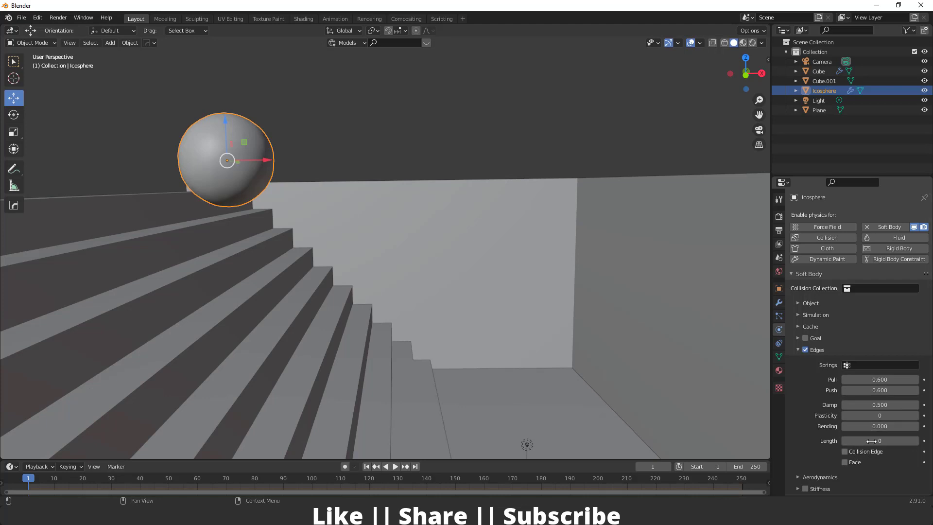
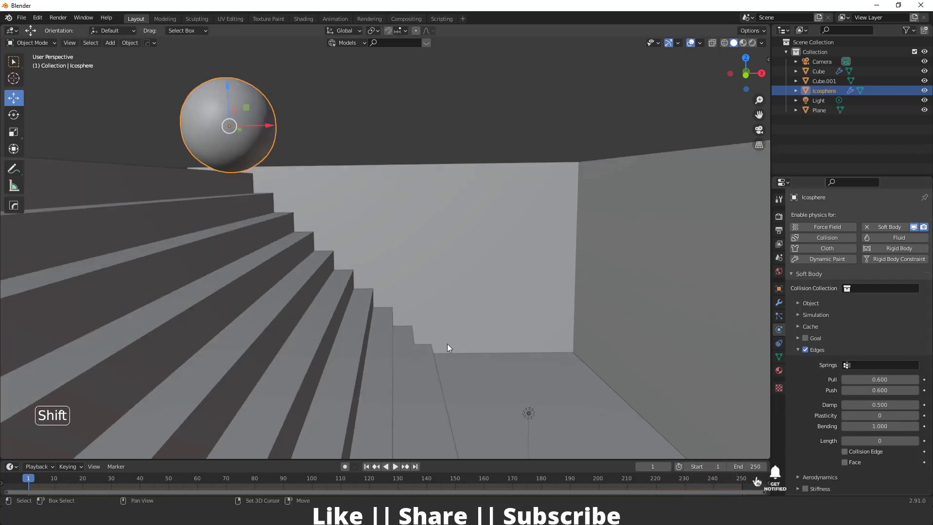
{"action": "middle_click", "coordinate": [445, 319]}
{"action": "scroll", "scroll_direction": "down", "scroll_amount": 3}
{"action": "middle_click", "coordinate": [353, 280]}
{"action": "middle_click", "coordinate": [347, 273]}
{"action": "key", "text": "space"}
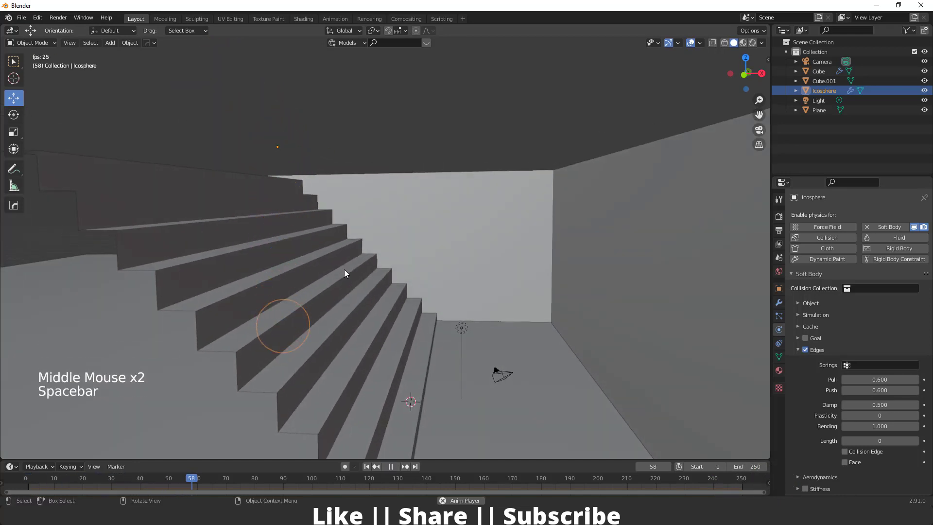
{"action": "scroll", "scroll_direction": "down", "scroll_amount": 3}
{"action": "key", "text": "space"}
{"action": "key", "text": "space"}
{"action": "left_click", "coordinate": [389, 482]}
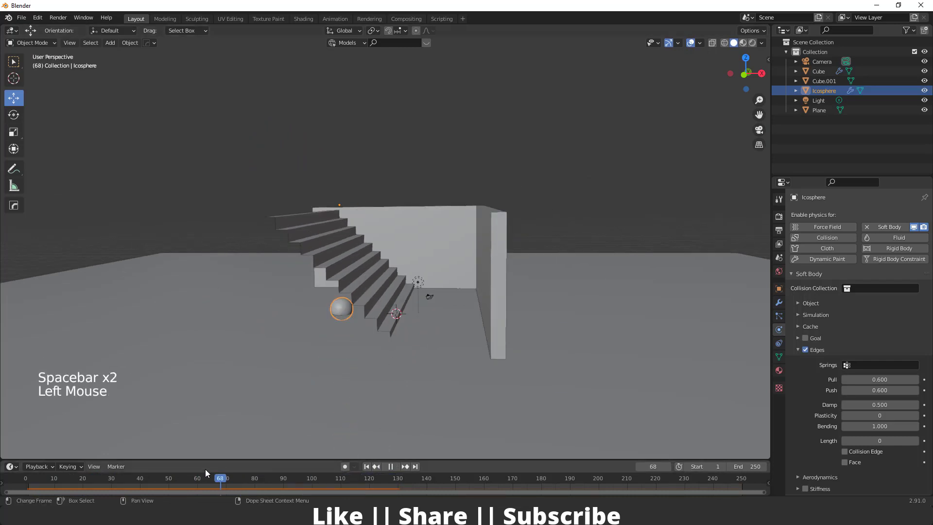
{"action": "scroll", "scroll_direction": "up", "scroll_amount": 3}
{"action": "middle_click", "coordinate": [284, 257]}
{"action": "middle_click", "coordinate": [294, 258]}
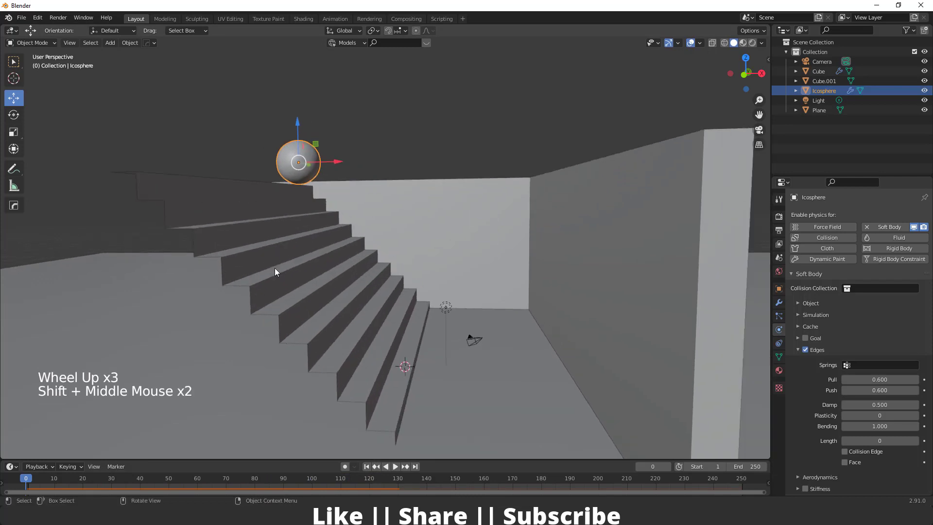
{"action": "middle_click", "coordinate": [515, 298]}
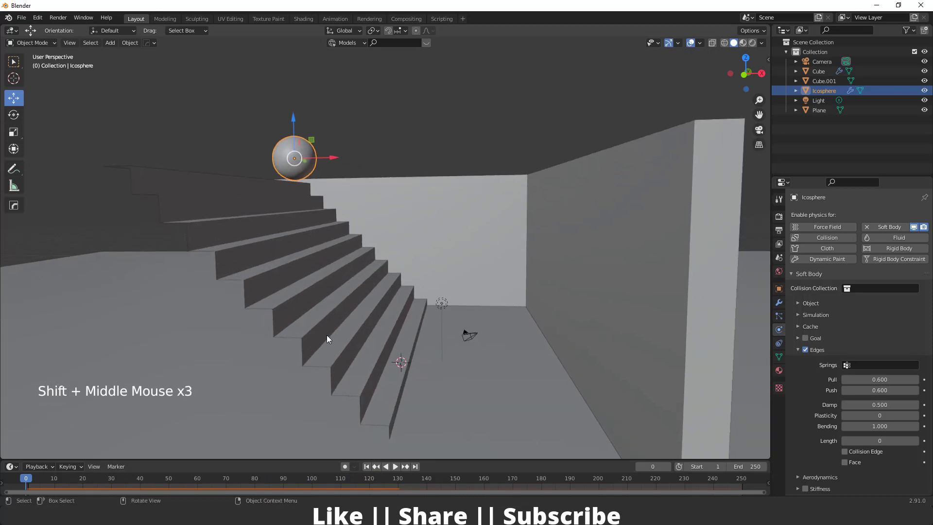
Step: Make the stairs Cube and the floor Plane collision objects
{"action": "left_click", "coordinate": [346, 261]}
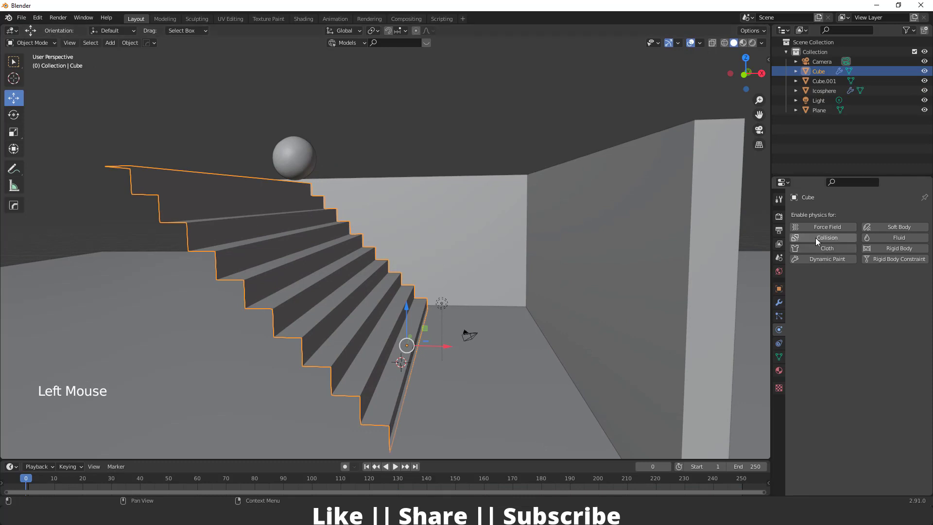
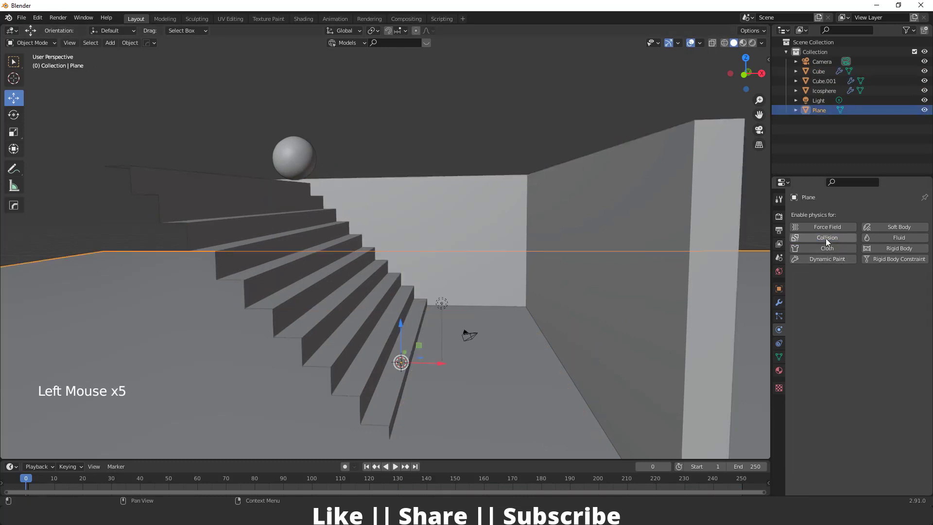
{"action": "left_click", "coordinate": [828, 241]}
{"action": "left_click", "coordinate": [380, 141]}
{"action": "middle_click", "coordinate": [388, 250]}
{"action": "middle_click", "coordinate": [389, 251]}
Step: Play the simulation to test the ball rolling down, then rewind to frame 1
{"action": "key", "text": "space"}
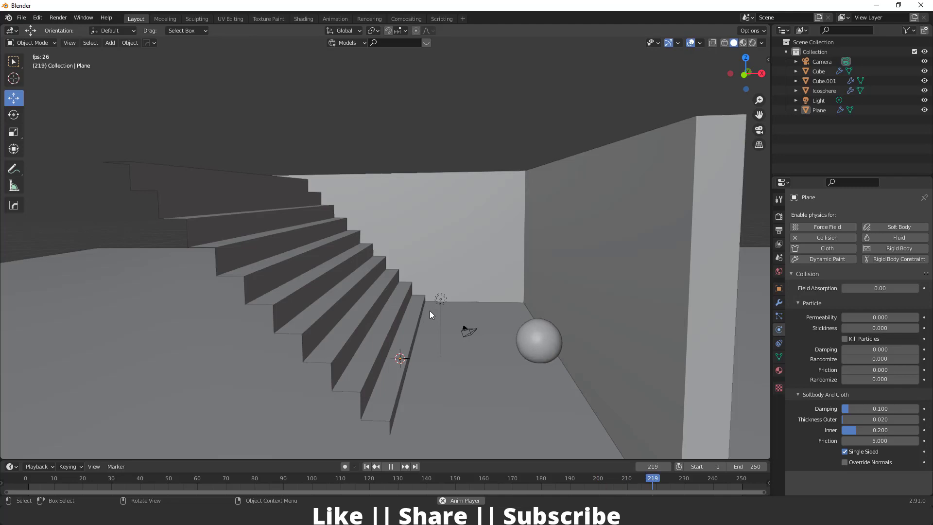
{"action": "key", "text": "space"}
{"action": "left_click", "coordinate": [371, 469]}
{"action": "scroll", "scroll_direction": "up", "scroll_amount": 3}
{"action": "middle_click", "coordinate": [323, 217]}
{"action": "scroll", "scroll_direction": "down", "scroll_amount": 3}
{"action": "middle_click", "coordinate": [332, 245]}
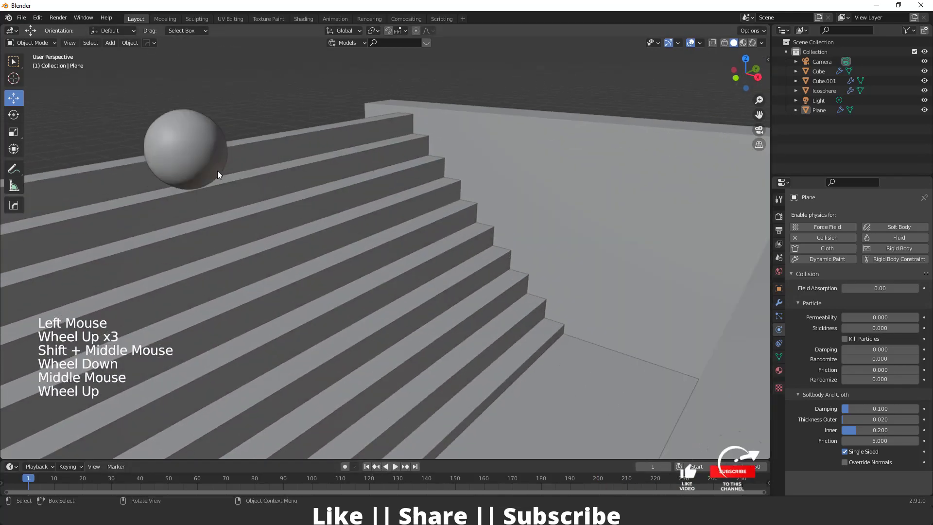
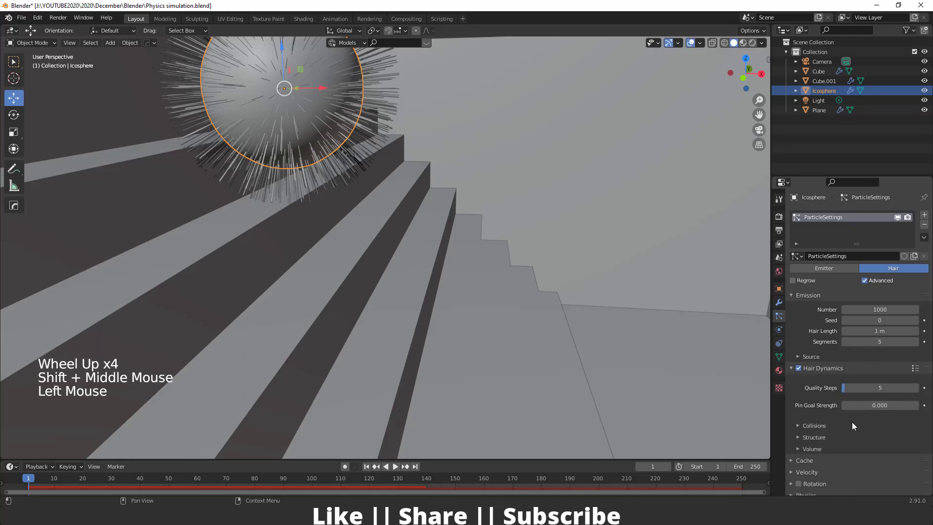
Step: Set hair Structure stiffness to 1.0 and start raising its Random value
{"action": "left_click", "coordinate": [801, 380]}
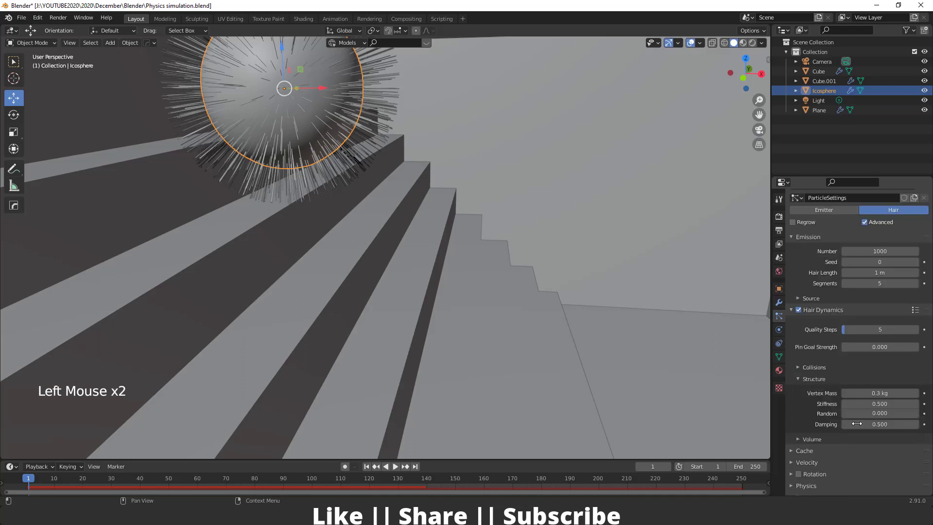
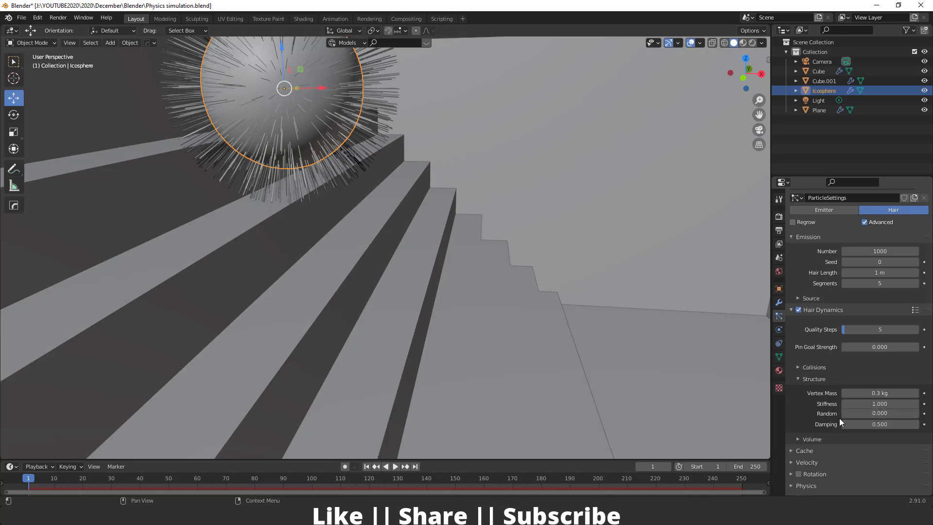
{"action": "left_click", "coordinate": [868, 416]}
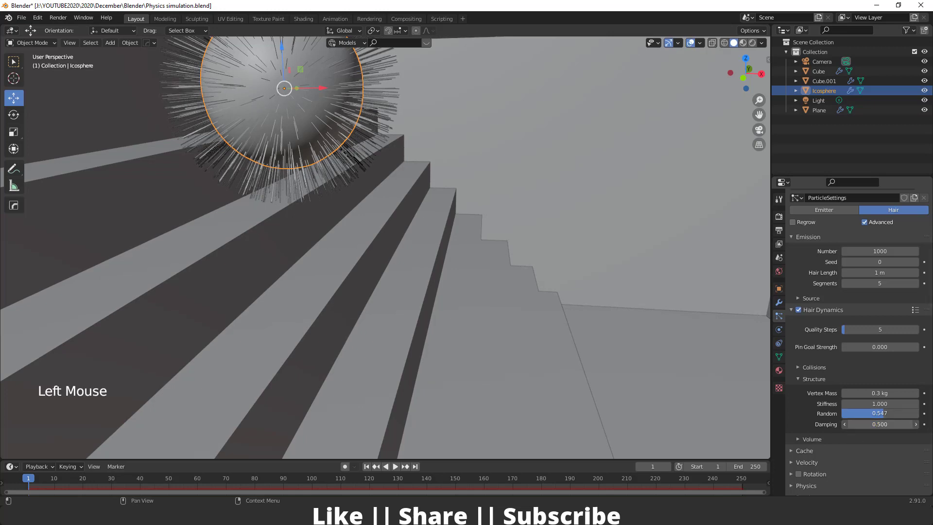
{"action": "scroll", "scroll_direction": "down", "scroll_amount": 3}
{"action": "middle_click", "coordinate": [464, 259]}
{"action": "middle_click", "coordinate": [458, 248]}
{"action": "key", "text": "space"}
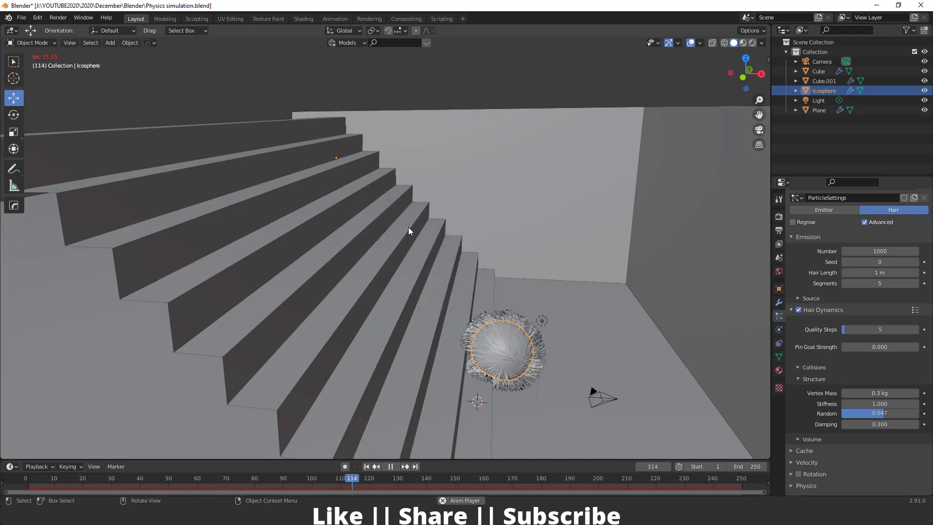
{"action": "key", "text": "space"}
{"action": "left_click", "coordinate": [394, 480]}
{"action": "key", "text": "space"}
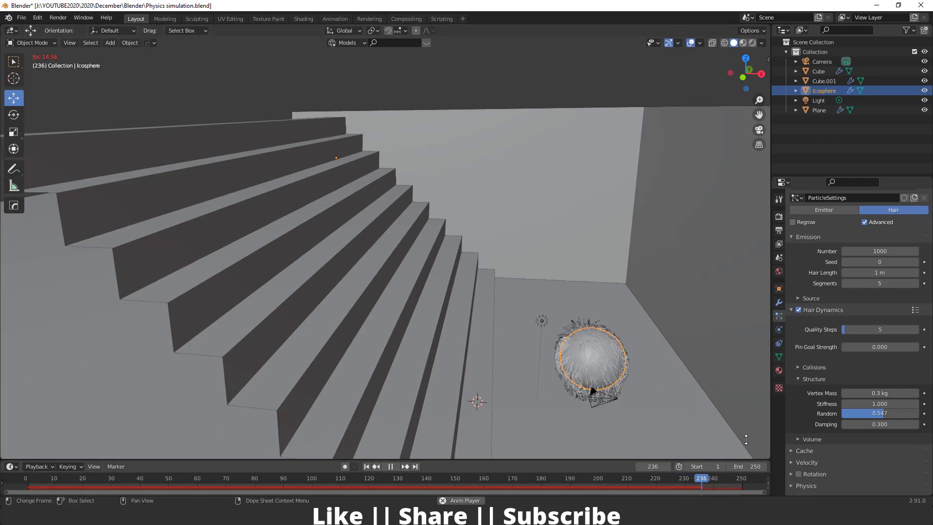
{"action": "key", "text": "space"}
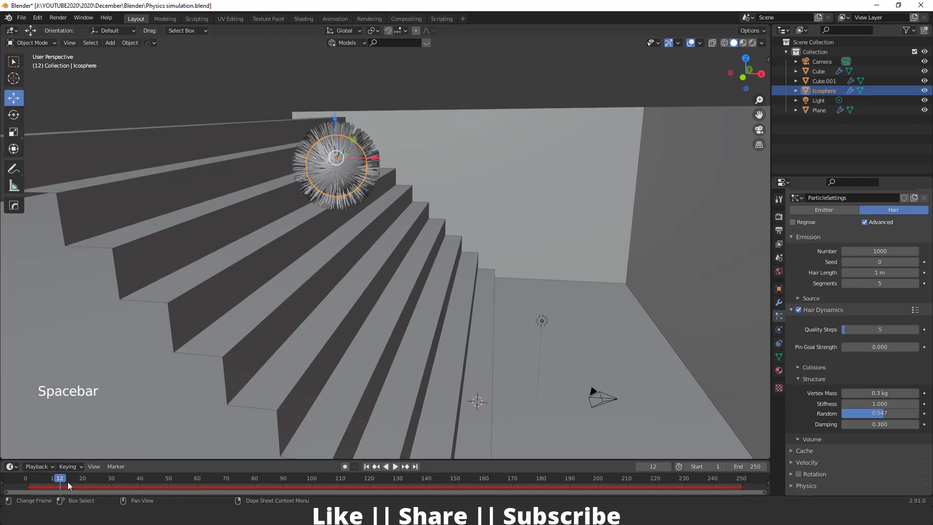
{"action": "left_click", "coordinate": [52, 483]}
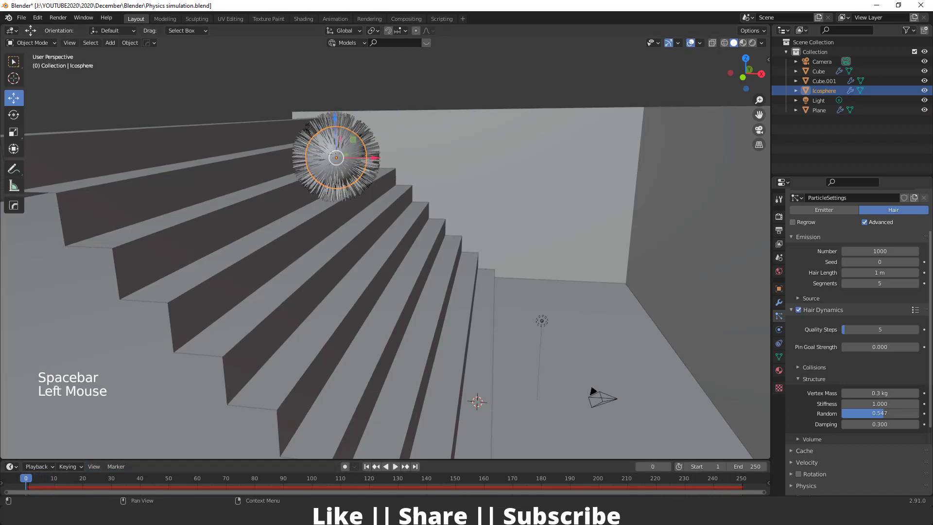
Step: Set the hair Children display amount to 50 and inspect the hairy sphere
{"action": "scroll", "scroll_direction": "down", "scroll_amount": 3}
{"action": "left_click", "coordinate": [803, 382]}
{"action": "left_click", "coordinate": [802, 384]}
{"action": "left_click", "coordinate": [795, 252]}
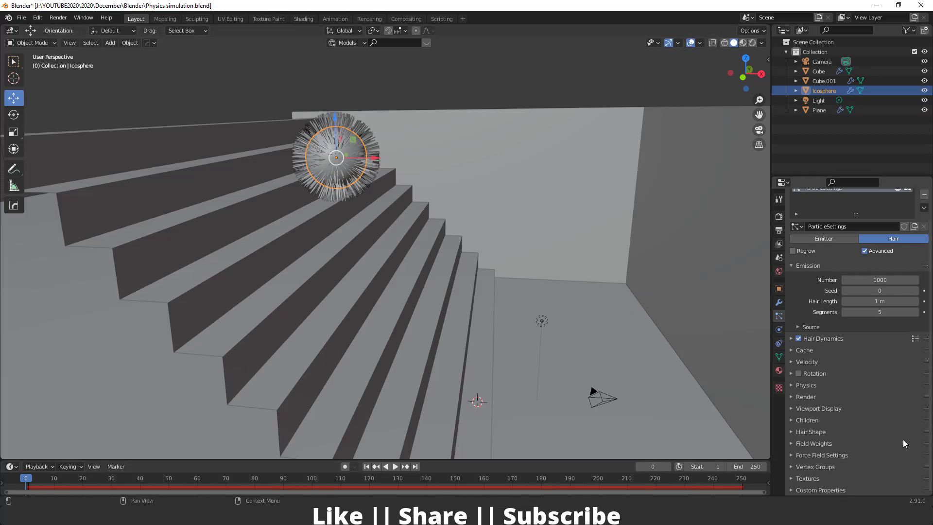
{"action": "left_click", "coordinate": [794, 422]}
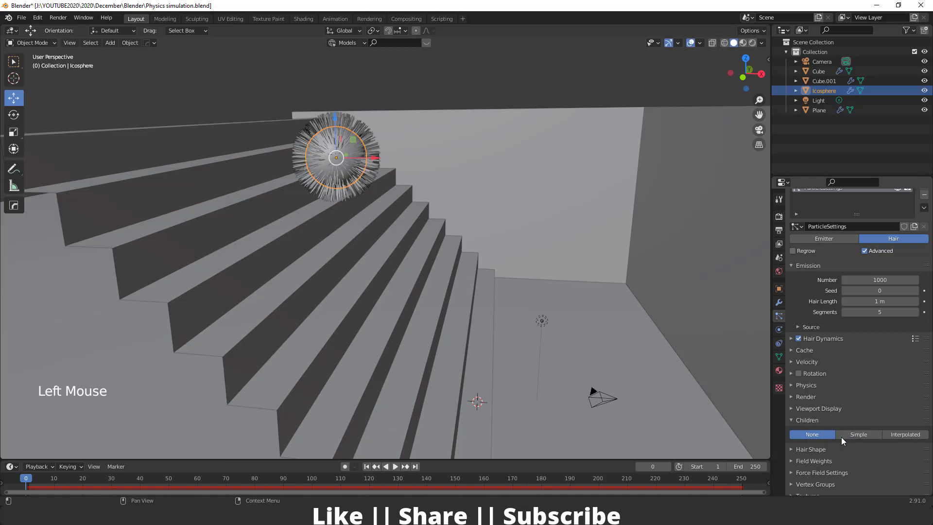
{"action": "scroll", "scroll_direction": "up", "scroll_amount": 3}
{"action": "middle_click", "coordinate": [345, 172]}
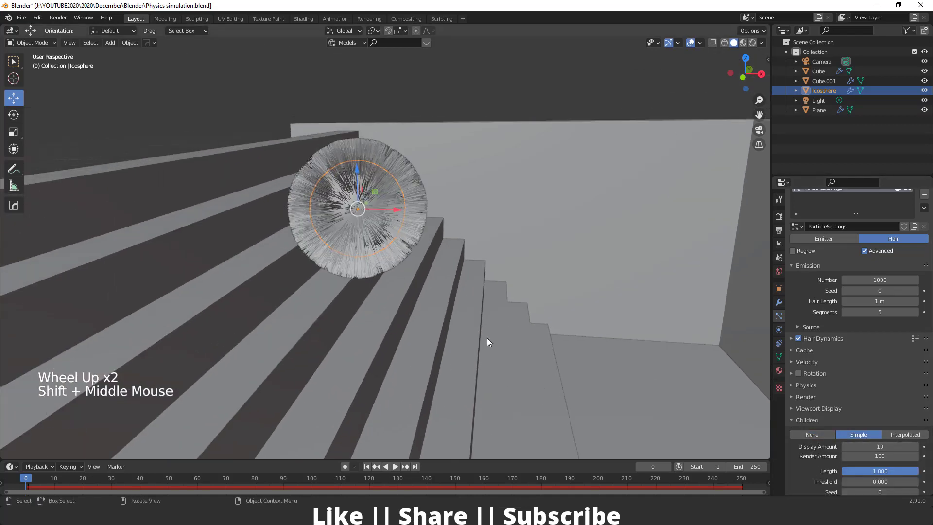
{"action": "middle_click", "coordinate": [382, 306]}
{"action": "middle_click", "coordinate": [378, 306]}
{"action": "scroll", "scroll_direction": "up", "scroll_amount": 3}
{"action": "middle_click", "coordinate": [414, 295]}
{"action": "middle_click", "coordinate": [411, 274]}
{"action": "middle_click", "coordinate": [456, 228]}
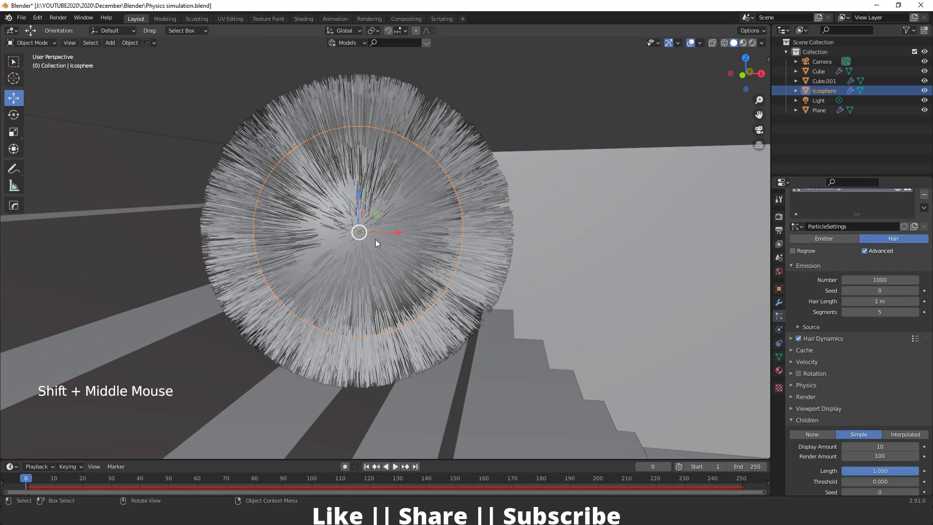
{"action": "scroll", "scroll_direction": "up", "scroll_amount": 3}
{"action": "middle_click", "coordinate": [433, 223]}
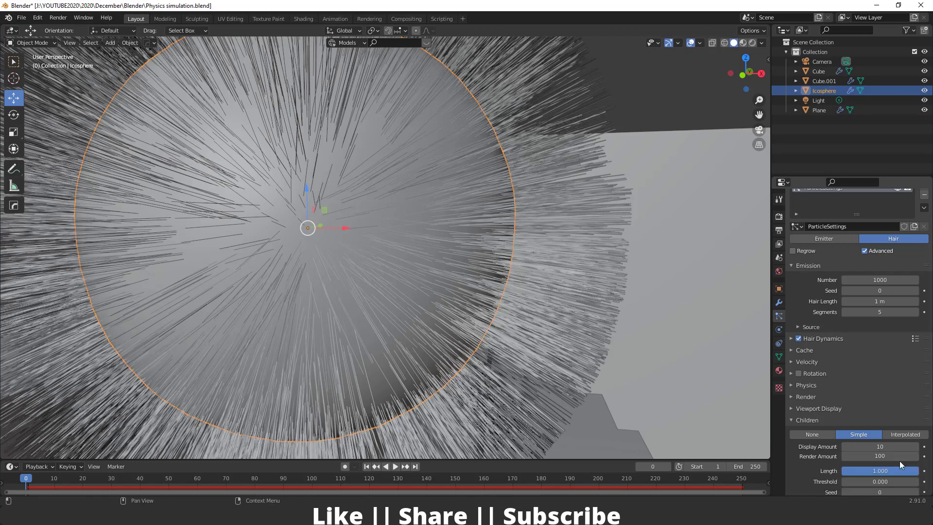
{"action": "scroll", "scroll_direction": "down", "scroll_amount": 3}
{"action": "middle_click", "coordinate": [537, 213]}
{"action": "scroll", "scroll_direction": "up", "scroll_amount": 3}
{"action": "middle_click", "coordinate": [508, 276]}
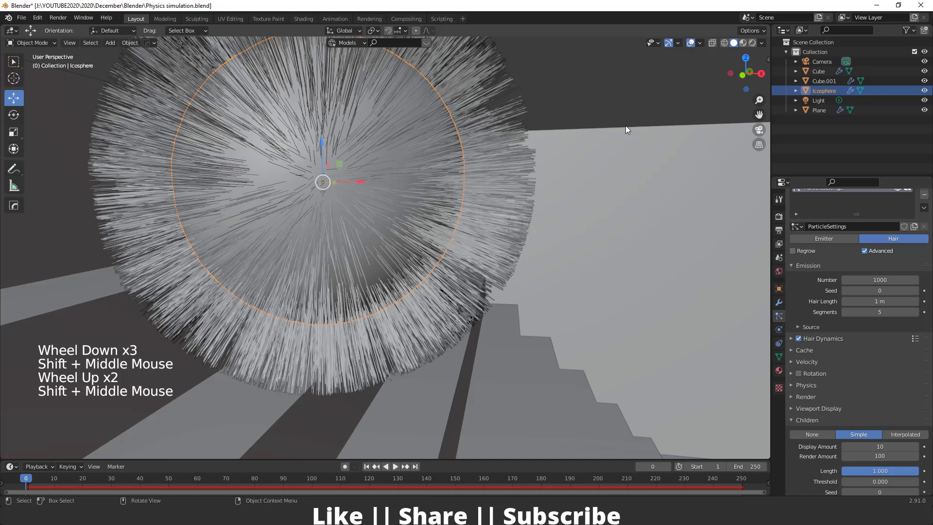
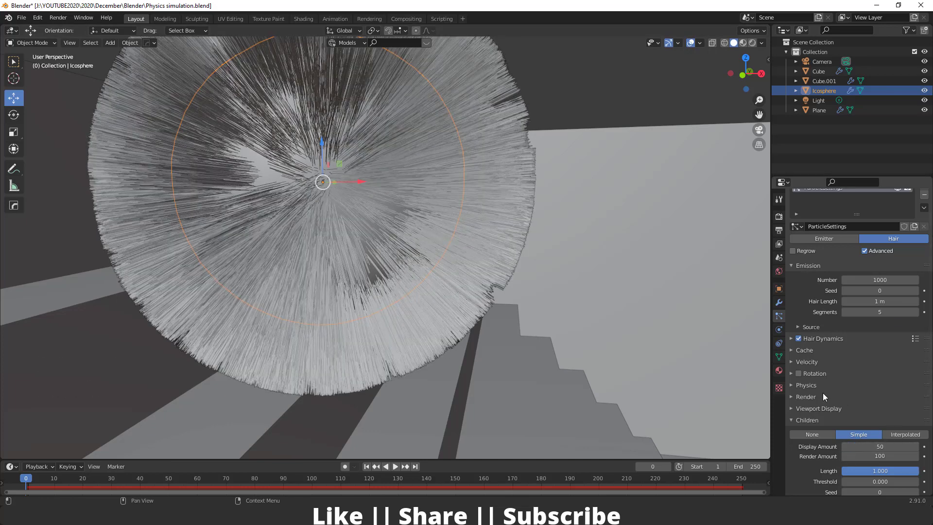
Step: Lower the hair Viewport Display amount to 2%
{"action": "left_click", "coordinate": [797, 410]}
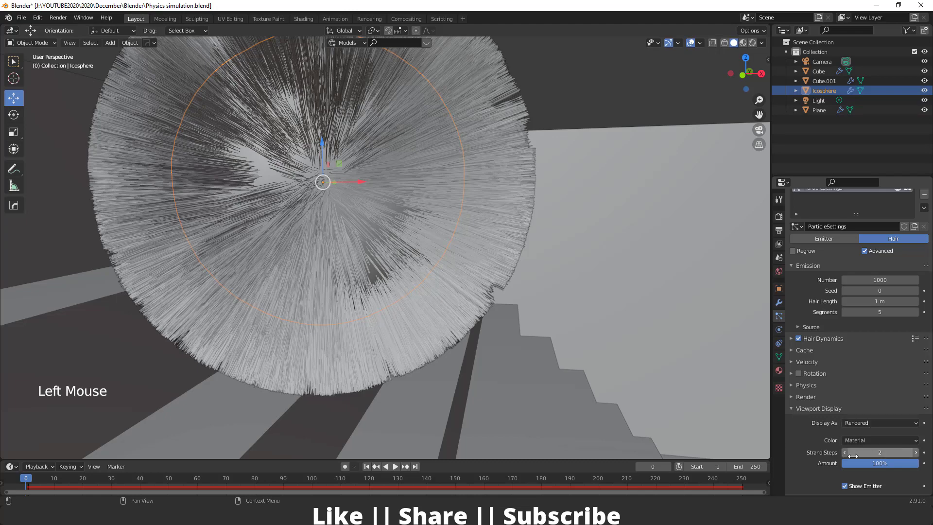
{"action": "left_click", "coordinate": [915, 466]}
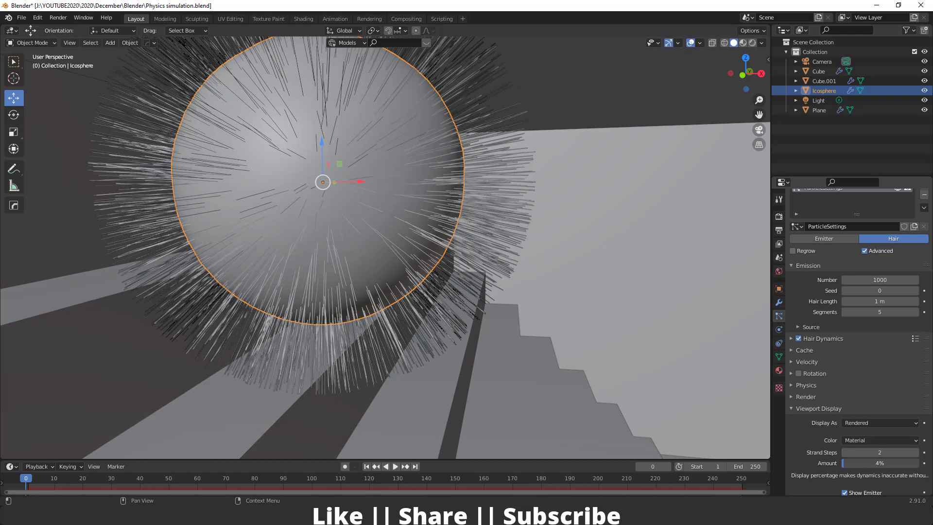
{"action": "middle_click", "coordinate": [389, 268]}
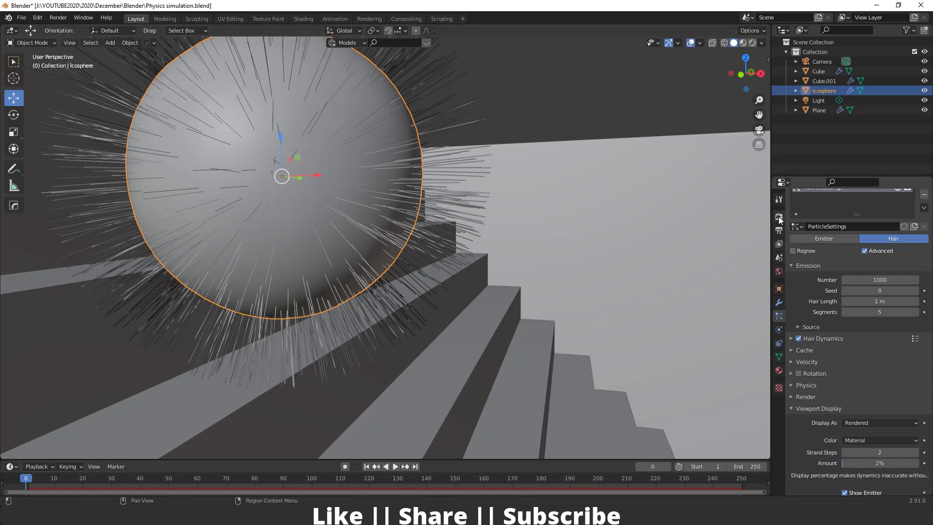
Step: Set the Cycles render device to GPU Compute in Render Properties and return to Particle Properties
{"action": "scroll", "scroll_direction": "up", "scroll_amount": 3}
{"action": "left_click", "coordinate": [781, 219]}
{"action": "left_click", "coordinate": [882, 219]}
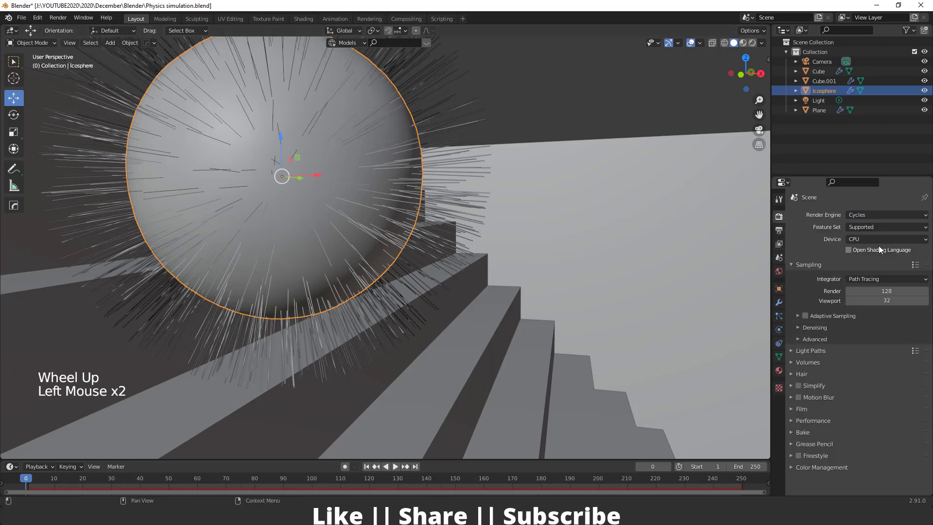
{"action": "left_click", "coordinate": [871, 240]}
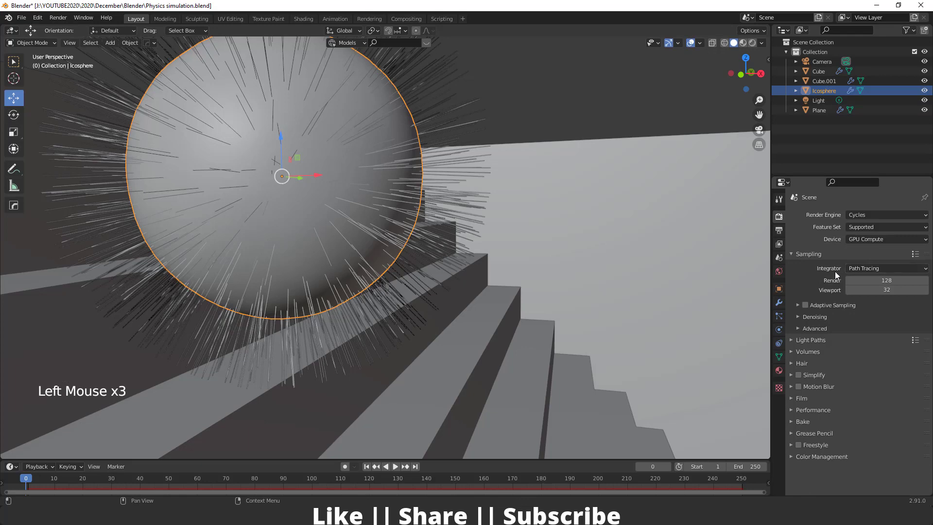
{"action": "left_click", "coordinate": [801, 316]}
Step: Switch the viewport to Rendered shading and expand the Hair Shape settings
{"action": "left_click", "coordinate": [853, 335]}
{"action": "left_click", "coordinate": [850, 348]}
{"action": "left_click", "coordinate": [652, 93]}
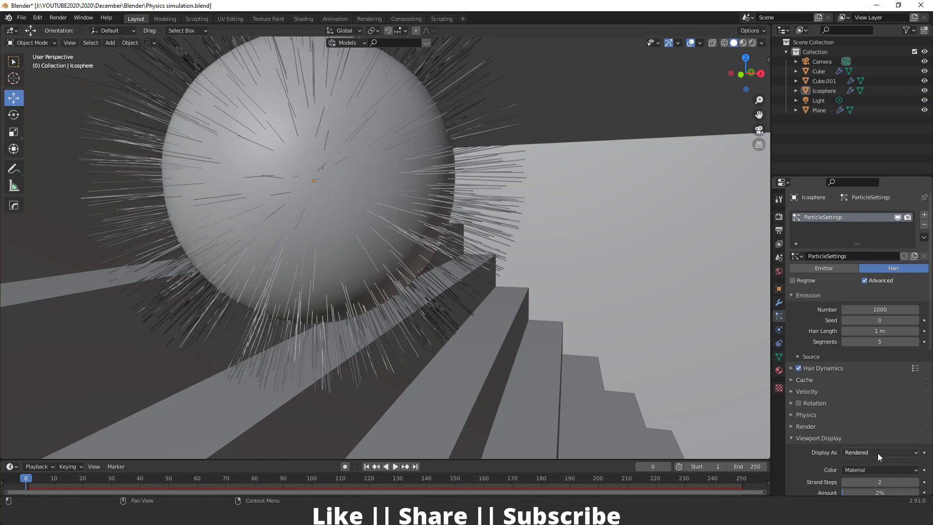
{"action": "scroll", "scroll_direction": "down", "scroll_amount": 3}
{"action": "scroll", "scroll_direction": "down", "scroll_amount": 3}
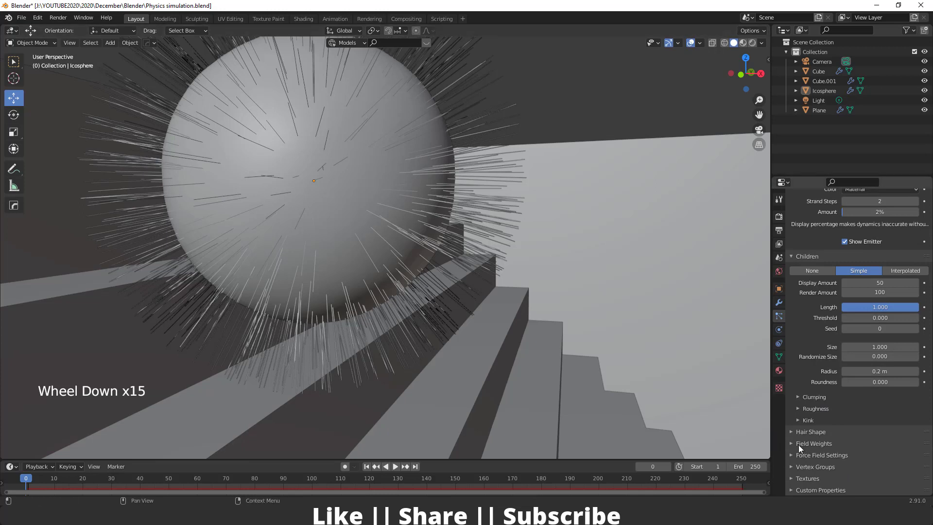
{"action": "left_click", "coordinate": [792, 433]}
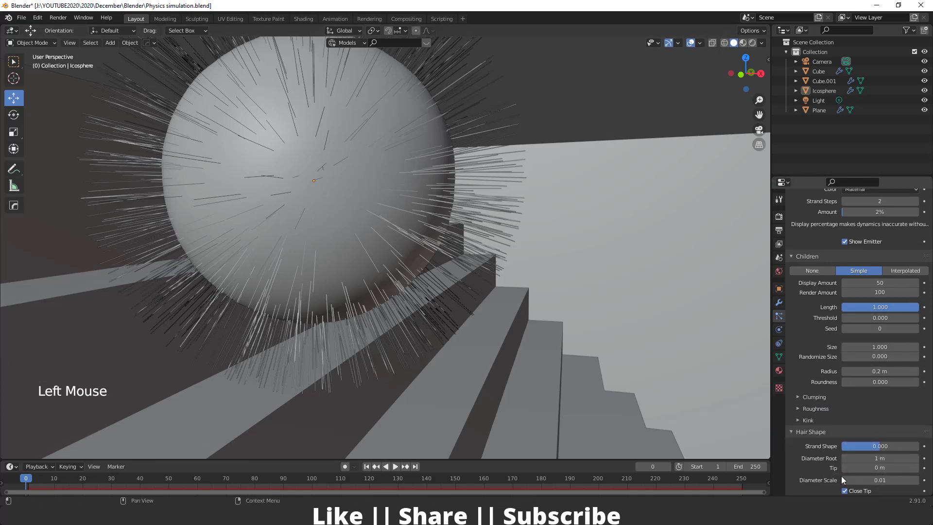
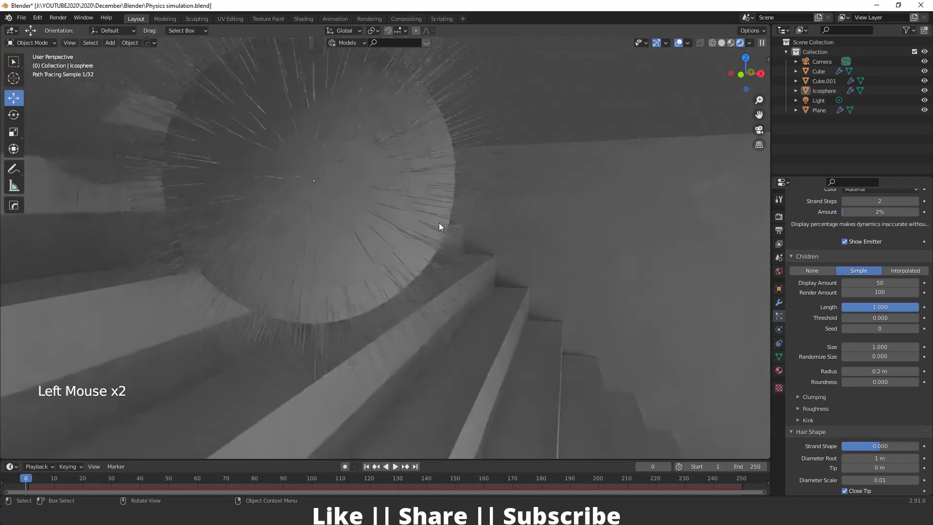
{"action": "scroll", "scroll_direction": "up", "scroll_amount": 3}
{"action": "middle_click", "coordinate": [498, 153]}
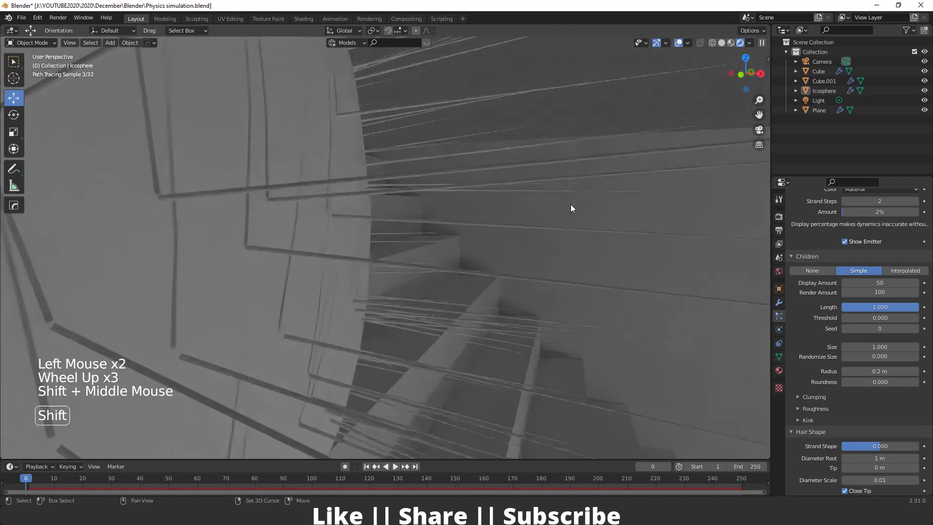
Step: Set the hair Diameter Root to 0.2 m while previewing the rendered sphere
{"action": "middle_click", "coordinate": [567, 207]}
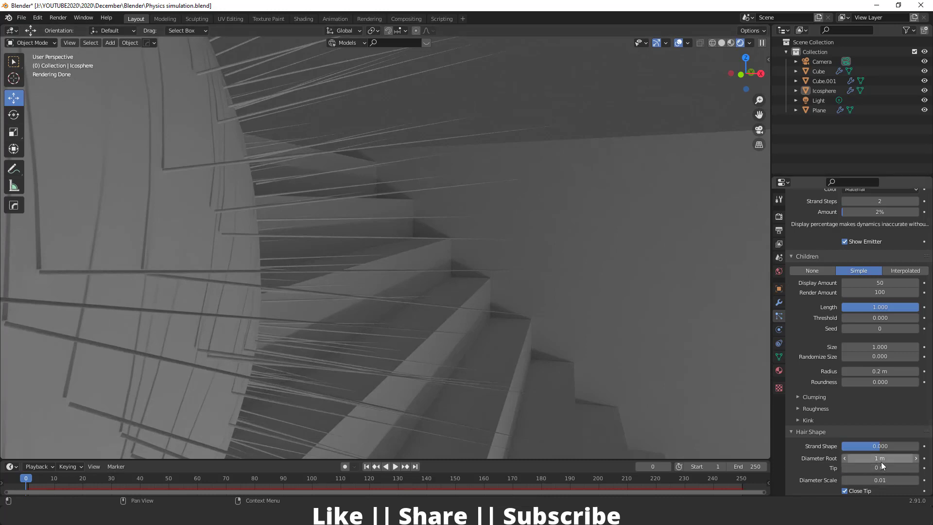
{"action": "left_click", "coordinate": [885, 465]}
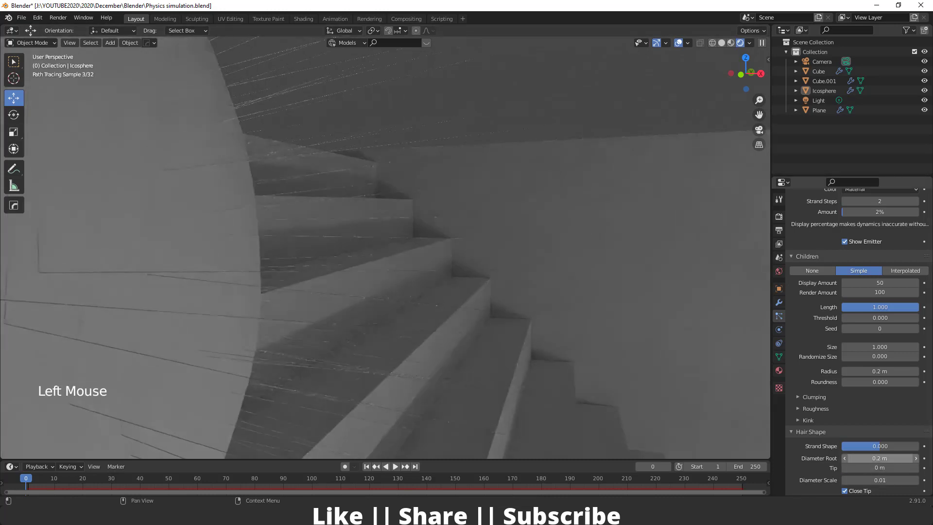
{"action": "scroll", "scroll_direction": "down", "scroll_amount": 3}
{"action": "middle_click", "coordinate": [492, 326]}
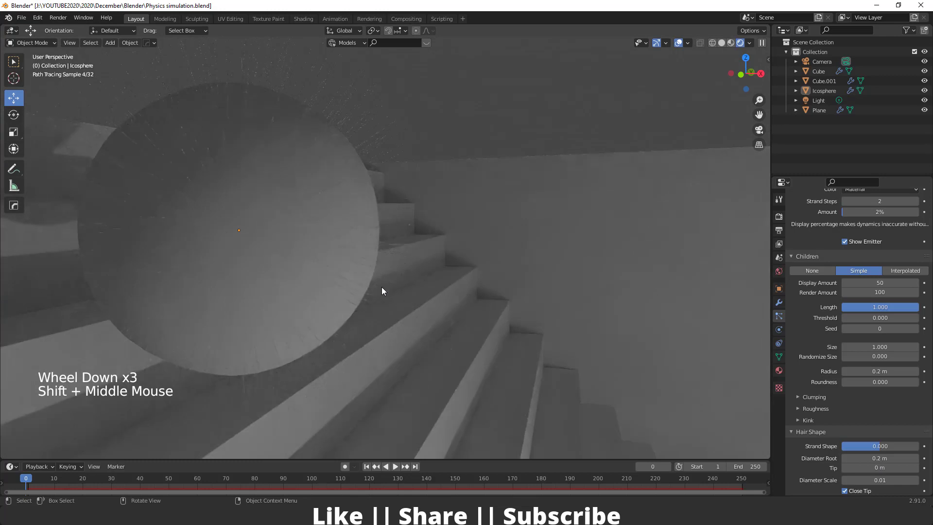
{"action": "scroll", "scroll_direction": "down", "scroll_amount": 3}
Step: Expand Children > Roughness and set Uniform roughness to 0.007
{"action": "left_click", "coordinate": [794, 374]}
{"action": "left_click", "coordinate": [803, 412]}
{"action": "scroll", "scroll_direction": "down", "scroll_amount": 3}
{"action": "left_click", "coordinate": [920, 416]}
{"action": "left_click", "coordinate": [919, 416]}
{"action": "left_click", "coordinate": [919, 416]}
{"action": "double_click", "coordinate": [920, 415]}
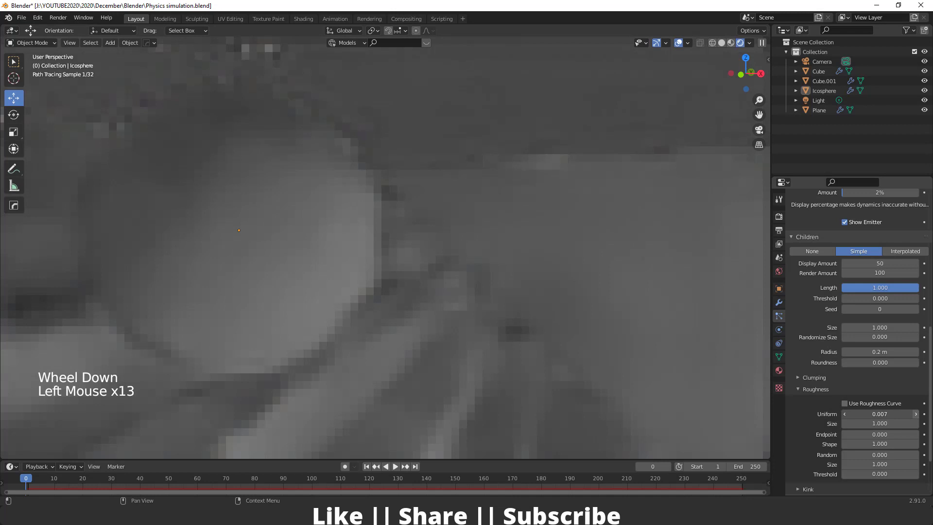
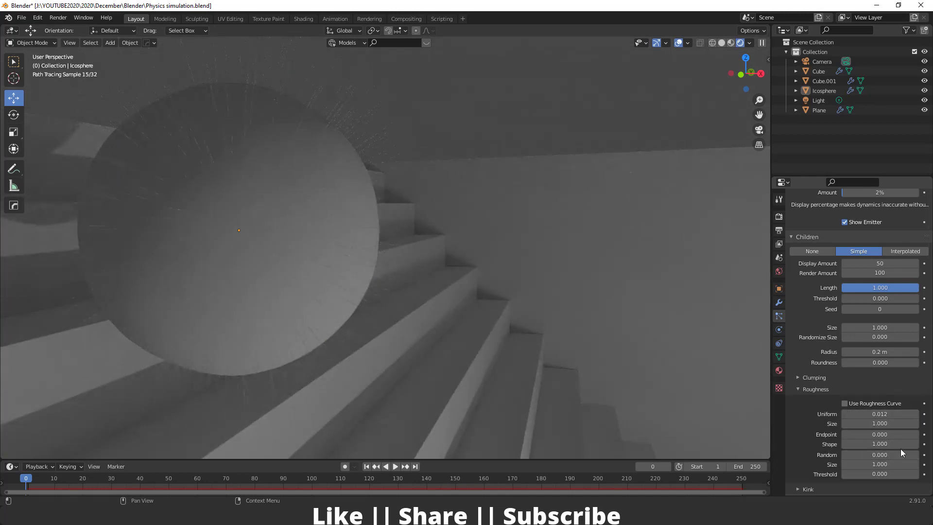
Step: Raise the child hair roughness Shape value to 1.3
{"action": "double_click", "coordinate": [921, 448]}
{"action": "left_click", "coordinate": [920, 448]}
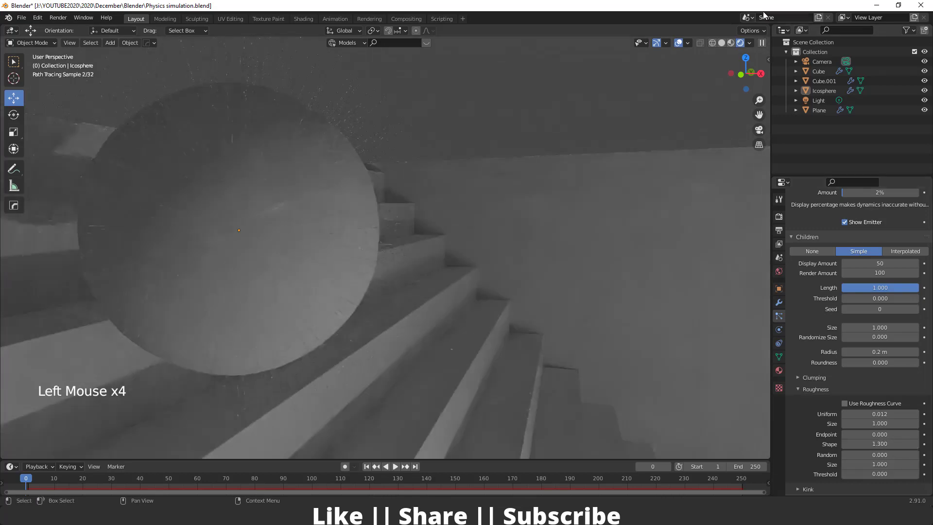
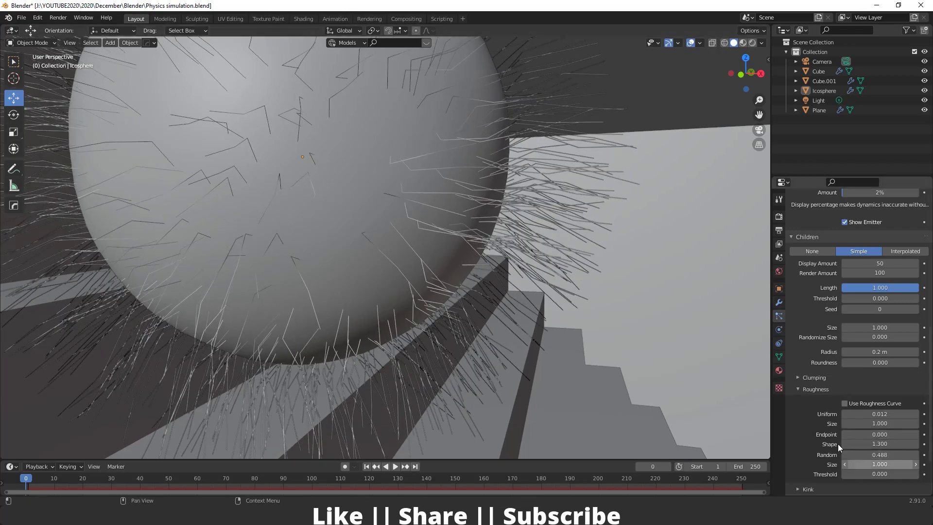
Step: Set Children > Clumping to Clump -0.373 and Shape 0.347, then scroll the properties back up
{"action": "left_click", "coordinate": [799, 379]}
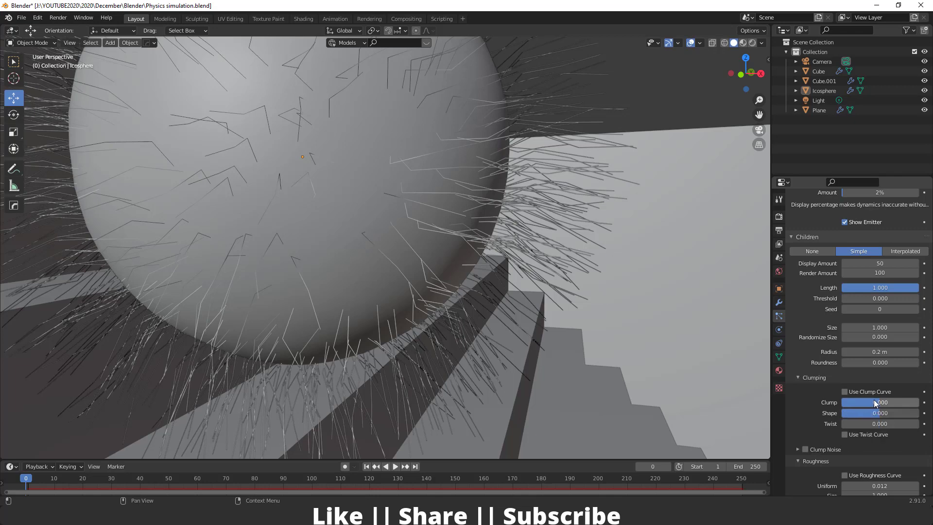
{"action": "left_click", "coordinate": [880, 402]}
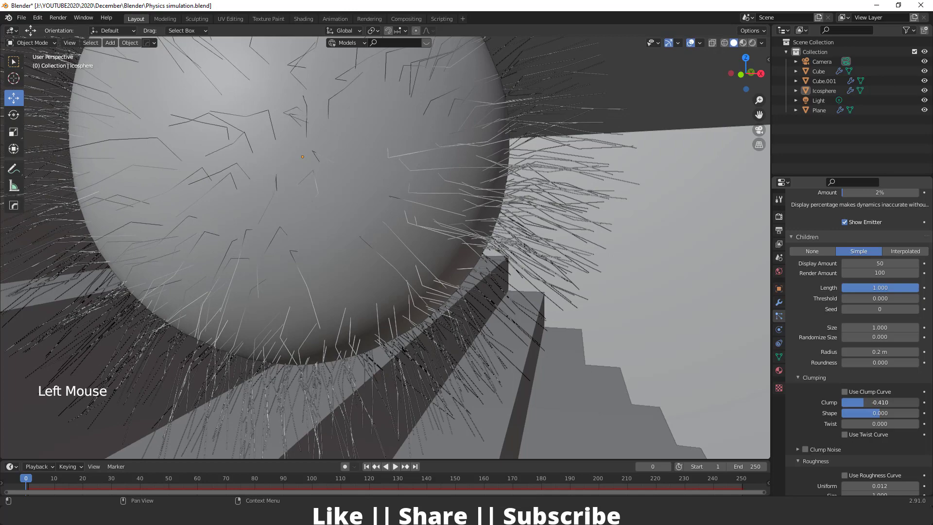
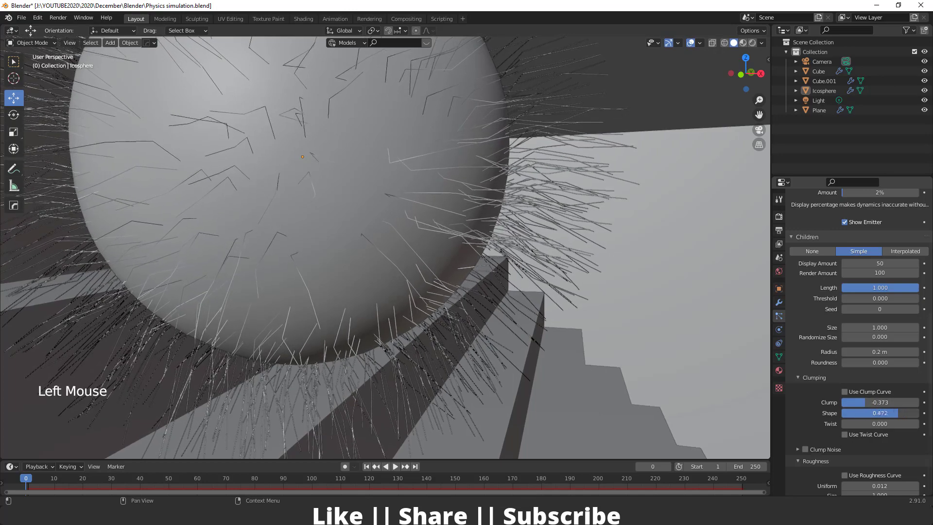
{"action": "scroll", "scroll_direction": "up", "scroll_amount": 3}
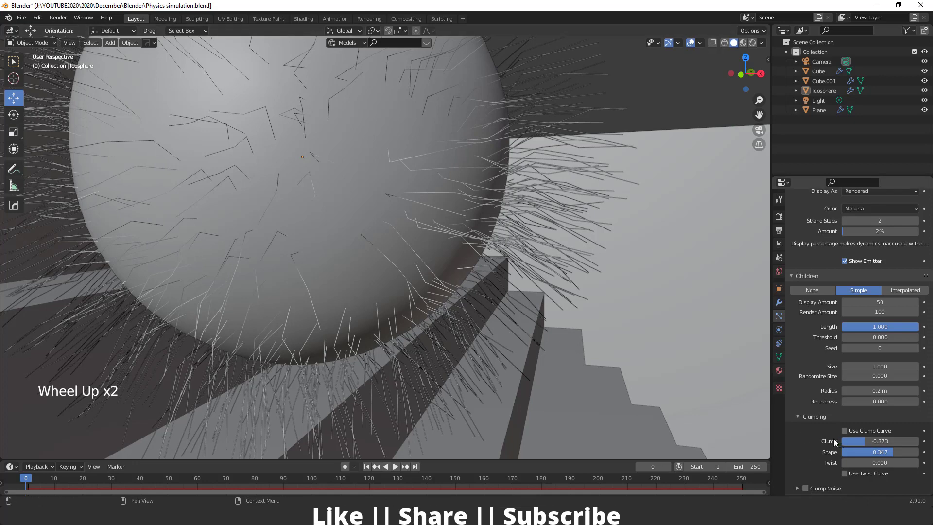
{"action": "scroll", "scroll_direction": "up", "scroll_amount": 3}
{"action": "scroll", "scroll_direction": "up", "scroll_amount": 3}
{"action": "scroll", "scroll_direction": "up", "scroll_amount": 3}
{"action": "scroll", "scroll_direction": "up", "scroll_amount": 3}
{"action": "scroll", "scroll_direction": "up", "scroll_amount": 3}
Step: Expand the hair Render settings, enable B-Spline paths and set Emission Segments to 9
{"action": "left_click", "coordinate": [797, 361]}
{"action": "left_click", "coordinate": [797, 361]}
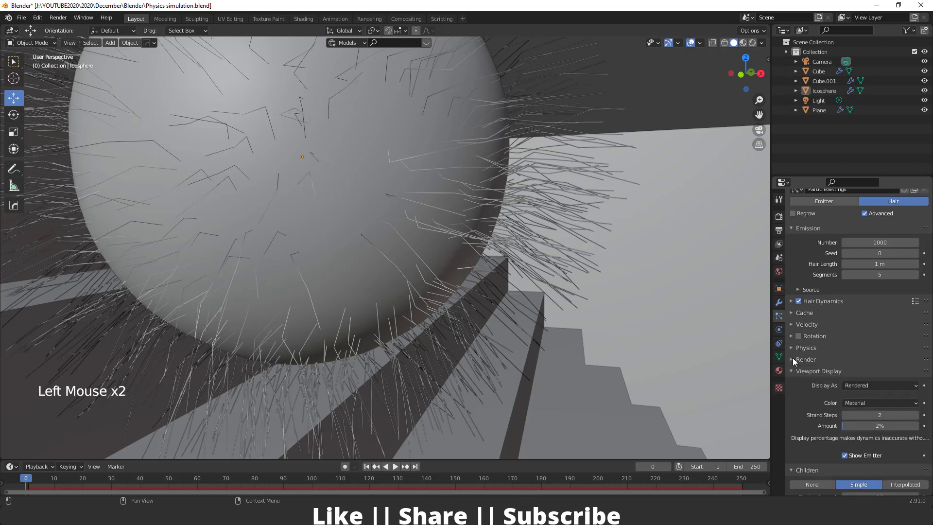
{"action": "left_click", "coordinate": [797, 360]}
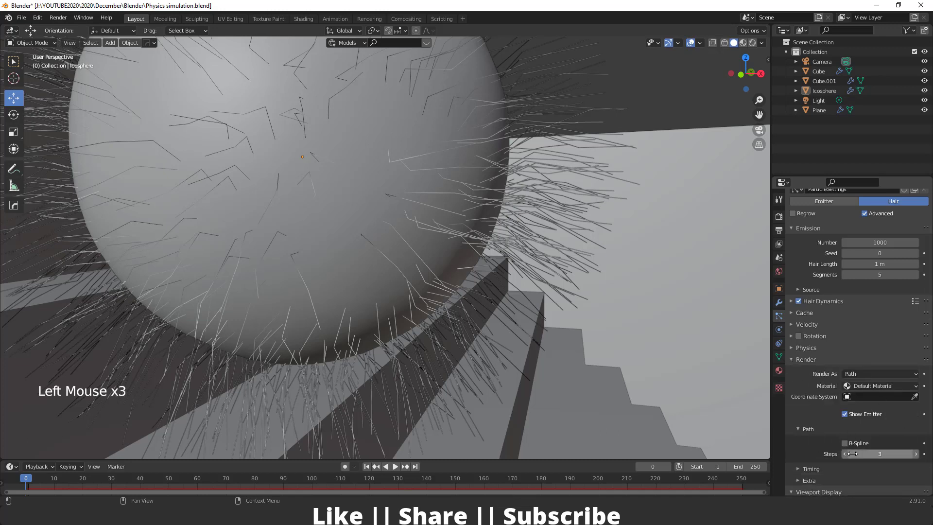
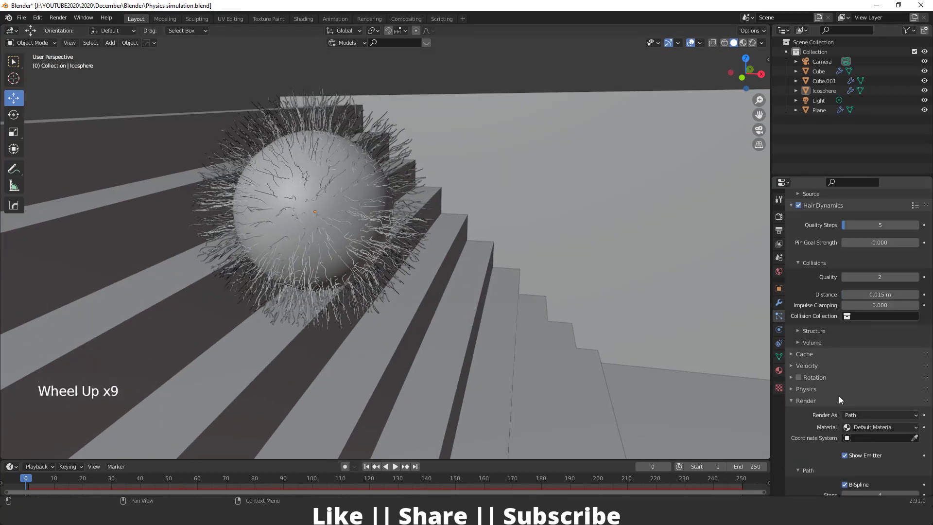
{"action": "scroll", "scroll_direction": "down", "scroll_amount": 3}
{"action": "scroll", "scroll_direction": "up", "scroll_amount": 3}
{"action": "scroll", "scroll_direction": "down", "scroll_amount": 3}
{"action": "middle_click", "coordinate": [421, 289]}
{"action": "scroll", "scroll_direction": "up", "scroll_amount": 3}
{"action": "scroll", "scroll_direction": "up", "scroll_amount": 3}
Step: Play back the hairy sphere rolling down the stairs to about frame 102 and stop it
{"action": "left_click", "coordinate": [370, 467]}
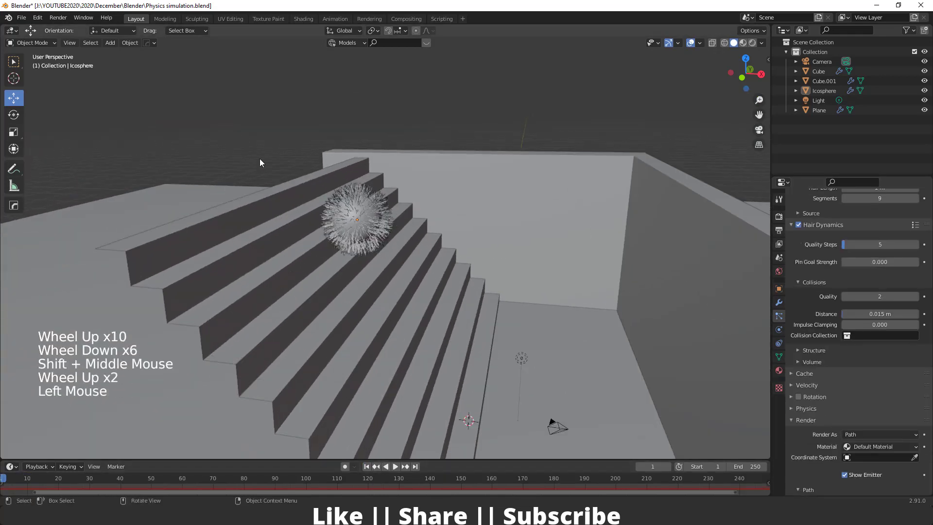
{"action": "scroll", "scroll_direction": "up", "scroll_amount": 3}
{"action": "key", "text": "space"}
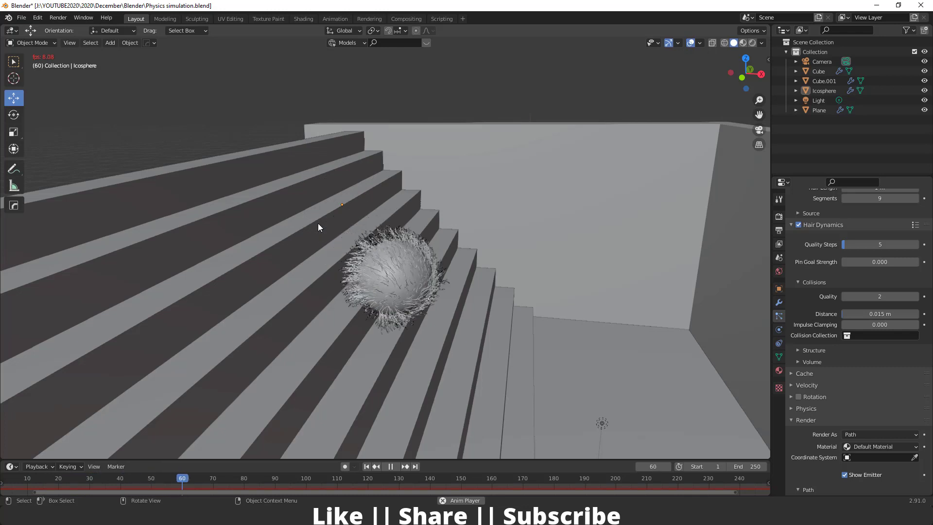
{"action": "key", "text": "space"}
{"action": "key", "text": "space"}
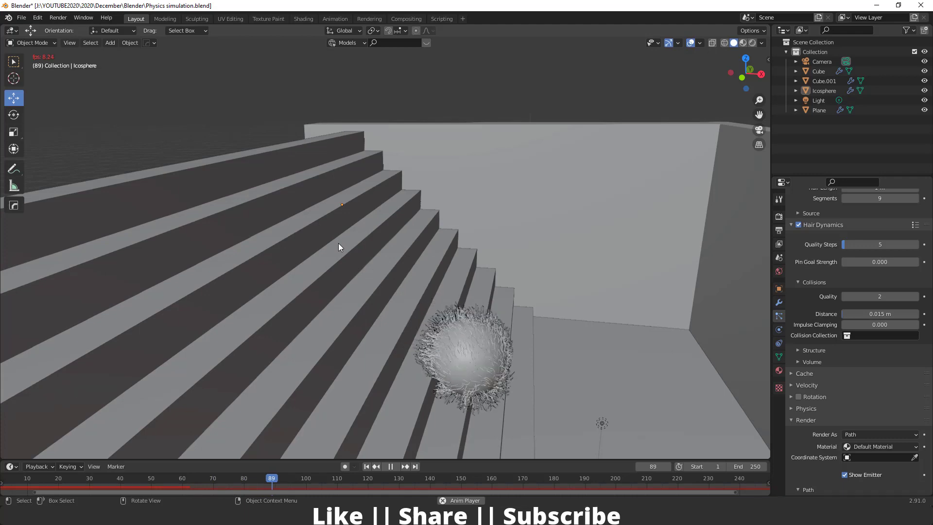
{"action": "key", "text": "space"}
Step: Rewind the timeline to frame 1 and zoom the viewport in on the Icosphere
{"action": "left_click", "coordinate": [372, 473]}
{"action": "scroll", "scroll_direction": "up", "scroll_amount": 3}
{"action": "middle_click", "coordinate": [352, 245]}
{"action": "scroll", "scroll_direction": "up", "scroll_amount": 3}
{"action": "middle_click", "coordinate": [409, 253]}
Step: Shorten the Hair Length to 0.4 m, replay the roll, stop and rewind to frame 1
{"action": "scroll", "scroll_direction": "up", "scroll_amount": 3}
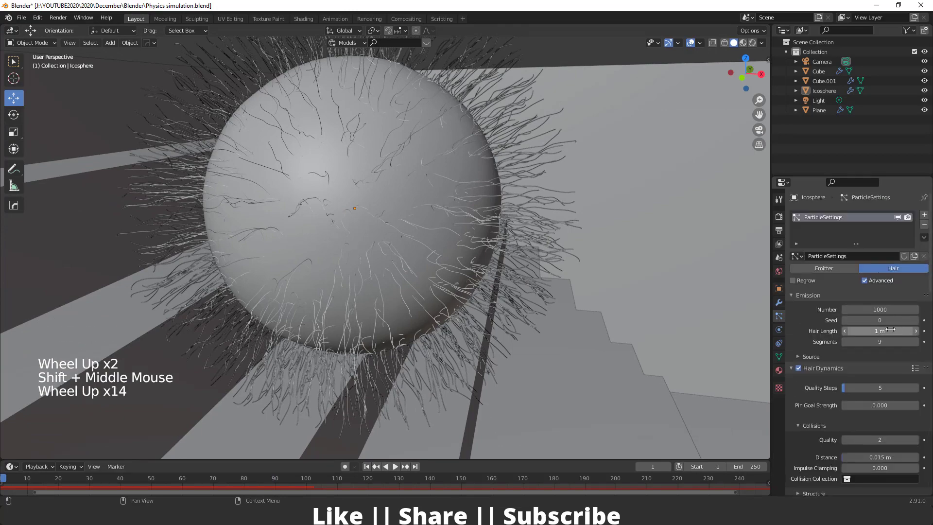
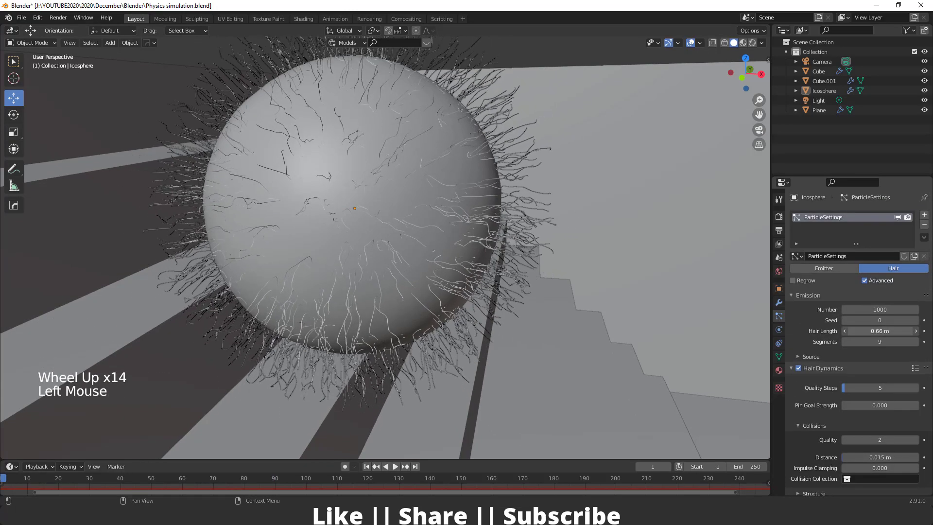
{"action": "scroll", "scroll_direction": "down", "scroll_amount": 3}
{"action": "scroll", "scroll_direction": "up", "scroll_amount": 3}
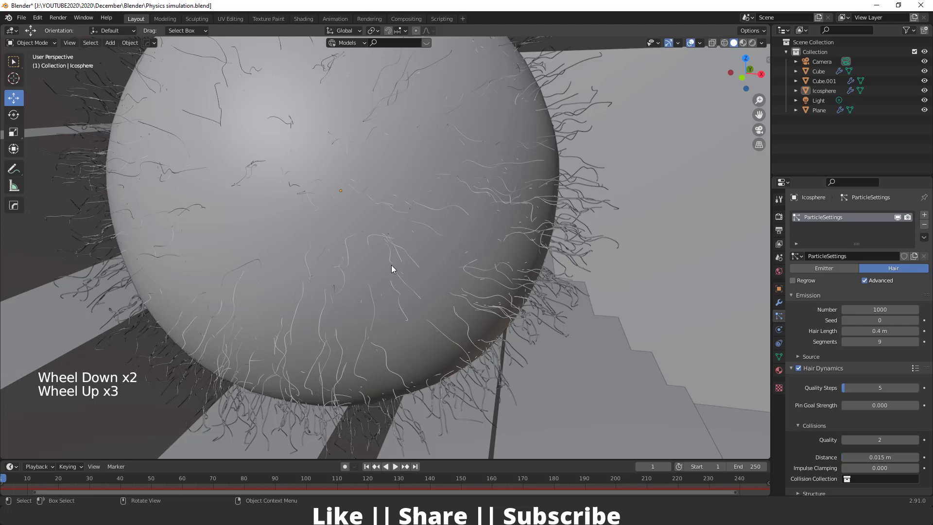
{"action": "middle_click", "coordinate": [467, 272]}
{"action": "scroll", "scroll_direction": "down", "scroll_amount": 3}
{"action": "left_click", "coordinate": [371, 469]}
{"action": "key", "text": "space"}
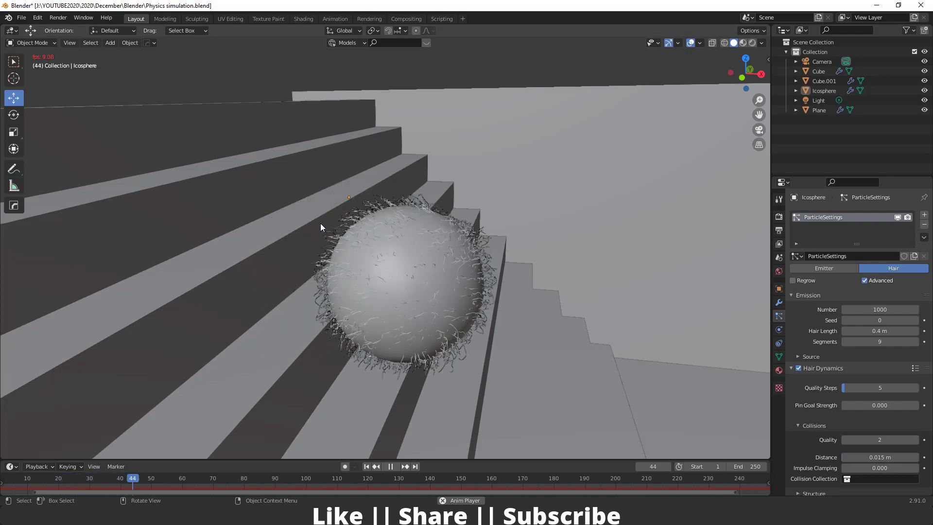
{"action": "scroll", "scroll_direction": "down", "scroll_amount": 3}
{"action": "key", "text": "space"}
{"action": "left_click", "coordinate": [378, 454]}
Step: Orbit back out over the stairs, select the scene Light and delete it
{"action": "middle_click", "coordinate": [388, 256]}
{"action": "scroll", "scroll_direction": "up", "scroll_amount": 3}
{"action": "middle_click", "coordinate": [388, 214]}
{"action": "scroll", "scroll_direction": "up", "scroll_amount": 3}
{"action": "middle_click", "coordinate": [417, 223]}
{"action": "scroll", "scroll_direction": "down", "scroll_amount": 3}
{"action": "left_click", "coordinate": [516, 339]}
{"action": "key", "text": "Delete"}
Step: Switch to Rendered shading, open World properties and brighten the background colour toward white
{"action": "left_click", "coordinate": [843, 32]}
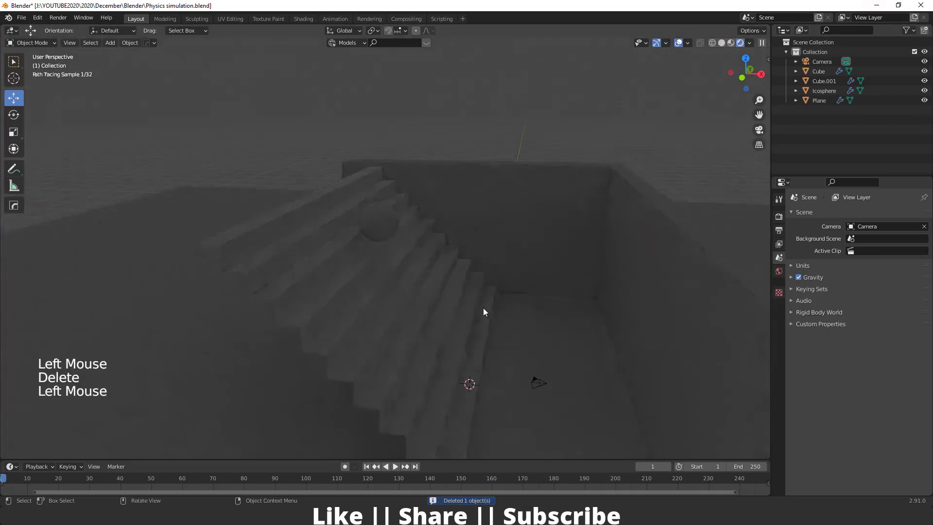
{"action": "scroll", "scroll_direction": "up", "scroll_amount": 3}
{"action": "middle_click", "coordinate": [482, 269]}
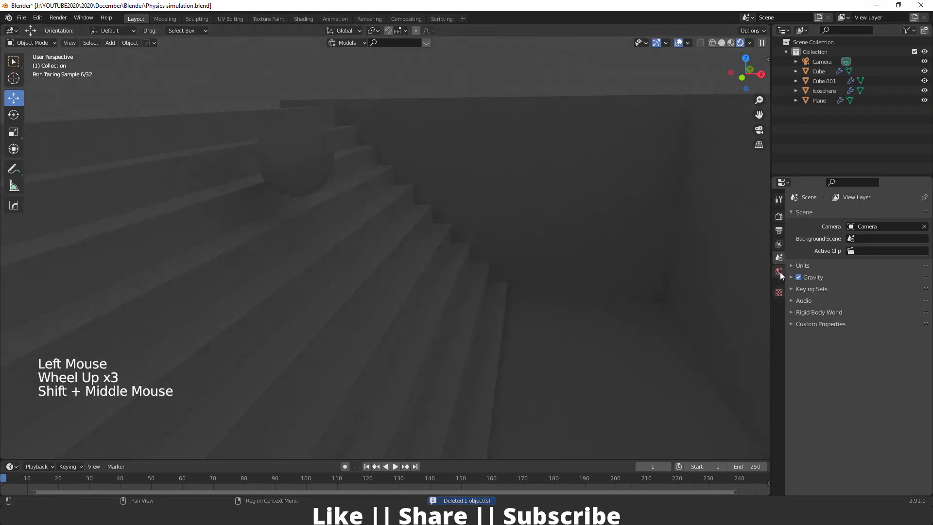
{"action": "left_click", "coordinate": [785, 275]}
{"action": "left_click", "coordinate": [890, 276]}
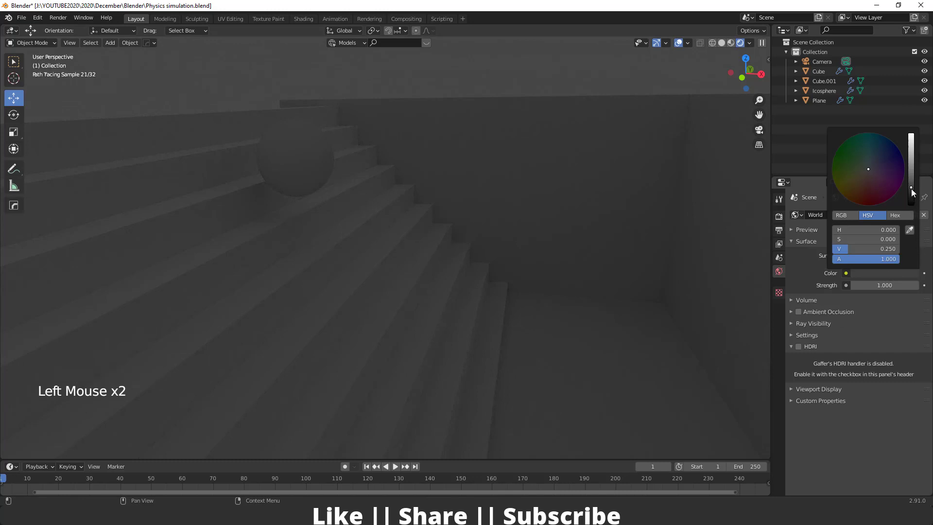
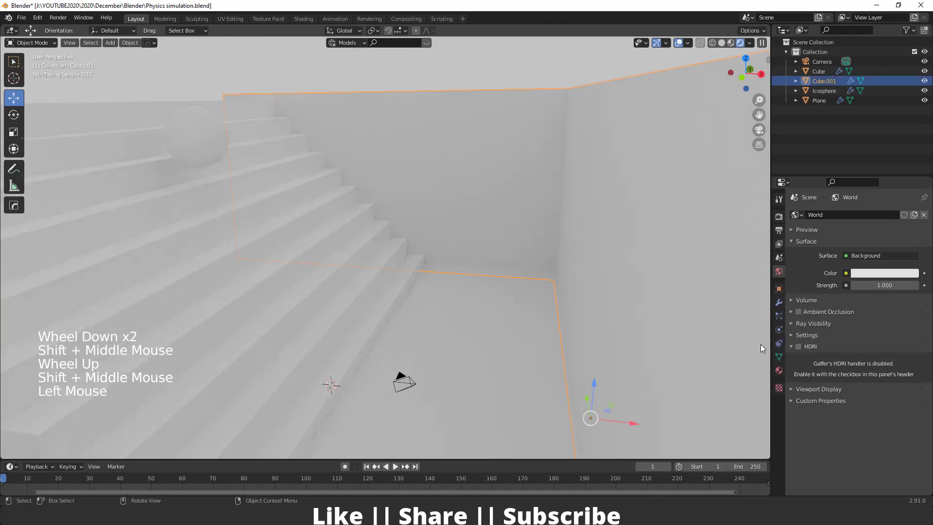
Step: Give Cube.001's wall material a light tan Base Color and orbit to check the walls
{"action": "left_click", "coordinate": [718, 334]}
{"action": "double_click", "coordinate": [876, 335]}
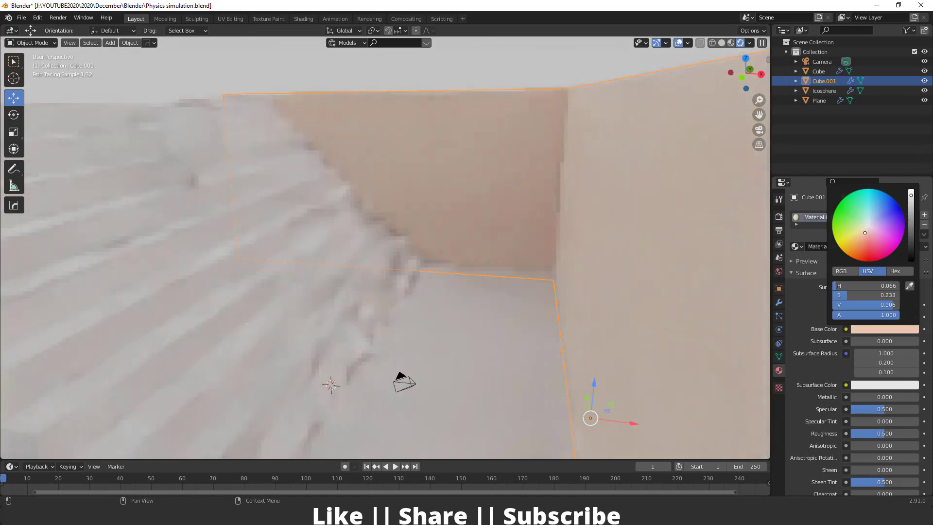
{"action": "scroll", "scroll_direction": "down", "scroll_amount": 3}
{"action": "middle_click", "coordinate": [451, 287]}
{"action": "scroll", "scroll_direction": "up", "scroll_amount": 3}
{"action": "middle_click", "coordinate": [370, 308]}
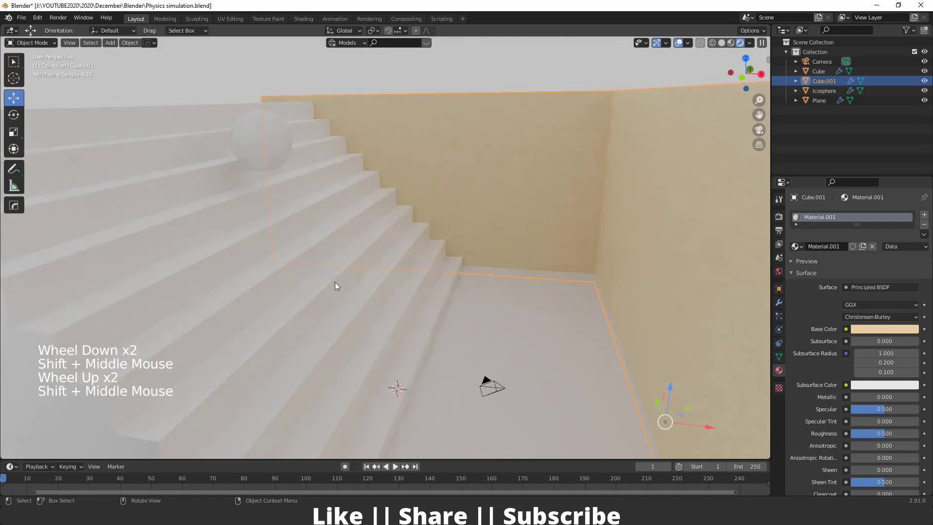
{"action": "middle_click", "coordinate": [342, 298]}
Step: Select the stairs, the floor plane, then the Icosphere with Material properties open
{"action": "left_click", "coordinate": [317, 278]}
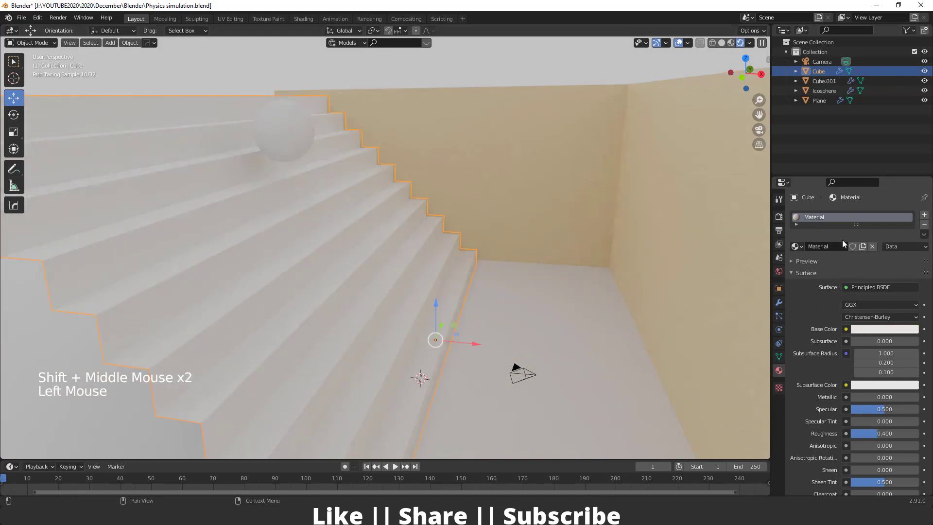
{"action": "left_click", "coordinate": [581, 356]}
{"action": "left_click", "coordinate": [851, 247]}
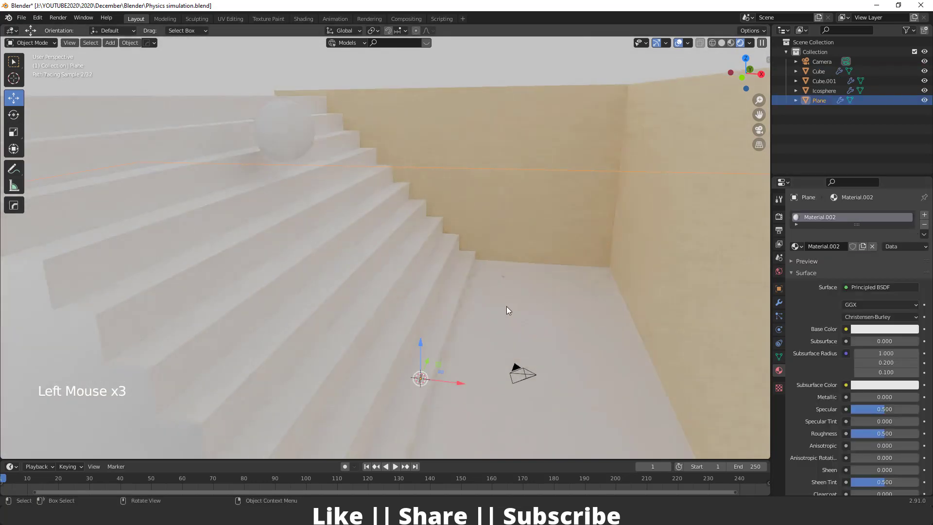
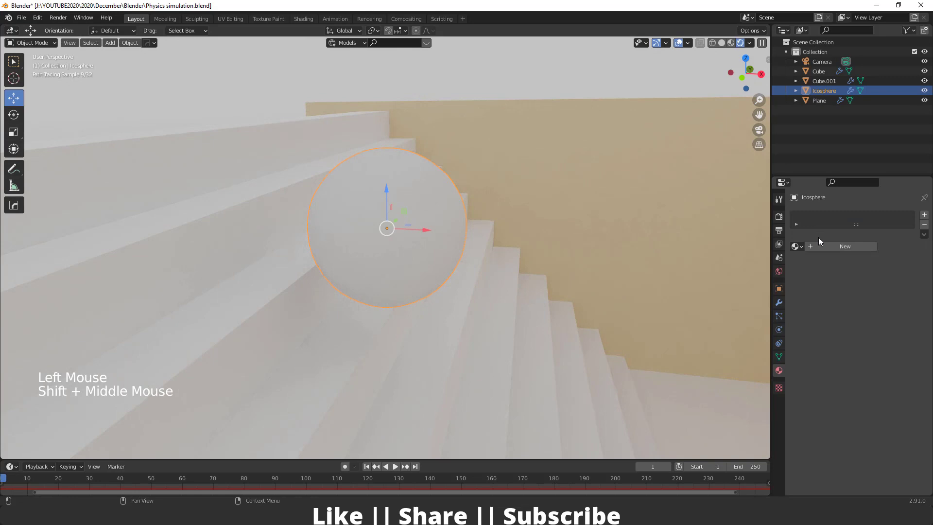
Step: Create a red material for the sphere, add a second slot with a new material and rename it Hair
{"action": "left_click", "coordinate": [840, 251]}
{"action": "left_click", "coordinate": [886, 334]}
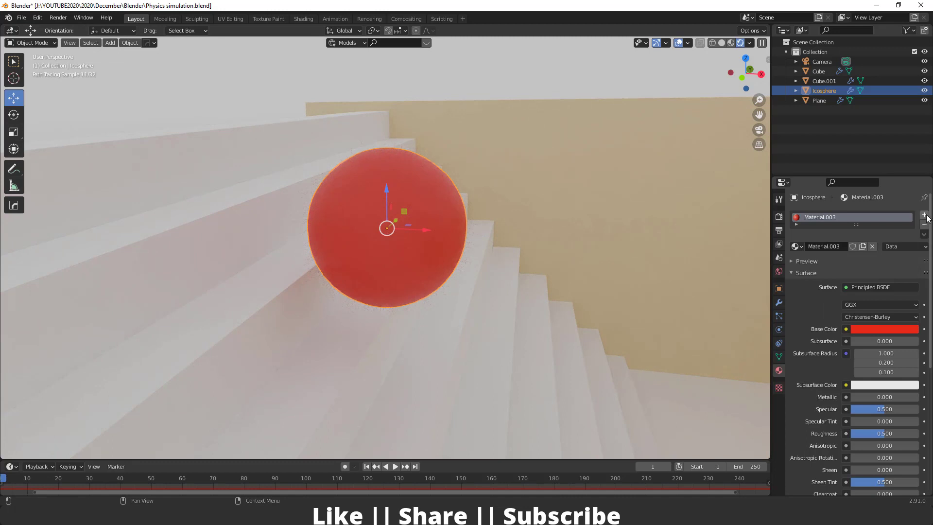
{"action": "left_click", "coordinate": [930, 216]}
{"action": "left_click", "coordinate": [854, 270]}
{"action": "double_click", "coordinate": [832, 231]}
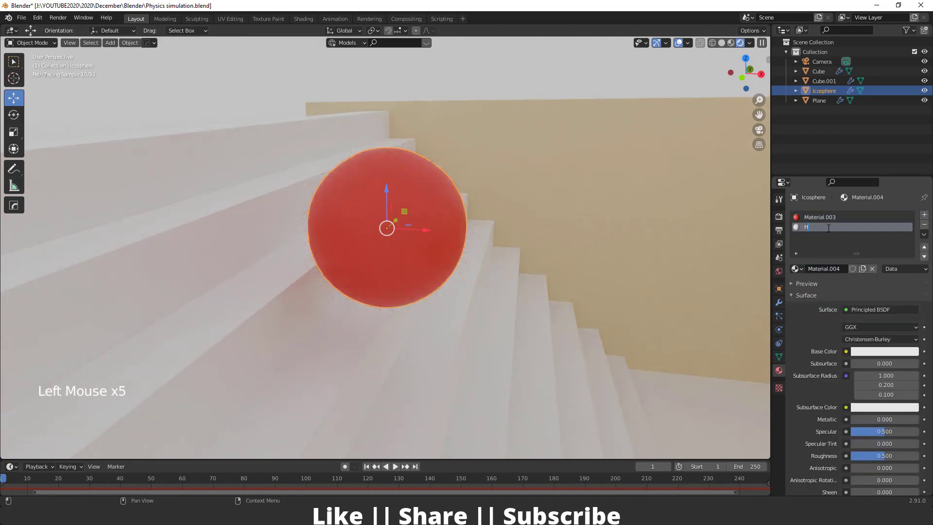
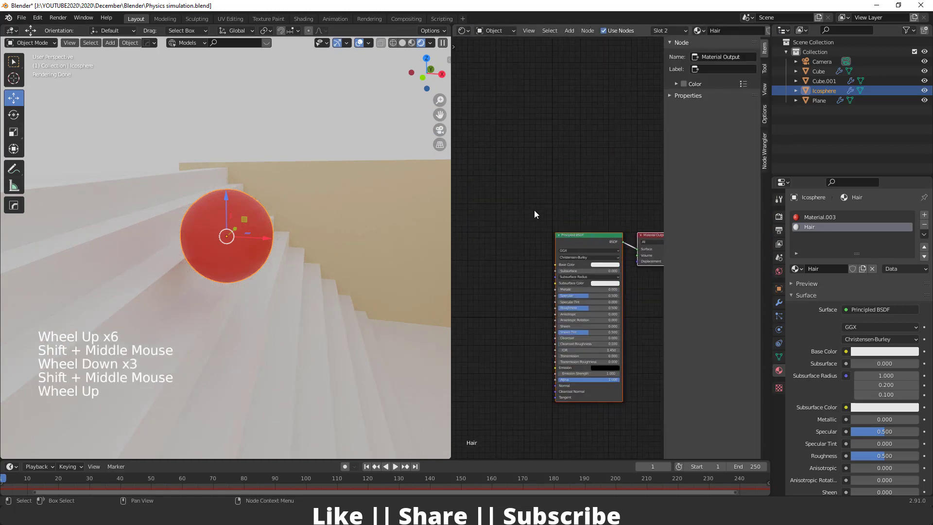
Step: Add a Voronoi Texture and a ColorRamp node feeding the Hair material's Base Color
{"action": "key", "text": "shift+a"}
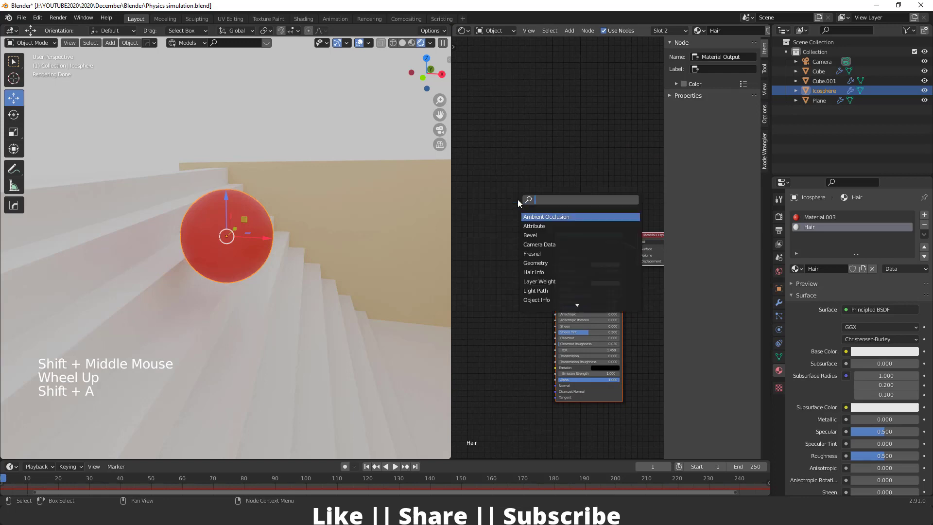
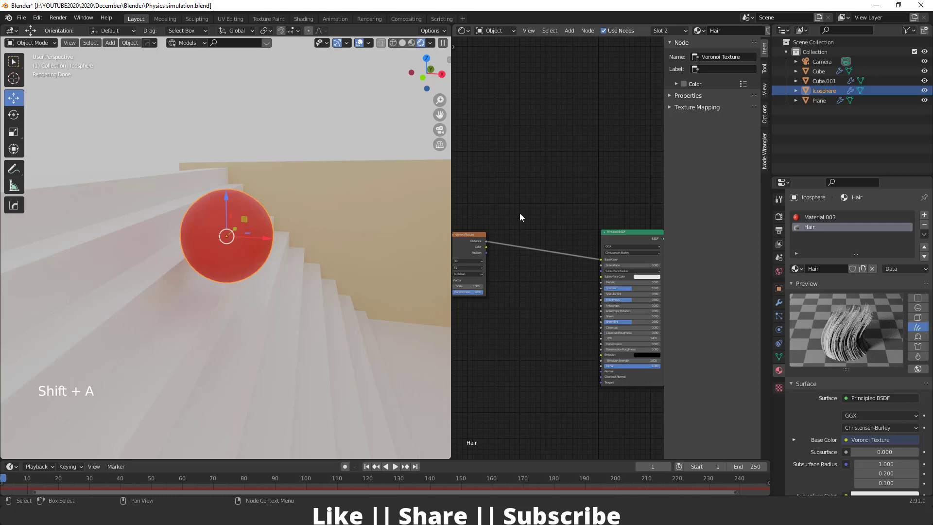
{"action": "key", "text": "shift+a"}
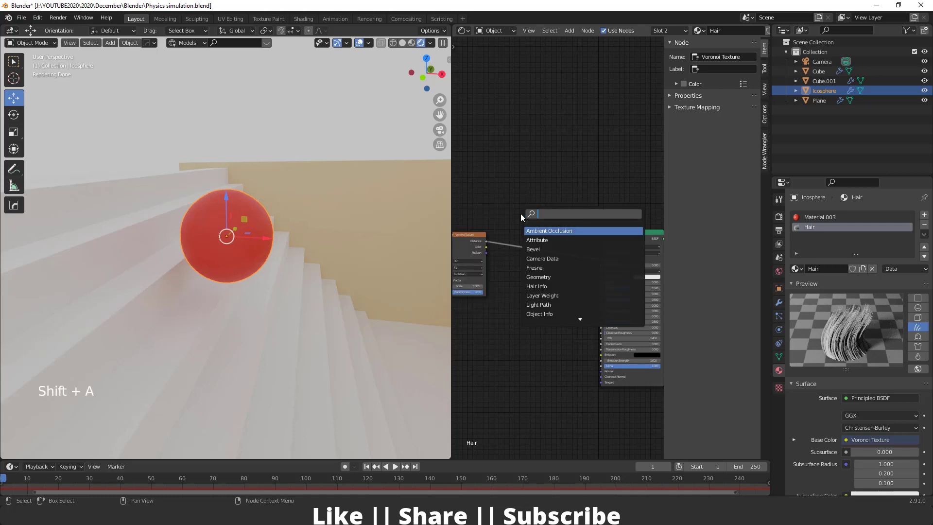
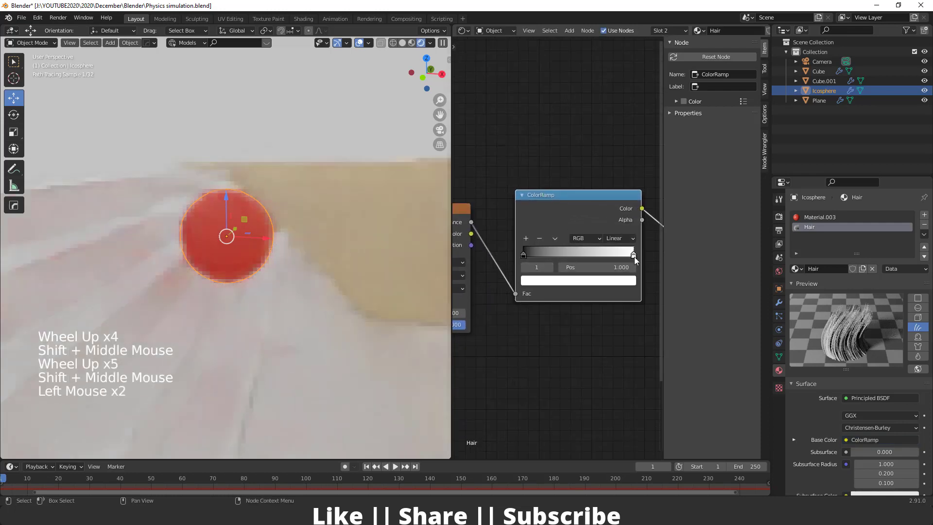
Step: Set the colour ramp stops to red-pink and blue for magenta-purple strands
{"action": "left_click", "coordinate": [527, 255]}
{"action": "left_click", "coordinate": [539, 282]}
{"action": "left_click", "coordinate": [549, 284]}
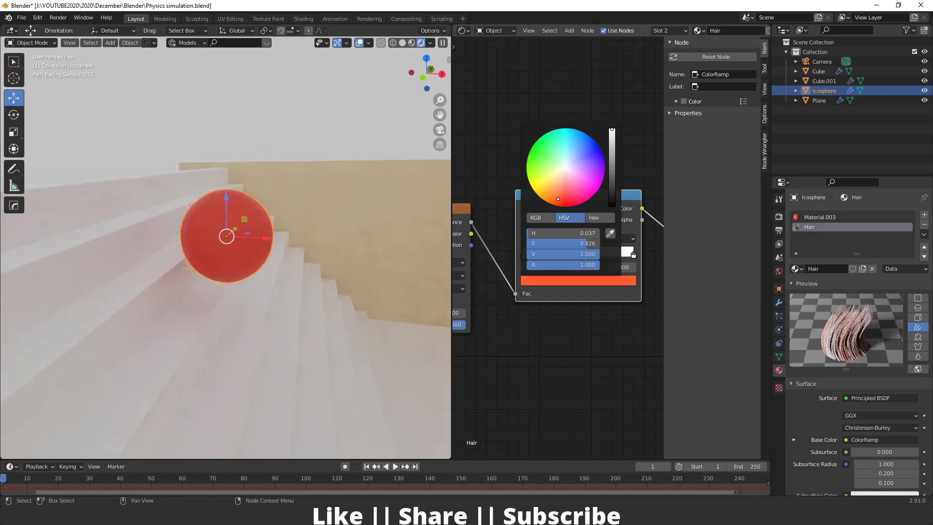
{"action": "left_click", "coordinate": [635, 258]}
{"action": "left_click", "coordinate": [627, 284]}
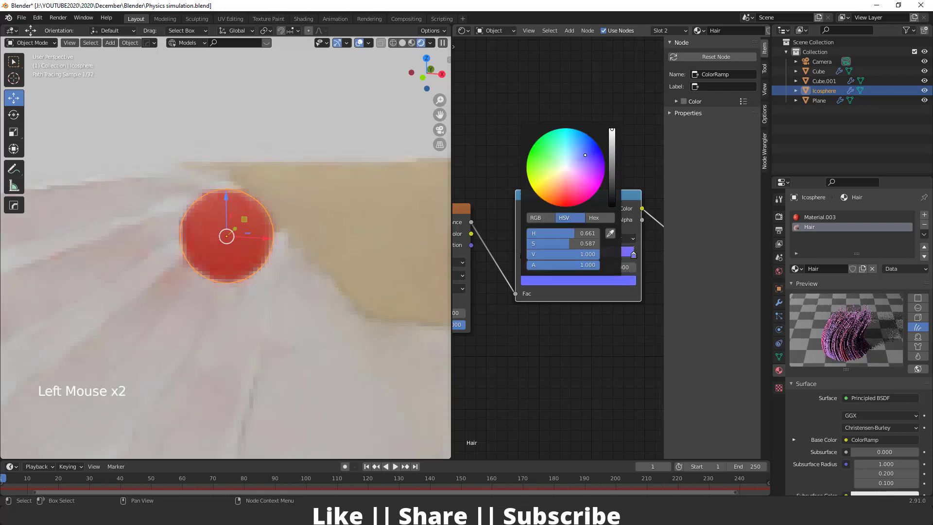
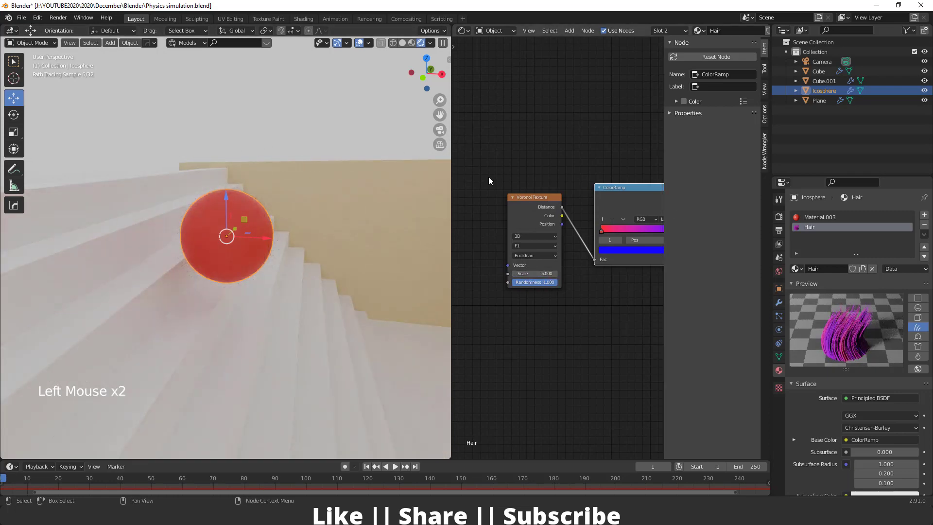
{"action": "scroll", "scroll_direction": "down", "scroll_amount": 3}
{"action": "middle_click", "coordinate": [586, 305]}
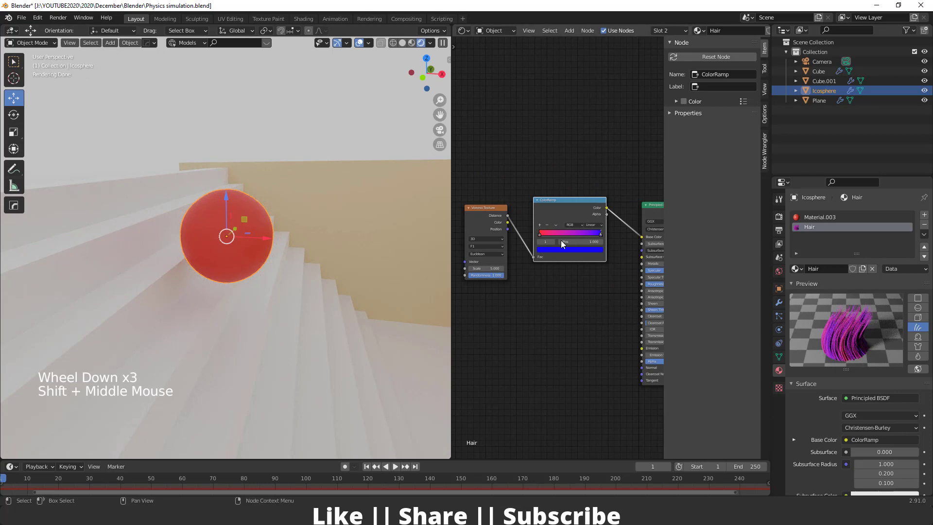
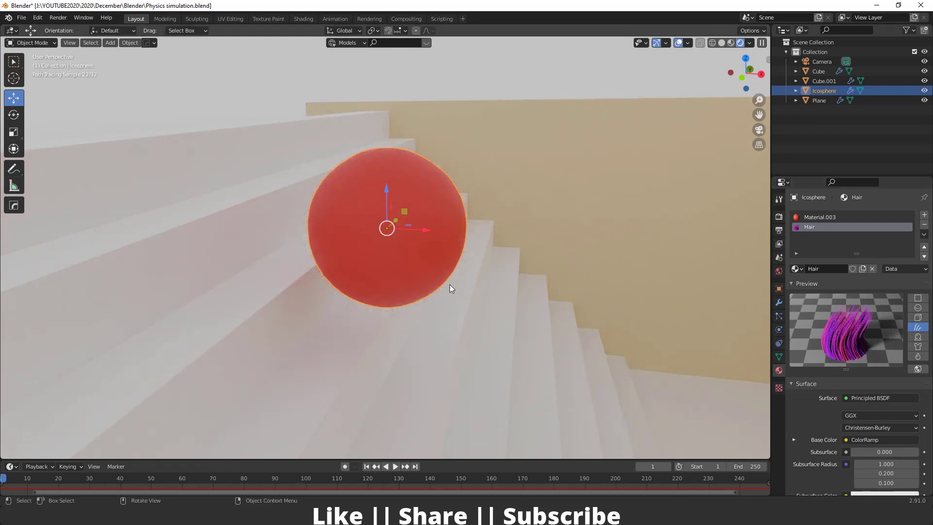
Step: Assign the Hair material to the sphere's hair particles in Particle Properties > Render
{"action": "left_click", "coordinate": [780, 314]}
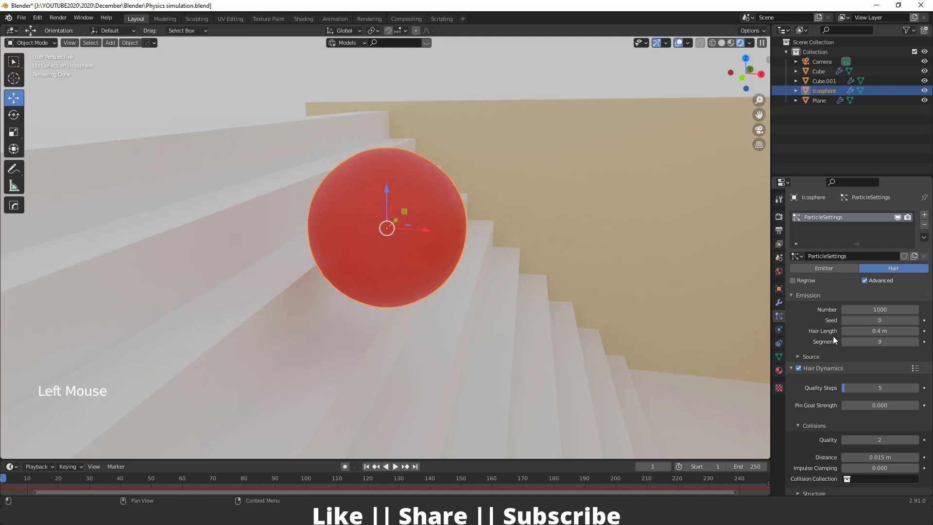
{"action": "scroll", "scroll_direction": "down", "scroll_amount": 3}
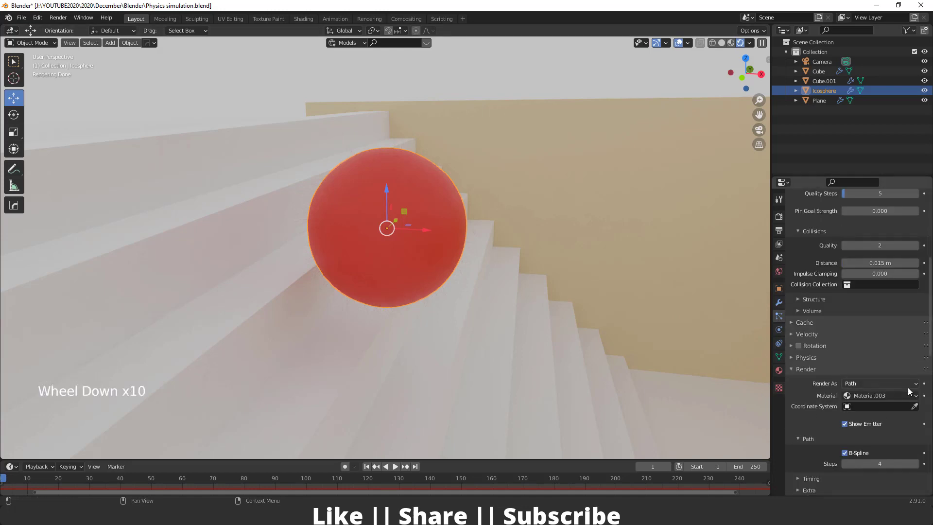
{"action": "left_click", "coordinate": [890, 401]}
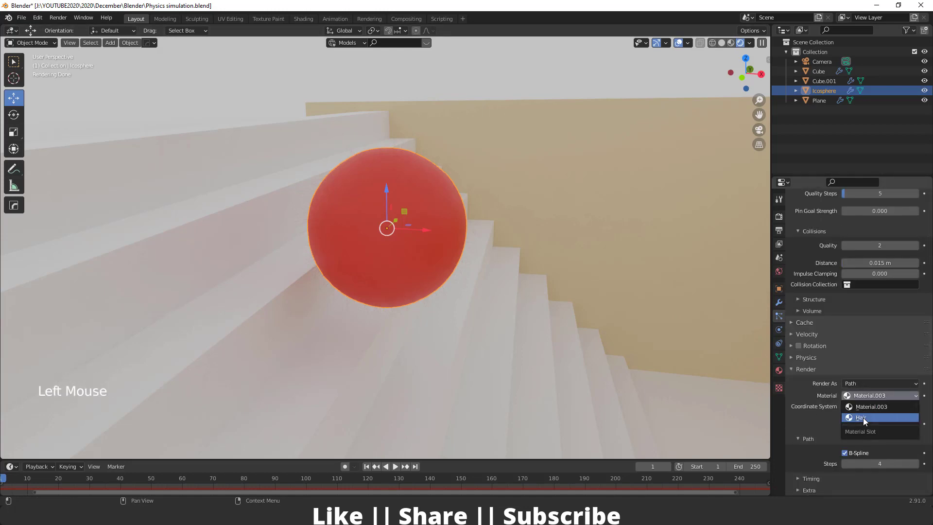
{"action": "scroll", "scroll_direction": "up", "scroll_amount": 3}
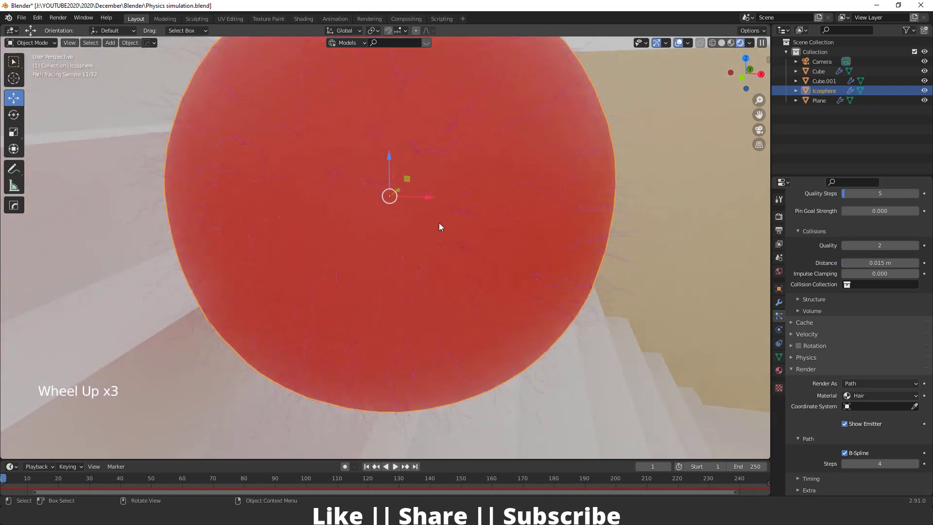
{"action": "scroll", "scroll_direction": "down", "scroll_amount": 3}
{"action": "middle_click", "coordinate": [503, 279]}
Step: Lower the viewport display Amount to 39% of the strands, then select the staircase
{"action": "scroll", "scroll_direction": "down", "scroll_amount": 3}
{"action": "scroll", "scroll_direction": "down", "scroll_amount": 3}
{"action": "left_click", "coordinate": [859, 384]}
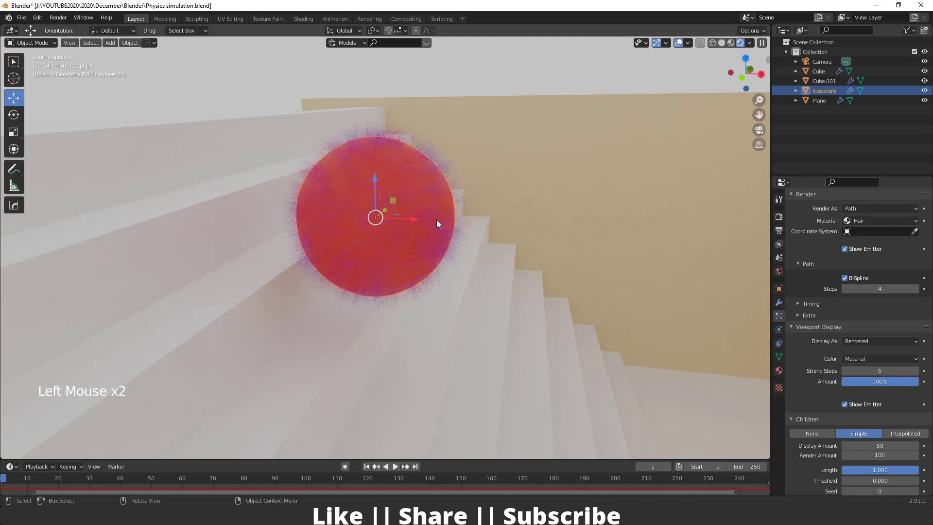
{"action": "scroll", "scroll_direction": "up", "scroll_amount": 3}
{"action": "scroll", "scroll_direction": "down", "scroll_amount": 3}
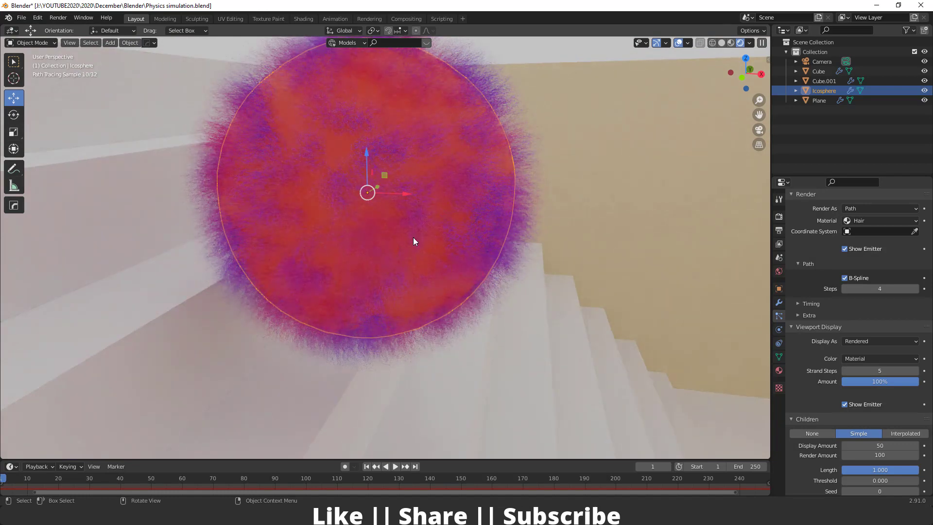
{"action": "left_click", "coordinate": [902, 384]}
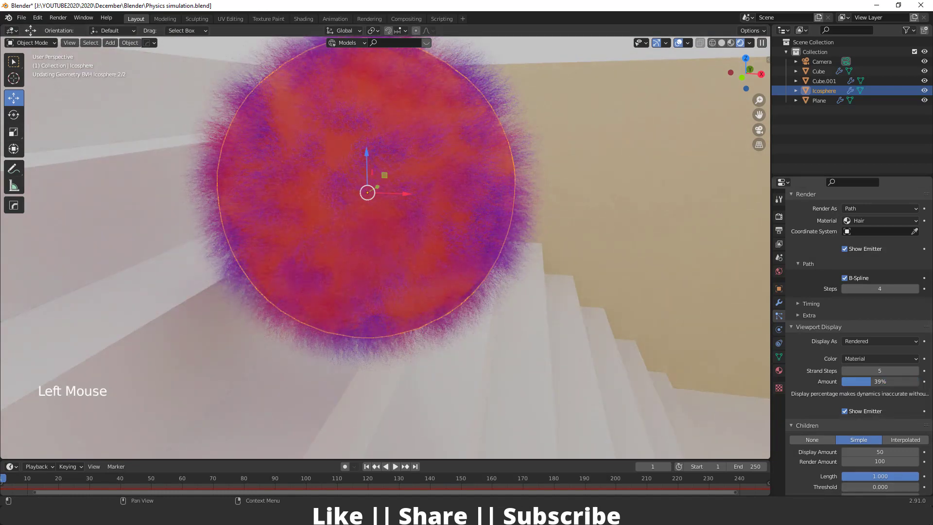
{"action": "left_click", "coordinate": [535, 280]}
Step: Switch to solid shading, orbit around the staircase and align the camera to that view
{"action": "key", "text": "KP_0"}
{"action": "key", "text": "KP_0"}
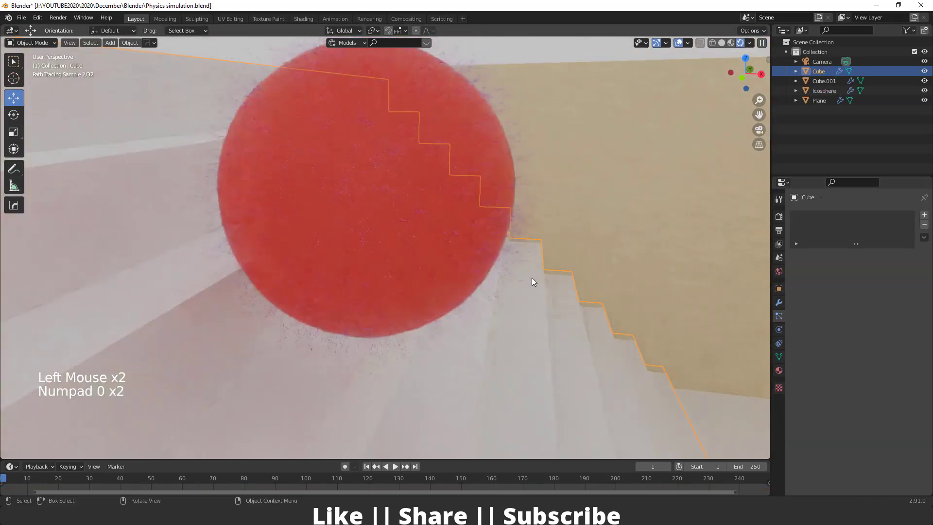
{"action": "scroll", "scroll_direction": "down", "scroll_amount": 3}
{"action": "left_click", "coordinate": [732, 44]}
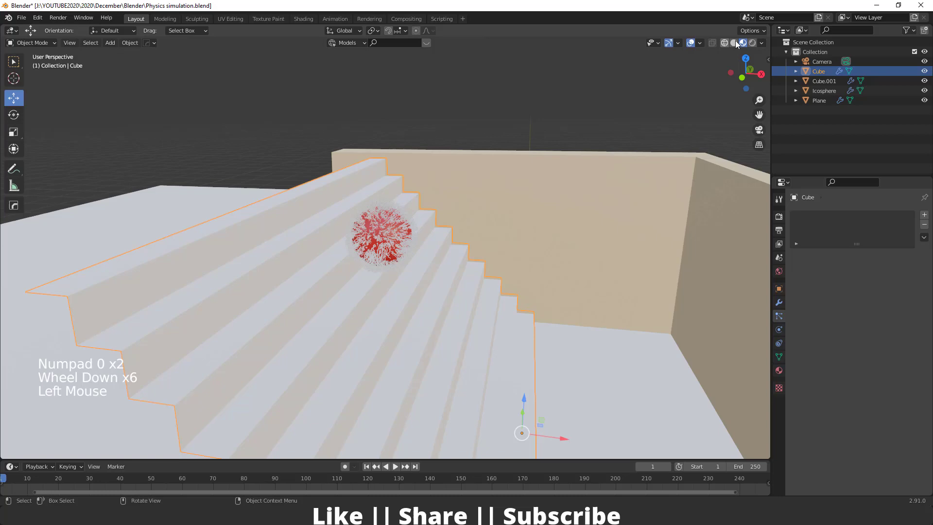
{"action": "left_click", "coordinate": [739, 43]}
{"action": "scroll", "scroll_direction": "down", "scroll_amount": 3}
{"action": "middle_click", "coordinate": [475, 281]}
{"action": "scroll", "scroll_direction": "up", "scroll_amount": 3}
{"action": "middle_click", "coordinate": [476, 271]}
{"action": "middle_click", "coordinate": [491, 257]}
{"action": "middle_click", "coordinate": [444, 276]}
{"action": "middle_click", "coordinate": [469, 284]}
{"action": "middle_click", "coordinate": [465, 278]}
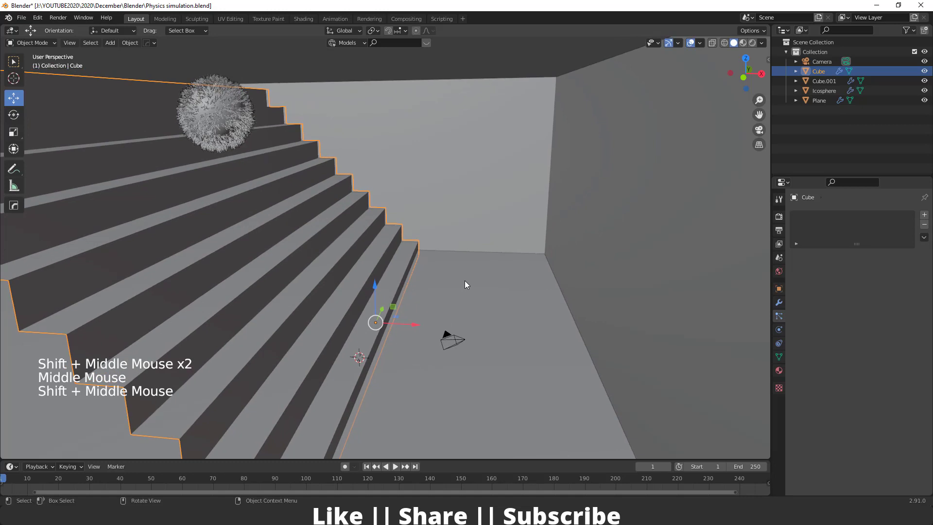
{"action": "key", "text": "ctrl+alt+KP_0"}
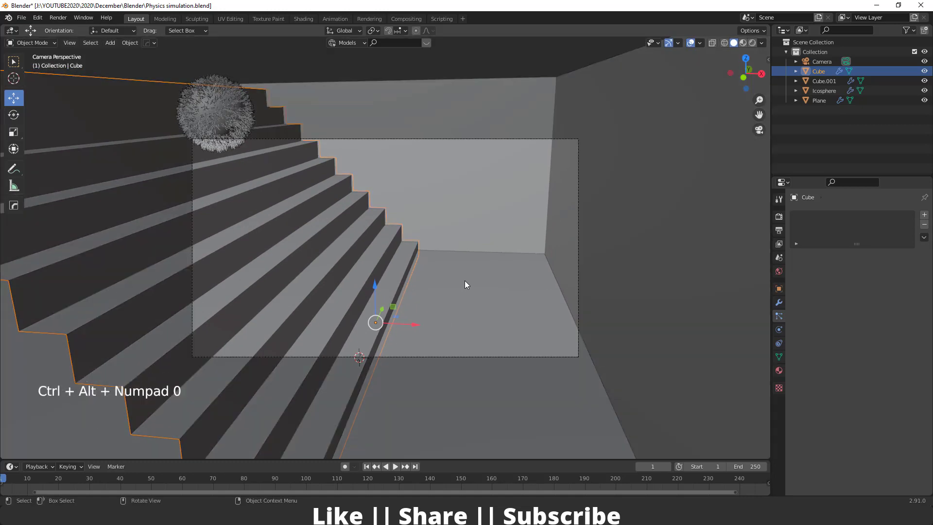
Step: Adjust the sidebar view options and reframe the camera view of the stairs
{"action": "key", "text": "n"}
{"action": "left_click", "coordinate": [770, 105]}
{"action": "left_click", "coordinate": [714, 177]}
{"action": "key", "text": "n"}
{"action": "scroll", "scroll_direction": "down", "scroll_amount": 3}
{"action": "middle_click", "coordinate": [408, 250]}
{"action": "middle_click", "coordinate": [410, 247]}
{"action": "middle_click", "coordinate": [414, 279]}
{"action": "middle_click", "coordinate": [418, 278]}
{"action": "middle_click", "coordinate": [426, 284]}
{"action": "middle_click", "coordinate": [427, 280]}
Step: Scrub the timeline to preview the ball rolling down, then return to frame 1
{"action": "left_click", "coordinate": [51, 493]}
{"action": "left_click", "coordinate": [56, 482]}
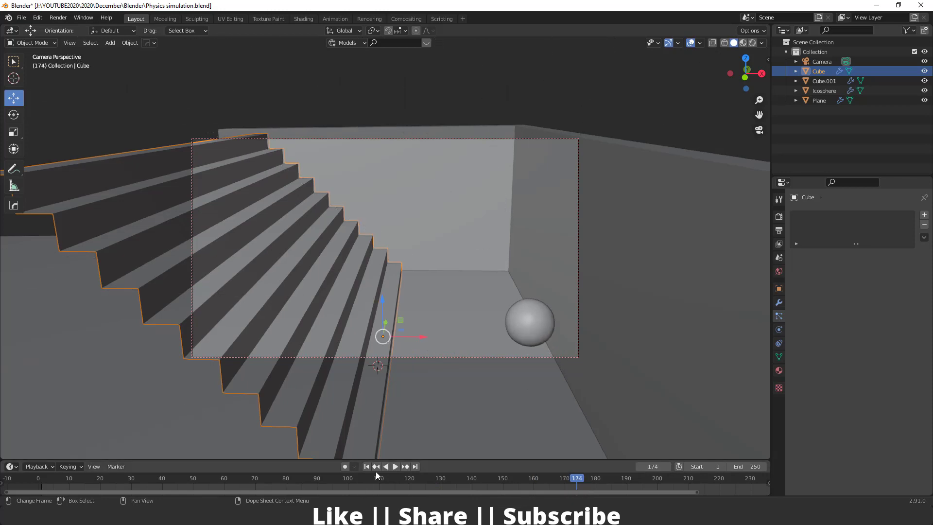
{"action": "left_click", "coordinate": [372, 470]}
{"action": "middle_click", "coordinate": [518, 324]}
{"action": "middle_click", "coordinate": [515, 319]}
{"action": "left_click", "coordinate": [319, 266]}
{"action": "left_click", "coordinate": [313, 276]}
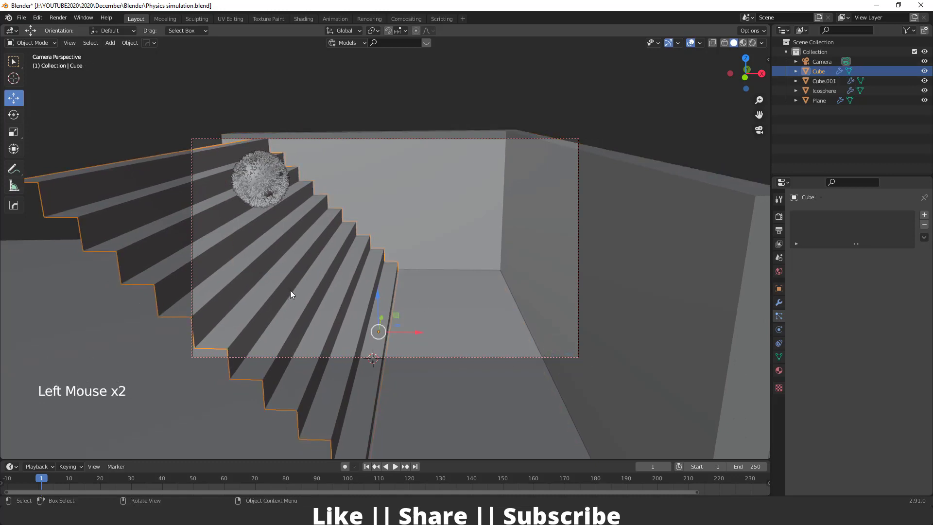
Step: Stretch the staircase along the Y axis so it fills the camera view
{"action": "key", "text": "s"}
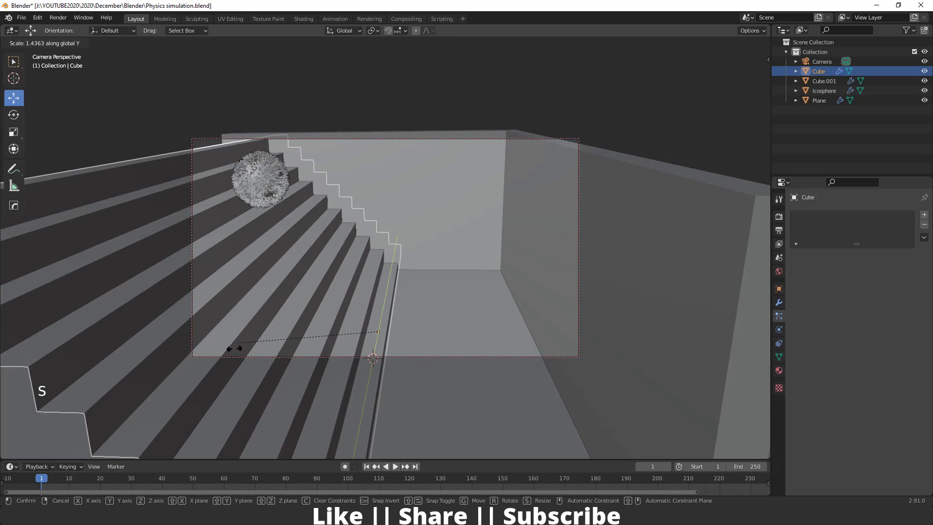
{"action": "left_click", "coordinate": [295, 112]}
{"action": "key", "text": "Tab"}
{"action": "key", "text": "Tab"}
Step: Raise the staircase's Array modifier Count to 13 steps, then select the hairy icosphere
{"action": "left_click", "coordinate": [273, 236]}
{"action": "left_click", "coordinate": [780, 303]}
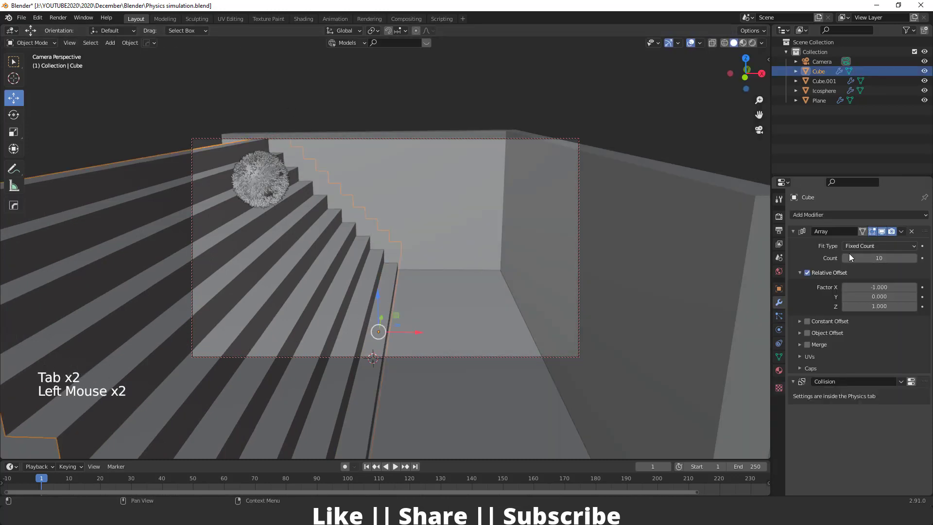
{"action": "left_click", "coordinate": [916, 258]}
{"action": "double_click", "coordinate": [916, 259]}
{"action": "left_click", "coordinate": [405, 104]}
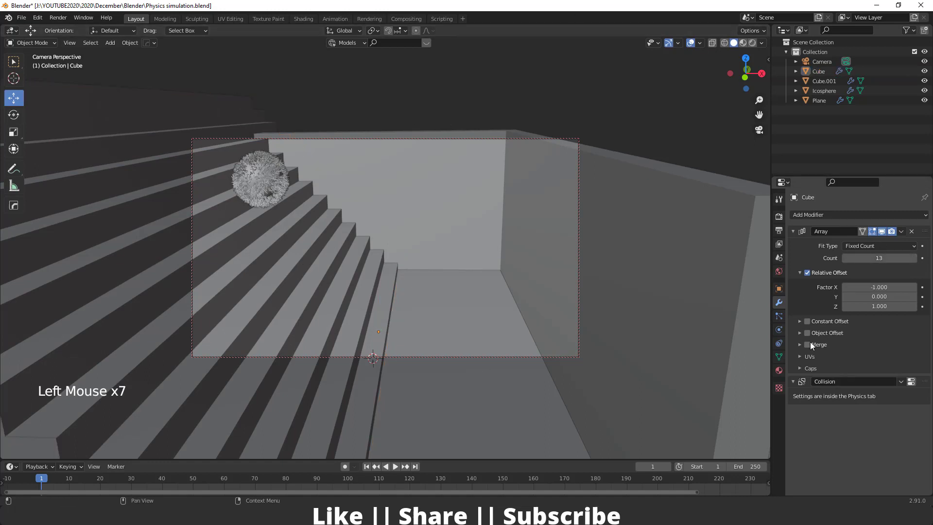
{"action": "left_click", "coordinate": [264, 163]}
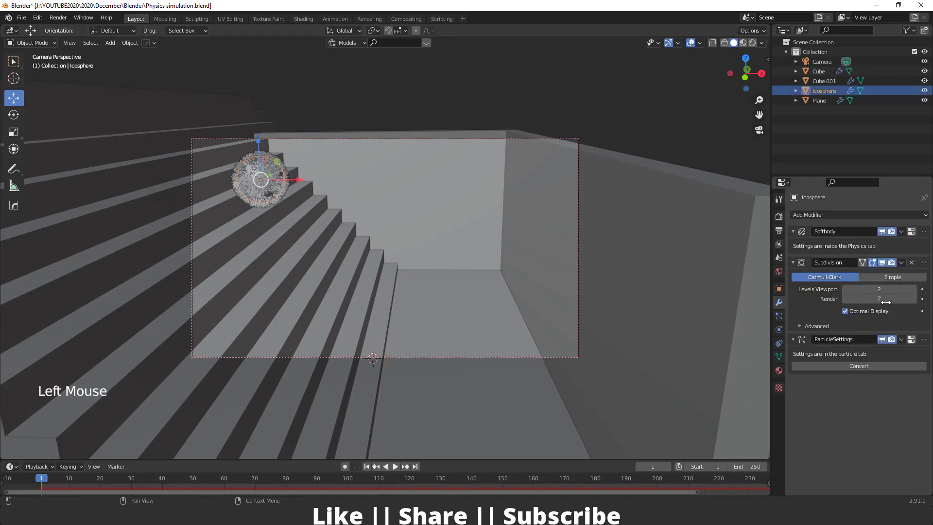
Step: Bake all the sphere's particle dynamics from the Cache panel across 250 frames
{"action": "left_click", "coordinate": [780, 321]}
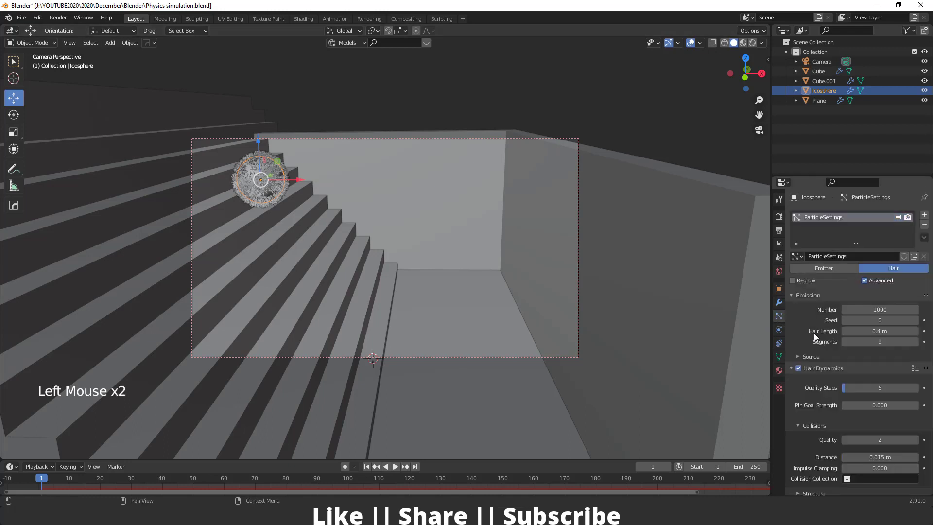
{"action": "scroll", "scroll_direction": "down", "scroll_amount": 3}
{"action": "left_click", "coordinate": [797, 367]}
{"action": "left_click", "coordinate": [797, 363]}
{"action": "scroll", "scroll_direction": "down", "scroll_amount": 3}
{"action": "left_click", "coordinate": [823, 411]}
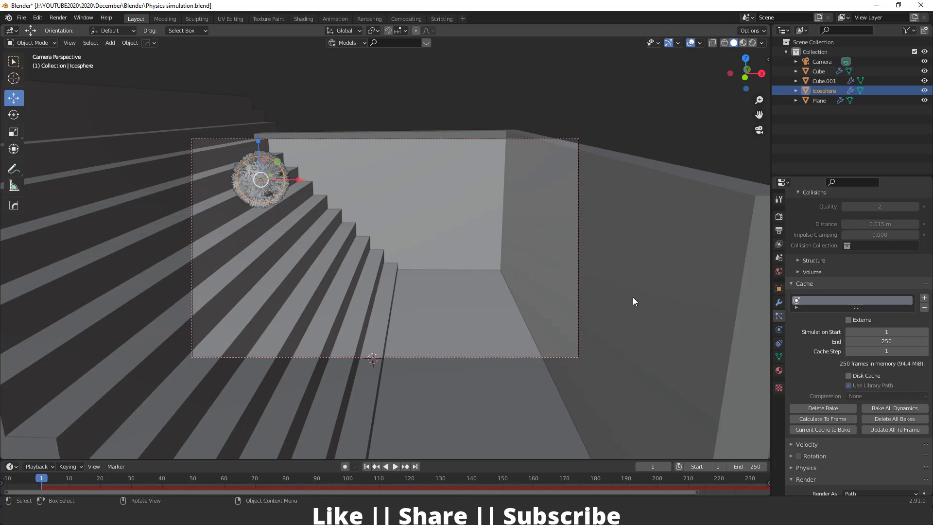
{"action": "left_click", "coordinate": [632, 114]}
Step: Play back the ball rolling down the longer stairs, then rewind to frame 1
{"action": "key", "text": "space"}
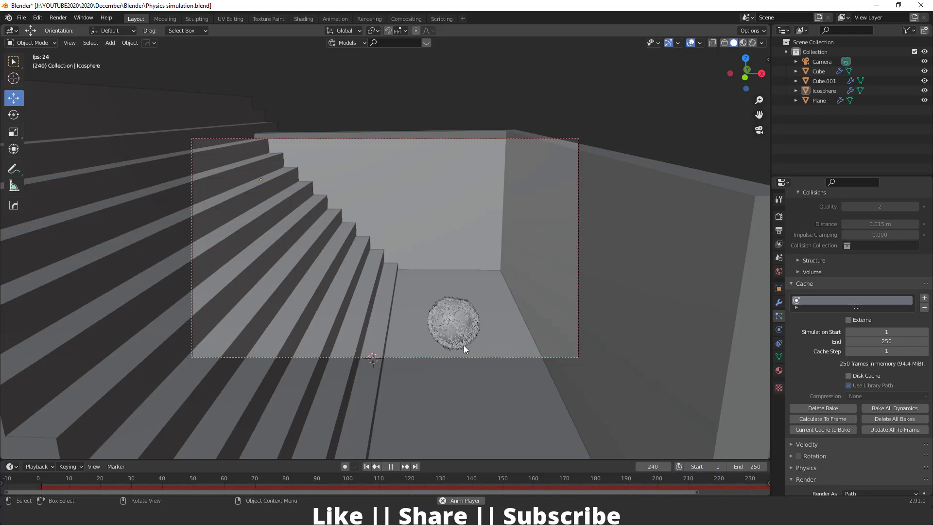
{"action": "key", "text": "space"}
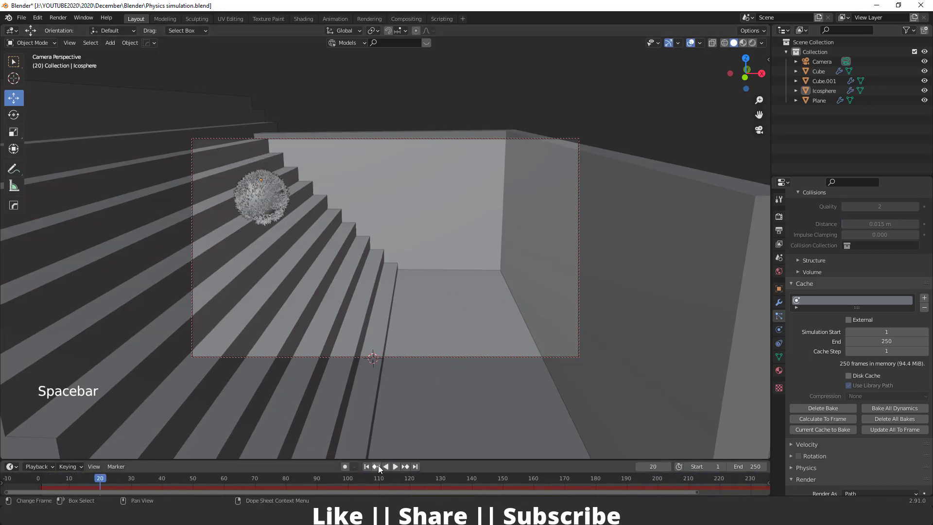
{"action": "left_click", "coordinate": [370, 467]}
Step: Set the output path to the hair simulation animation folder, keeping PNG file format
{"action": "left_click", "coordinate": [781, 218]}
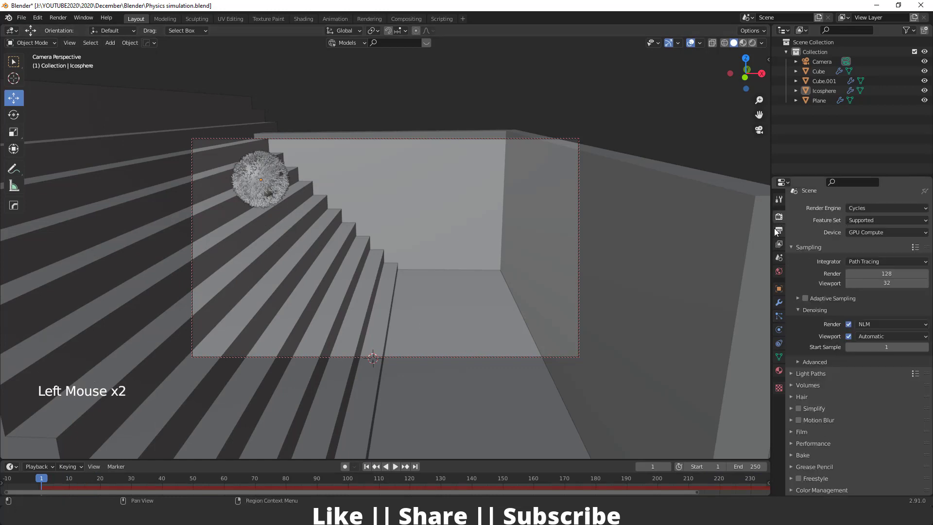
{"action": "left_click", "coordinate": [781, 233]}
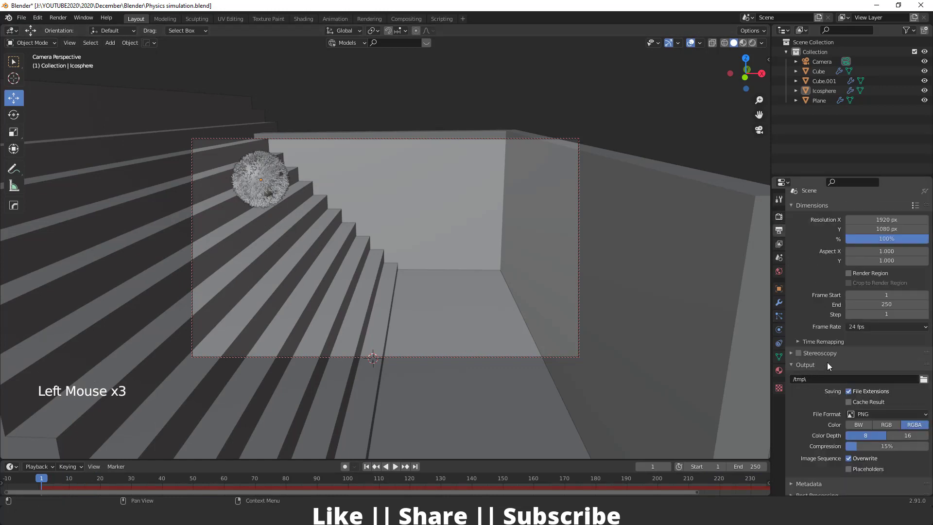
{"action": "left_click", "coordinate": [928, 383]}
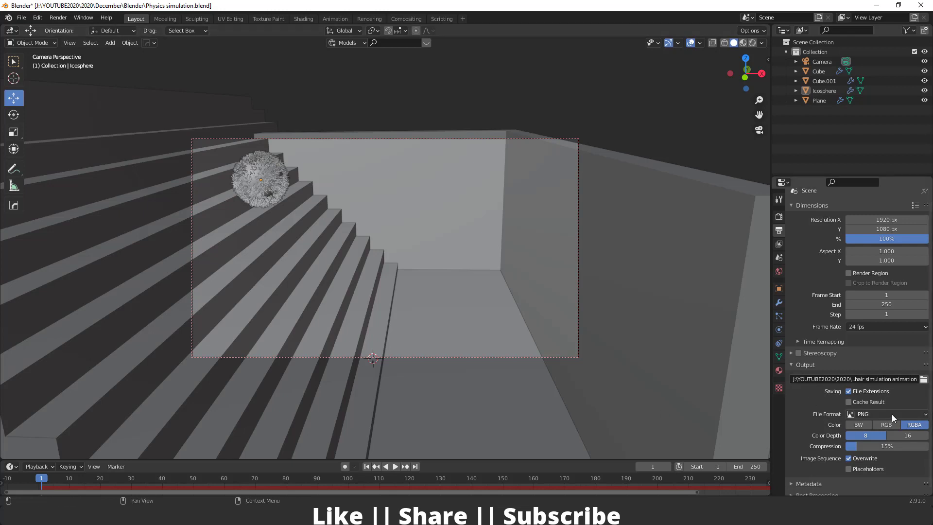
{"action": "left_click", "coordinate": [896, 417]}
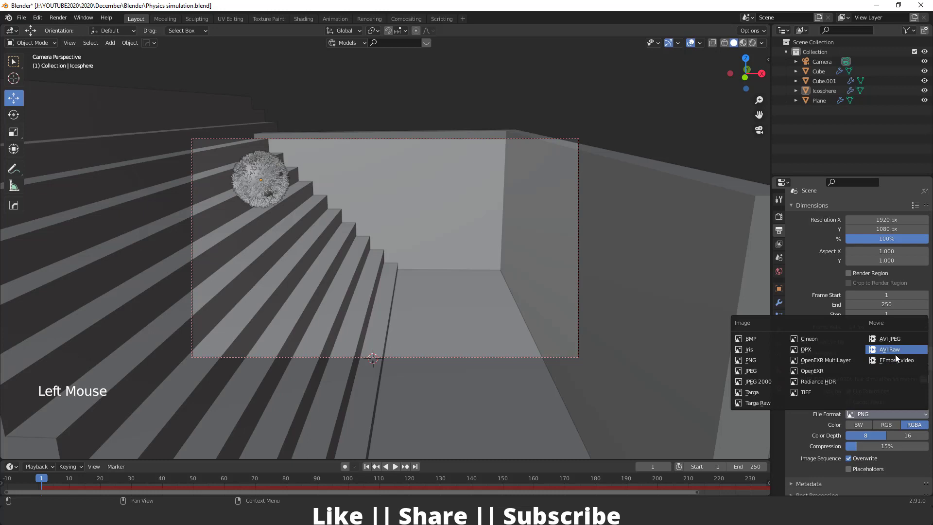
{"action": "left_click", "coordinate": [807, 438]}
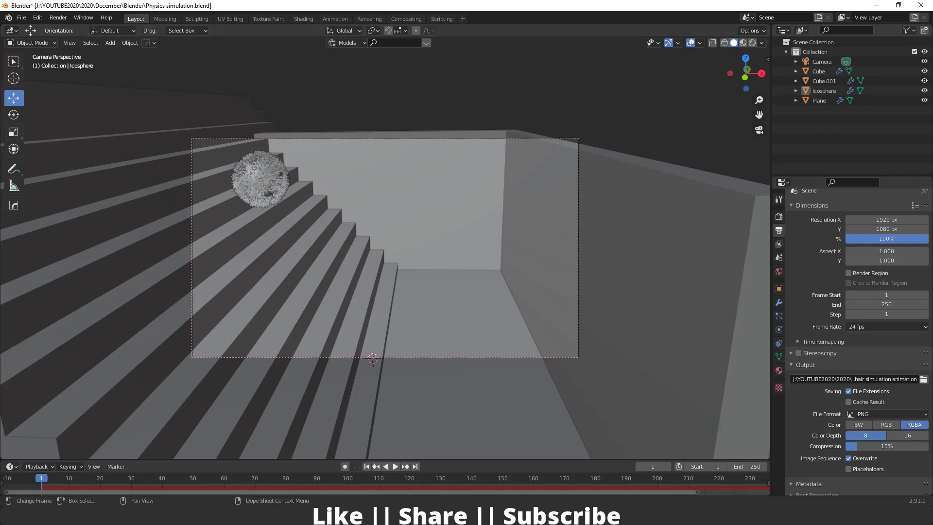
{"action": "scroll", "scroll_direction": "down", "scroll_amount": 3}
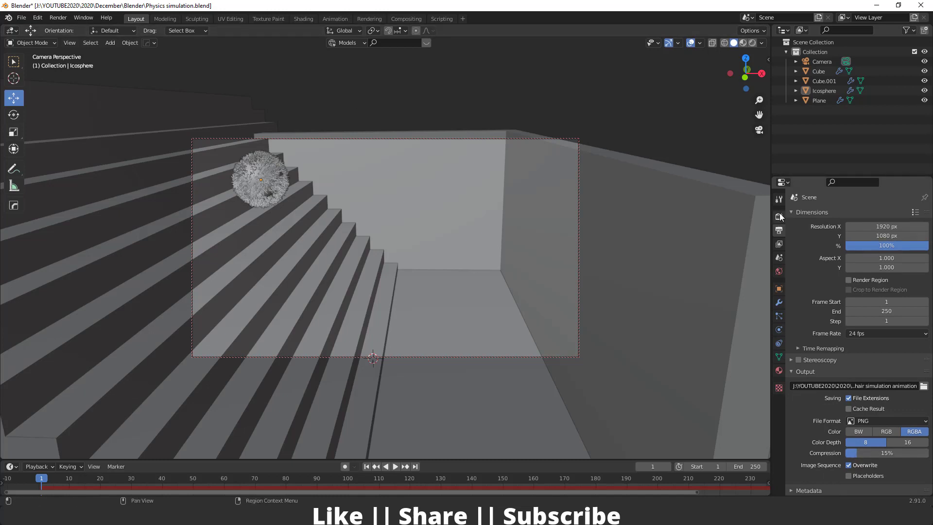
Step: In Cycles Light Paths turn off Reflective and Refractive caustics, then go to Render > Render Animation
{"action": "left_click", "coordinate": [783, 217]}
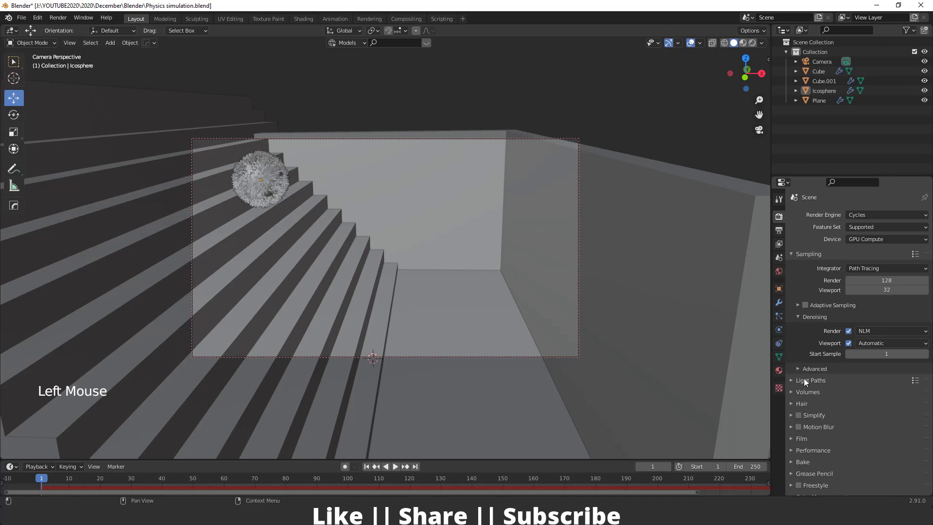
{"action": "left_click", "coordinate": [794, 370]}
{"action": "scroll", "scroll_direction": "down", "scroll_amount": 3}
{"action": "left_click", "coordinate": [795, 374]}
{"action": "scroll", "scroll_direction": "down", "scroll_amount": 3}
{"action": "left_click", "coordinate": [850, 397]}
{"action": "left_click", "coordinate": [852, 406]}
{"action": "scroll", "scroll_direction": "up", "scroll_amount": 3}
{"action": "scroll", "scroll_direction": "up", "scroll_amount": 3}
{"action": "left_click", "coordinate": [61, 23]}
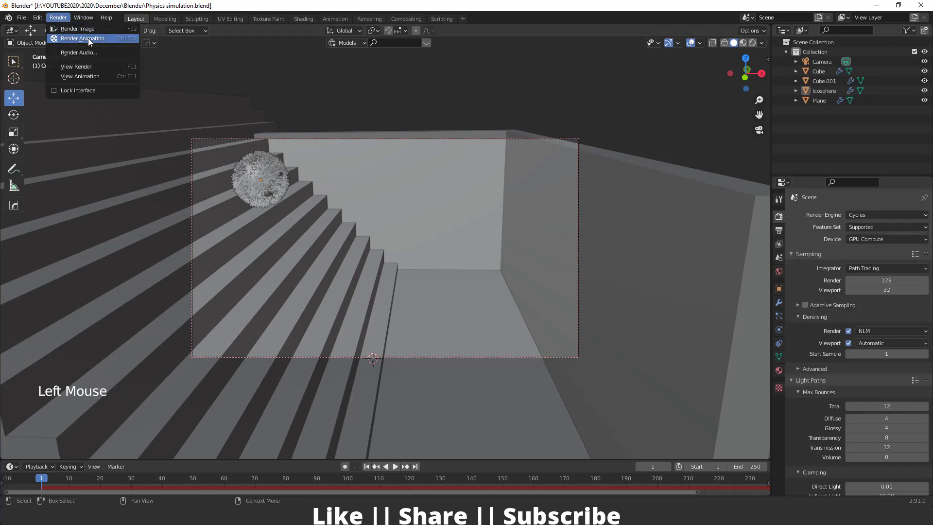